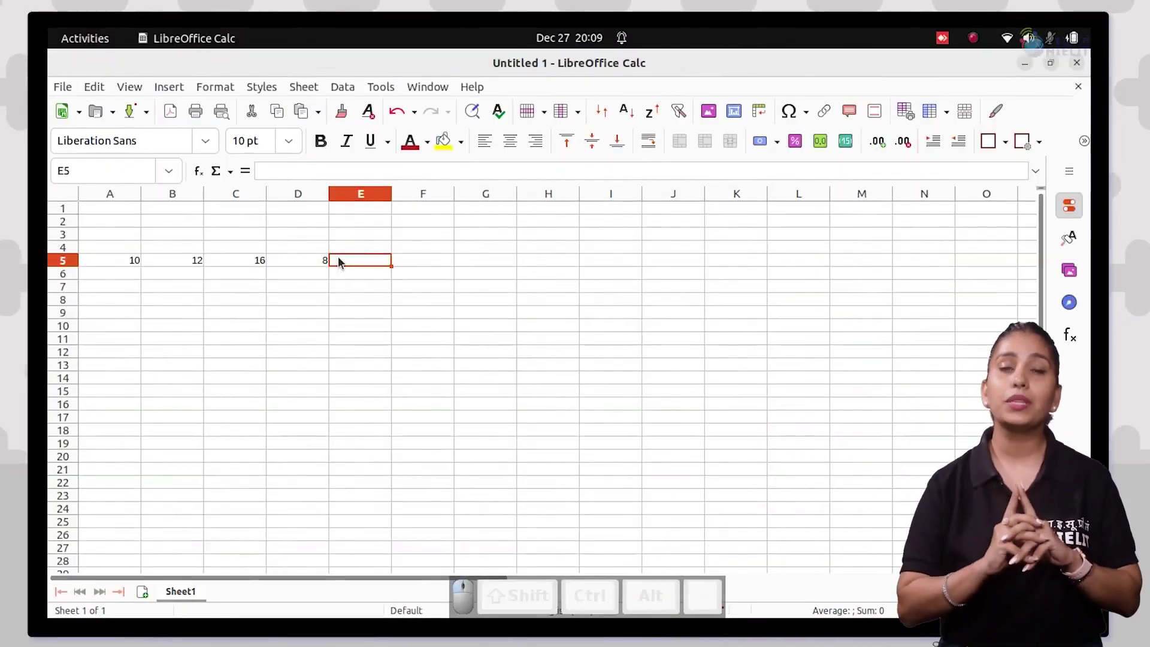
- Enter the addition formula =(A5+B5+C5+D5) in E5, summing 10, 12, 16 and 8
key(=)
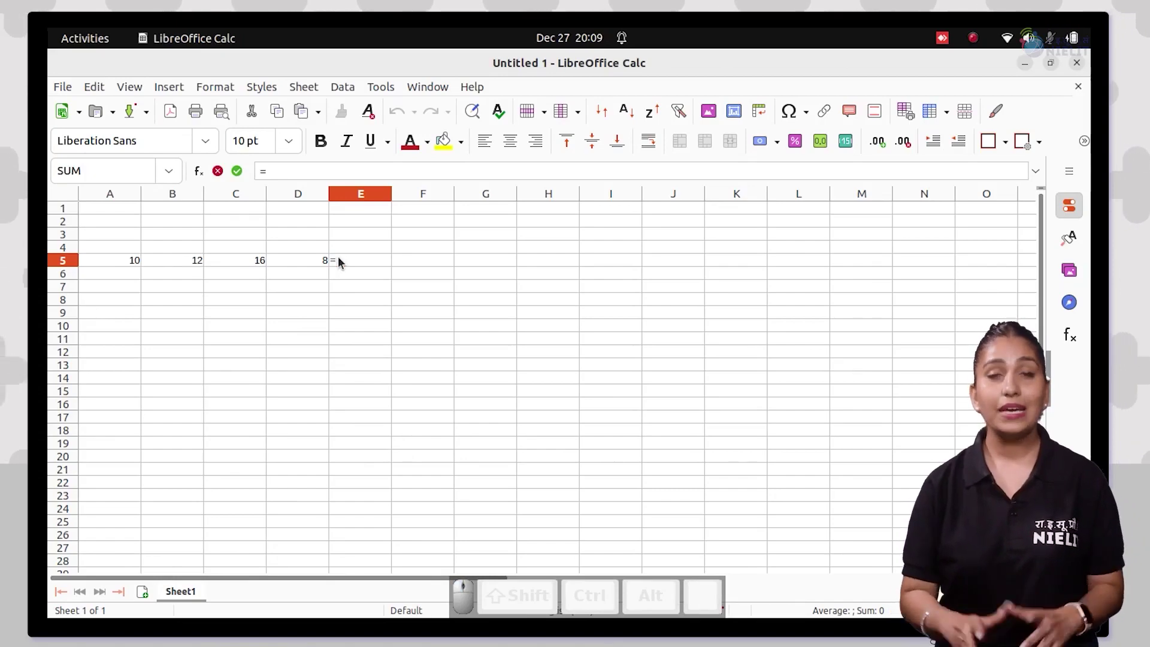
key(shift+9)
key(shift+a)
key(5)
key(shift+b)
key(5)
key(shift+=)
key(shift+c)
key(5)
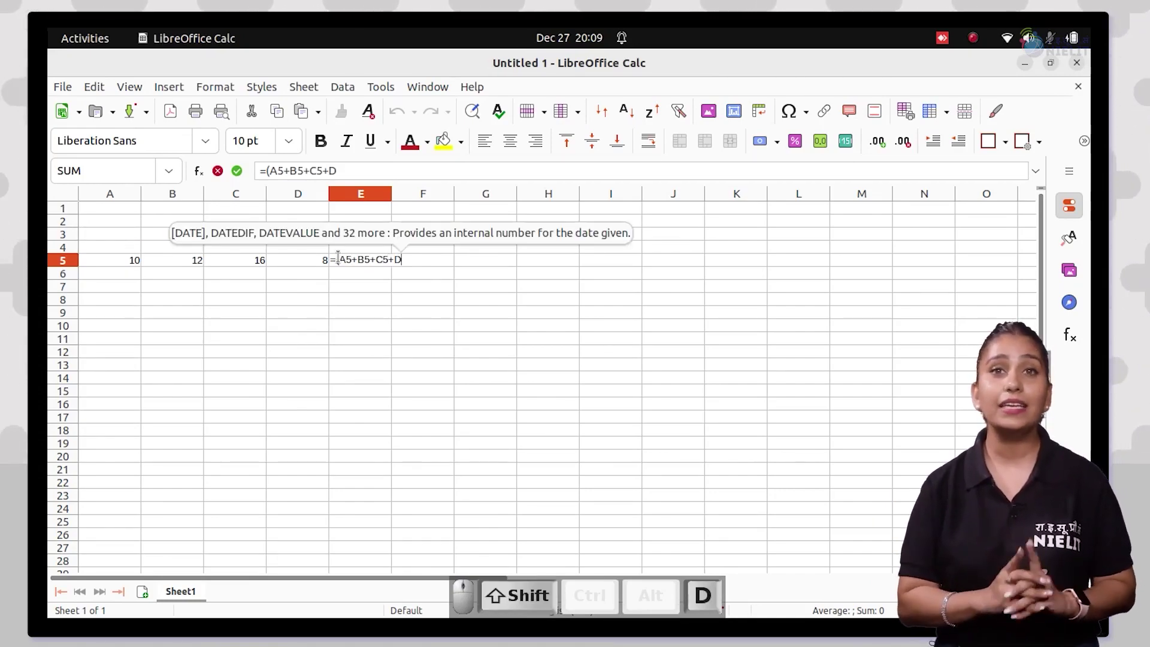
key(shift+))
key(Return)
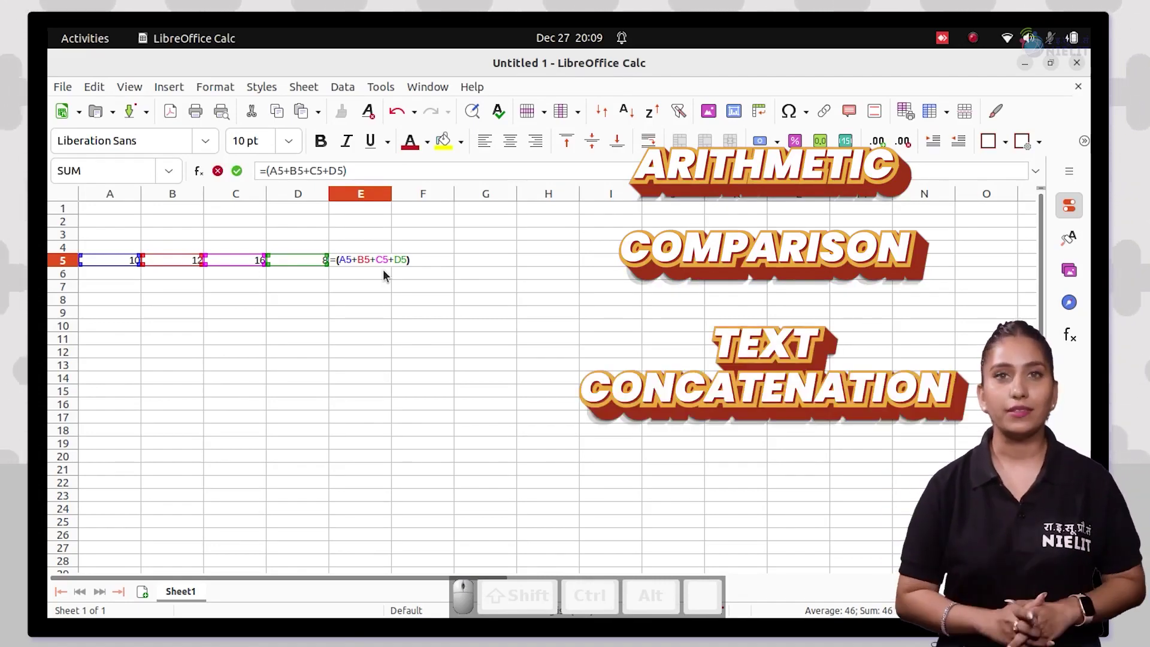
- Change E5's formula to =(A5-B5-C5-D5) so it returns -26
key(Right)
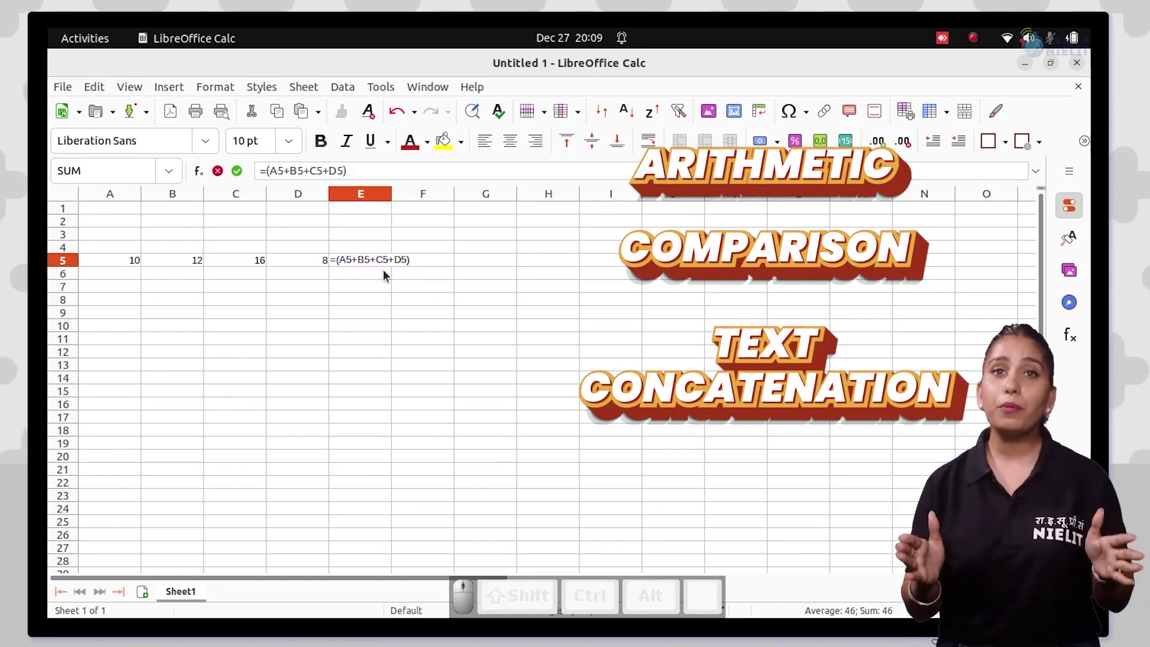
key(BackSpace)
key(-)
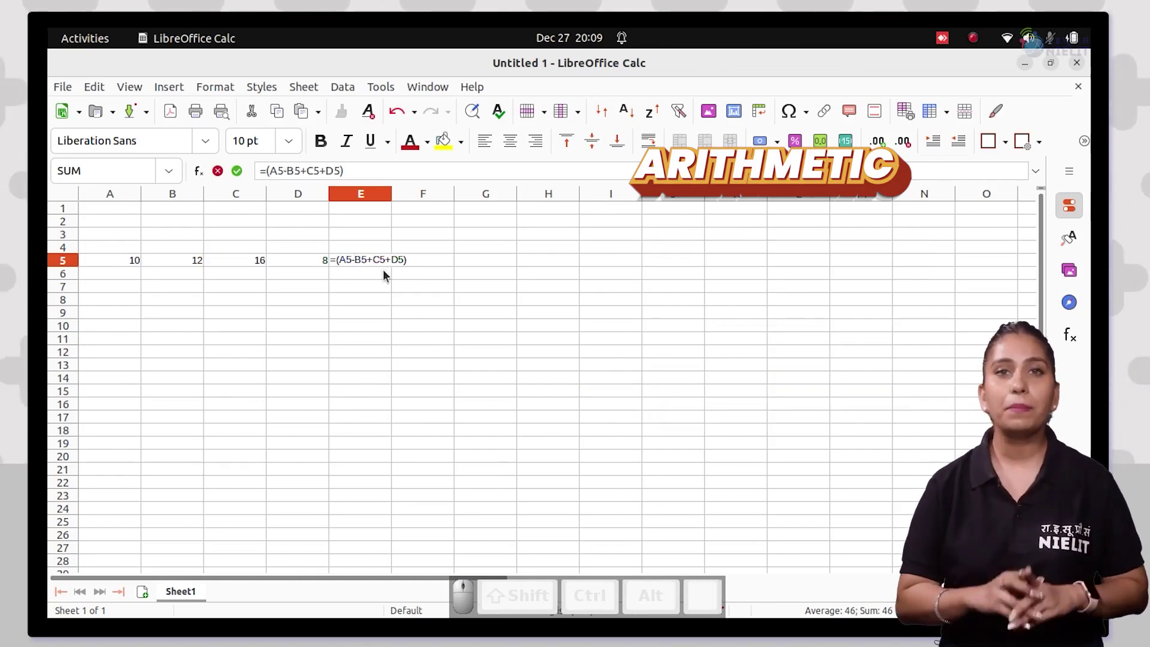
key(Right)
key(Right)
key(BackSpace)
key(-)
key(Right)
key(Right)
key(BackSpace)
key(-)
key(Return)
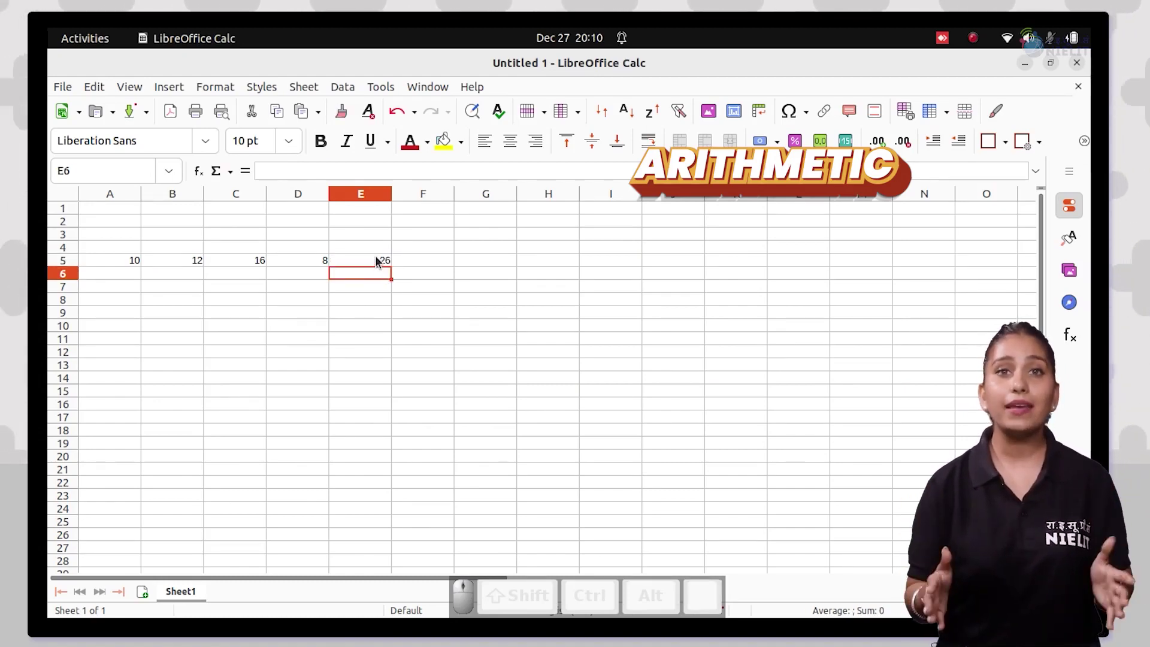
- Reopen E5 for editing and move back to the operator after A5
key(BackSpace)
key(BackSpace)
key(BackSpace)
key(Num_Lock)
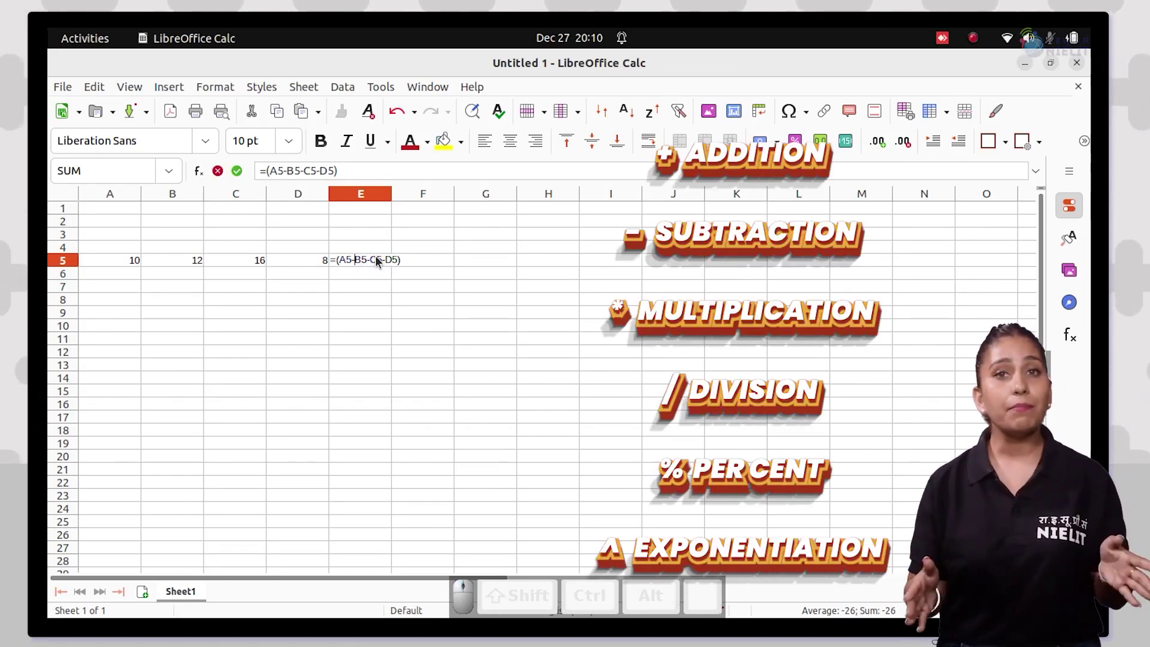
- Turn E5 into the comparison =(A5>B5) showing FALSE and inspect it
key(BackSpace)
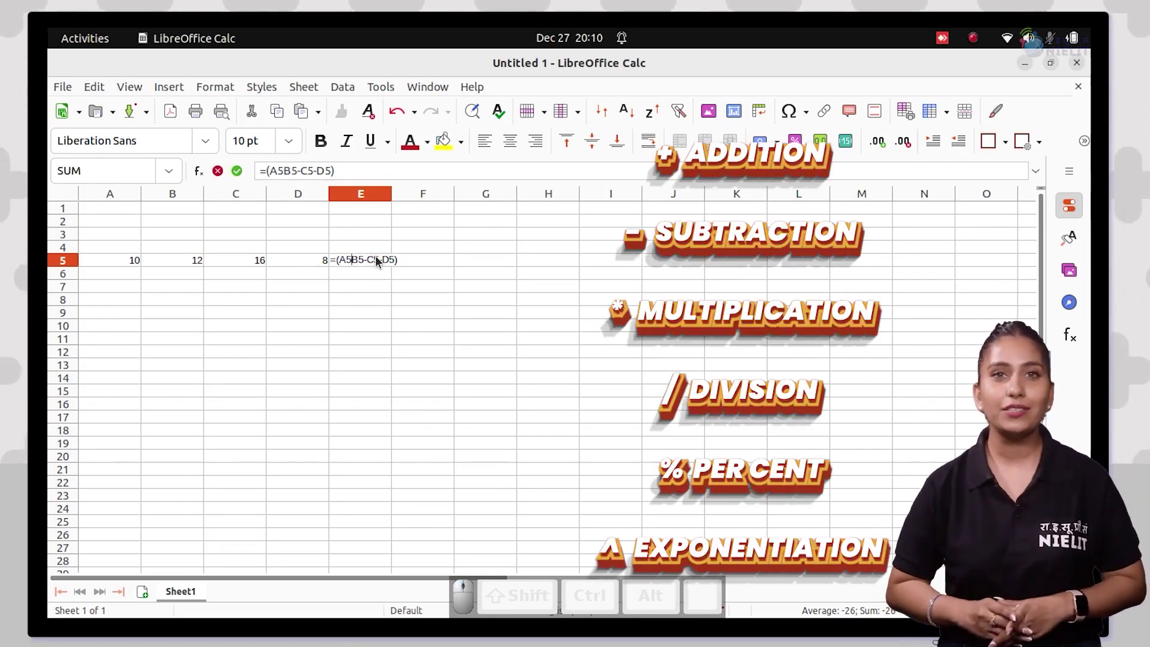
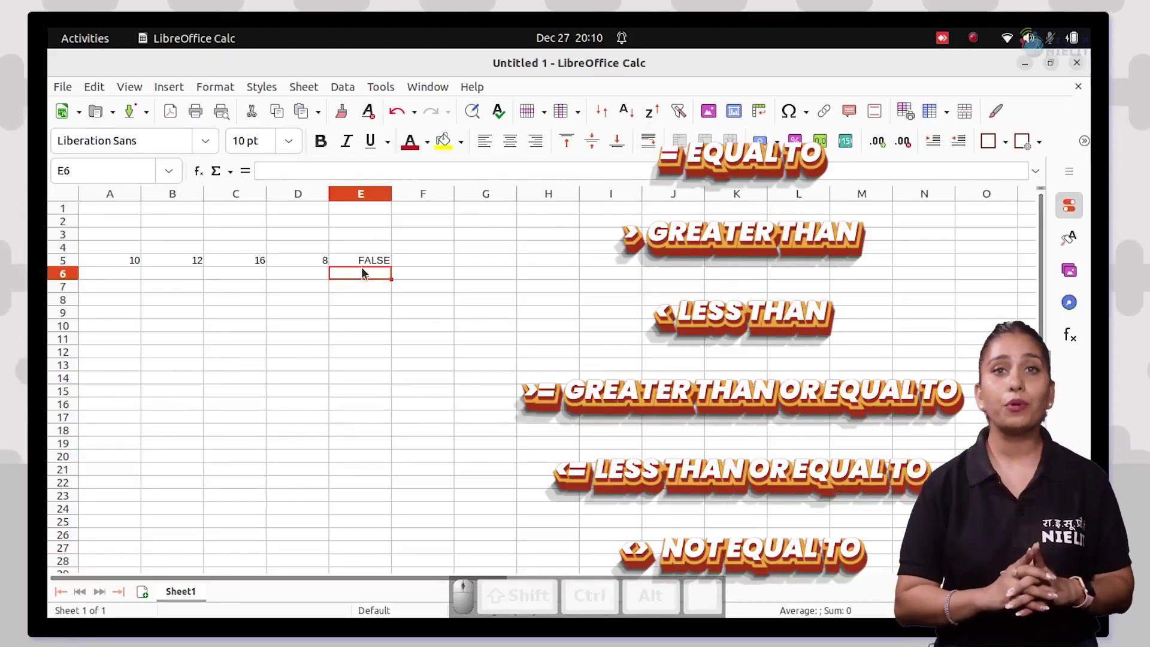
click(367, 264)
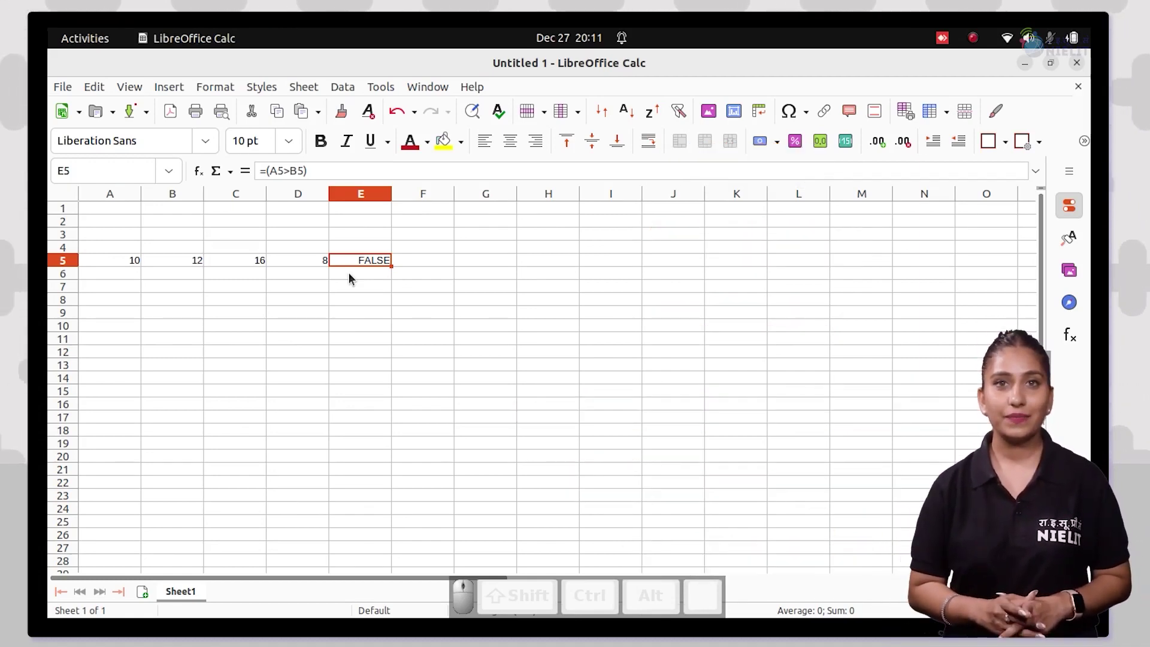
click(119, 217)
- Enter Hello, World and ! into A2, B2 and C2
click(115, 236)
click(113, 223)
key(Tab)
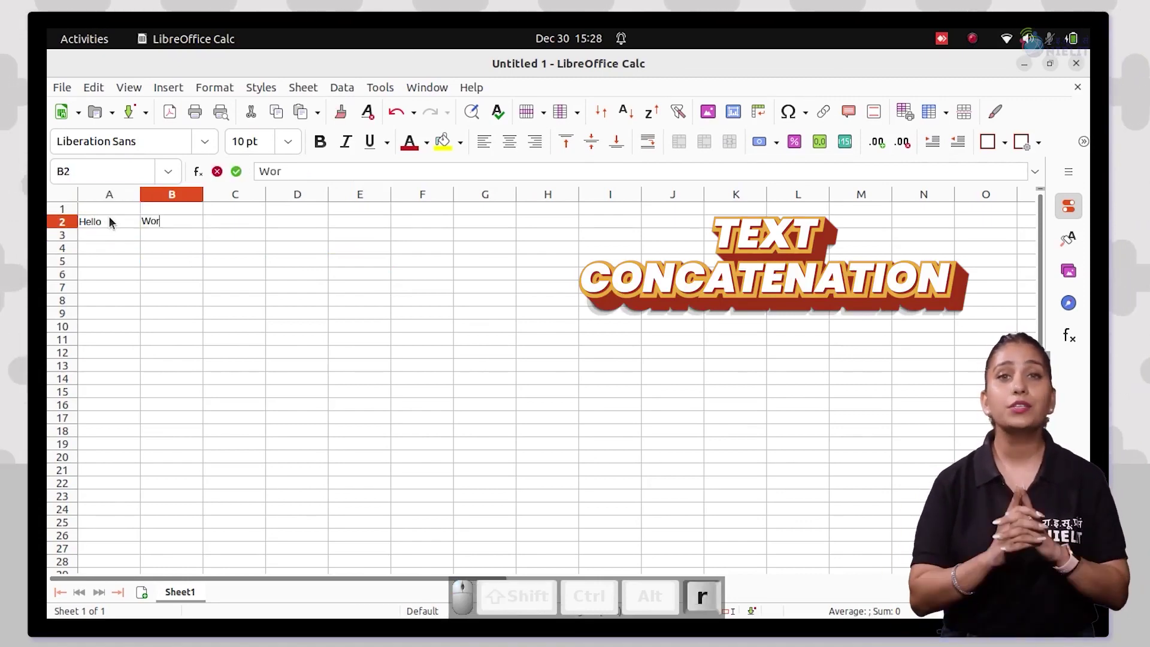
key(Tab)
key(shift+1)
key(Tab)
key(Tab)
key(=)
- Join them in E2 with =A2&" "&B2&C2 to show Hello World!
key(shift+a)
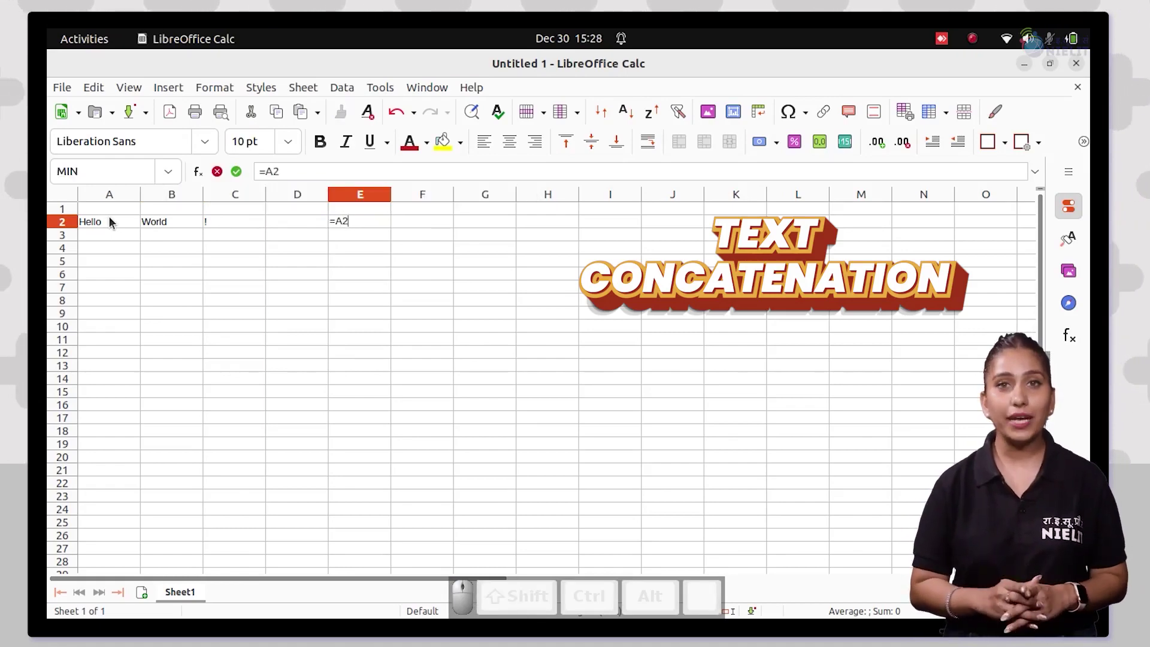
key(shift+7)
key(shift+')
key(shift+space)
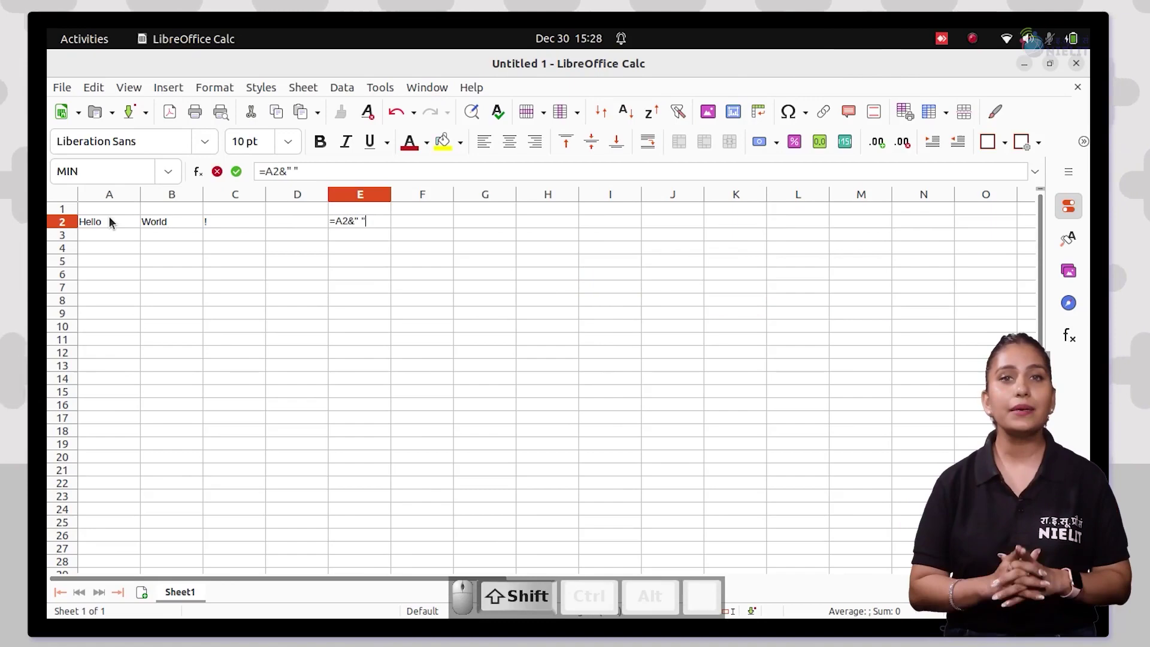
key(shift+&)
key(shift+c)
key(Return)
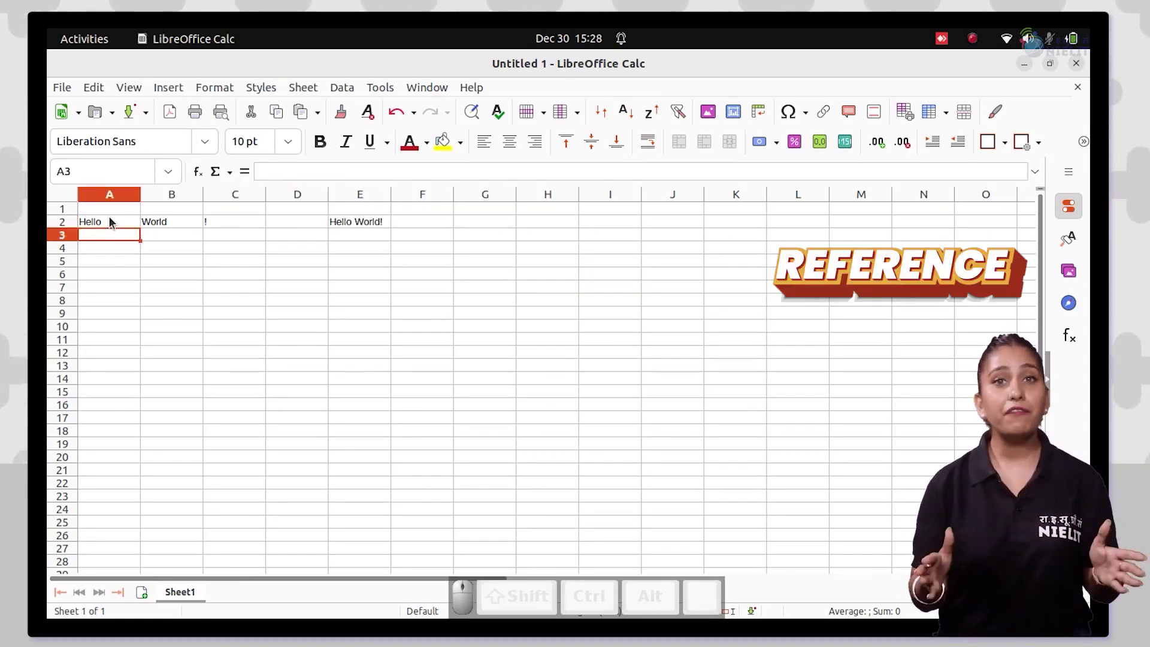
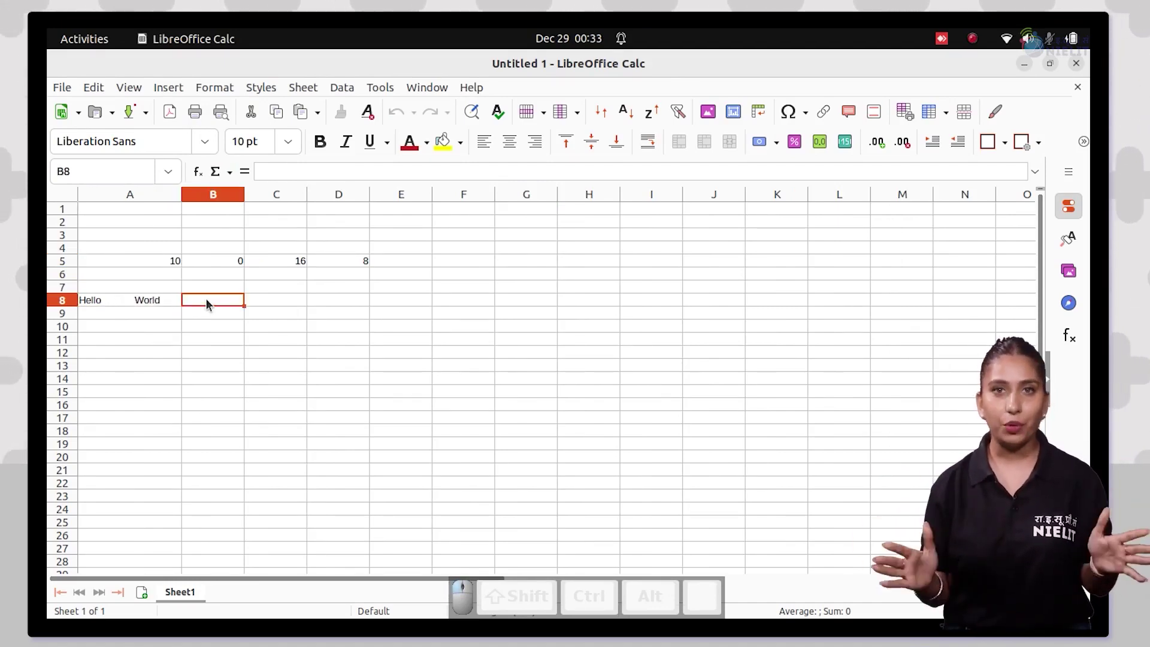
- Enter =TRIM(A8) in E8 to show the space-trimmed Hello World
click(404, 303)
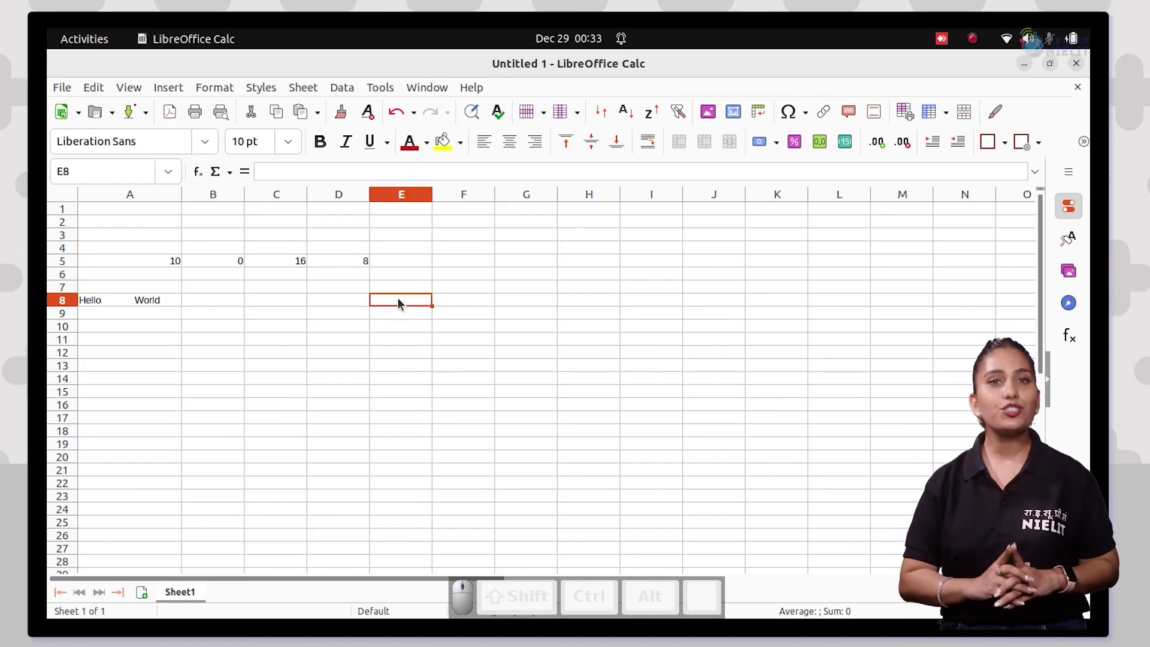
key(=)
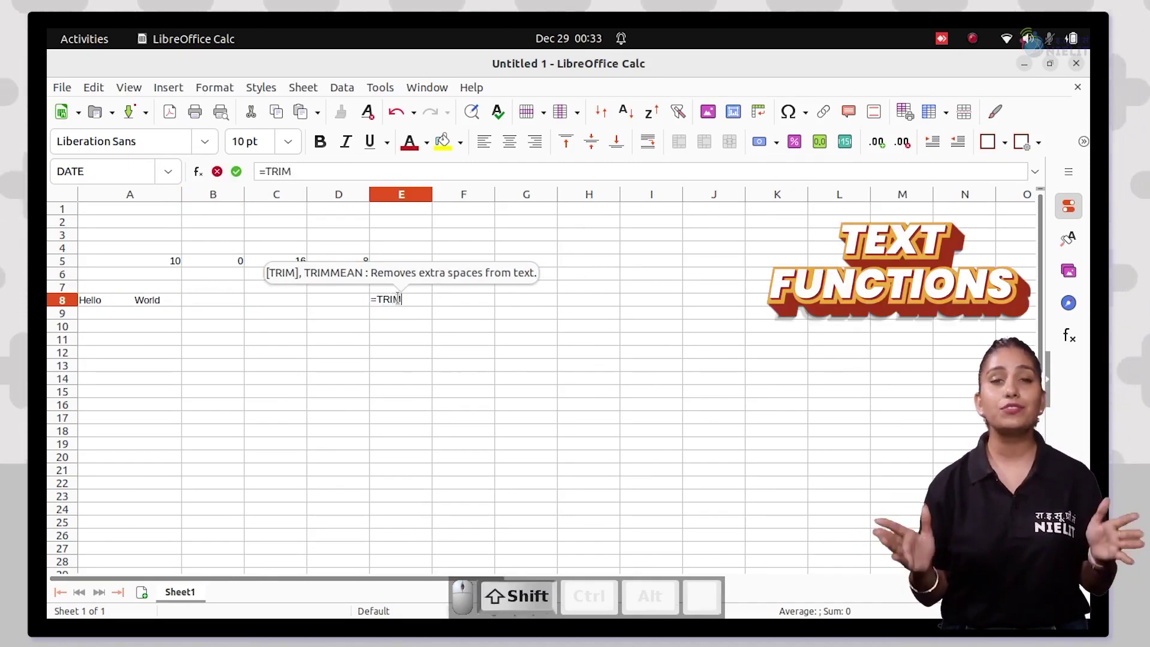
key(shift+9)
key(shift+a)
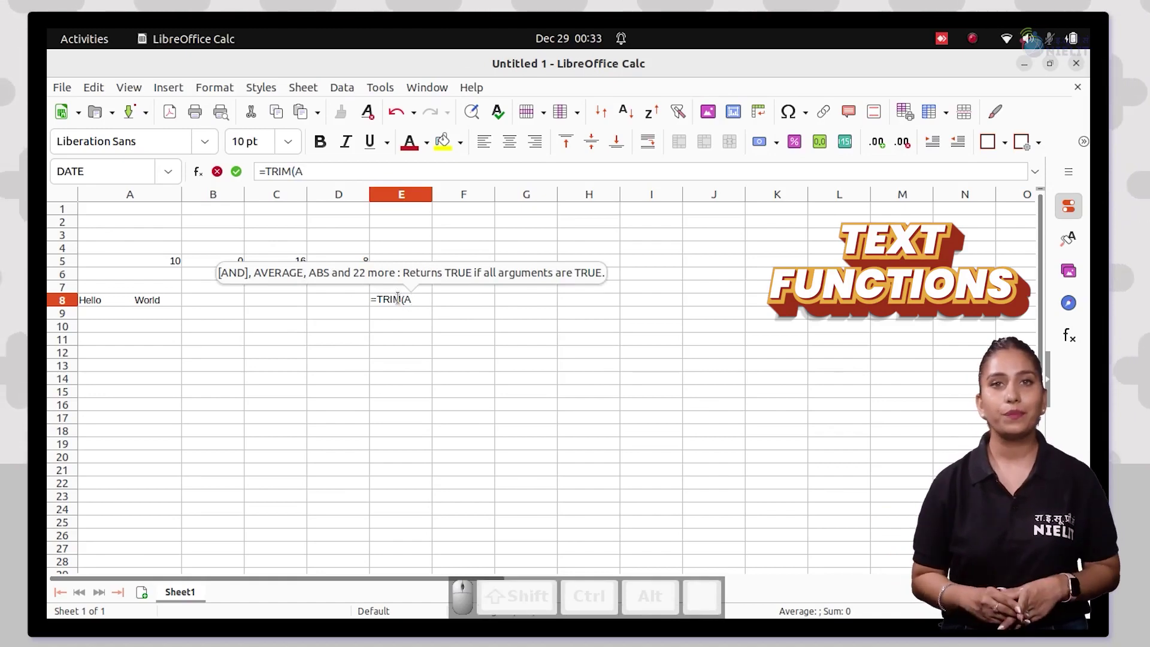
key(8)
key(shift+0)
key(Return)
- Enter =AND(A5,B5) in E5 and select E12 for the date example
click(419, 302)
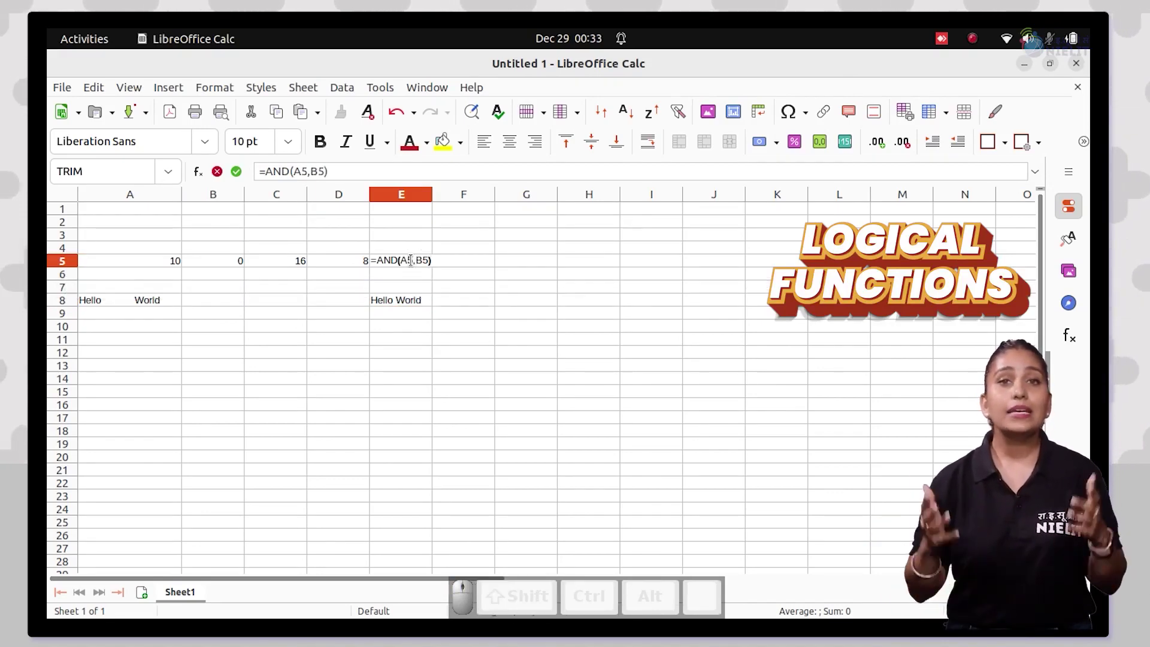
key(Return)
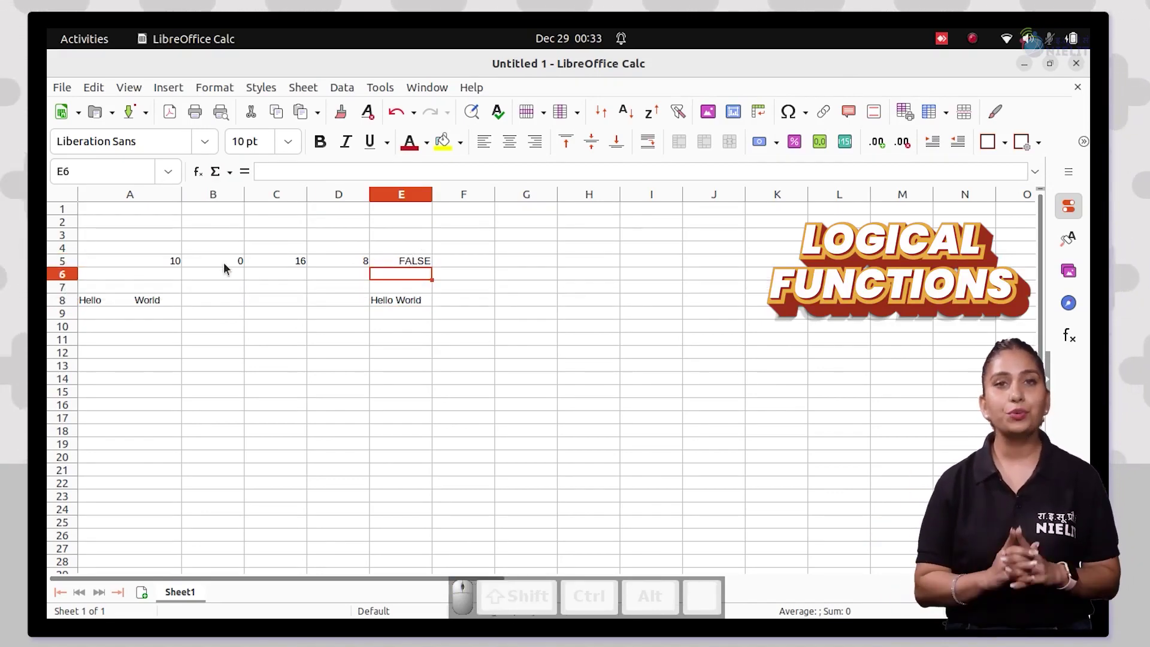
click(229, 267)
- Enter =DATE(2022,6,13) in E12 to display 06/13/22, then select A15
key(=)
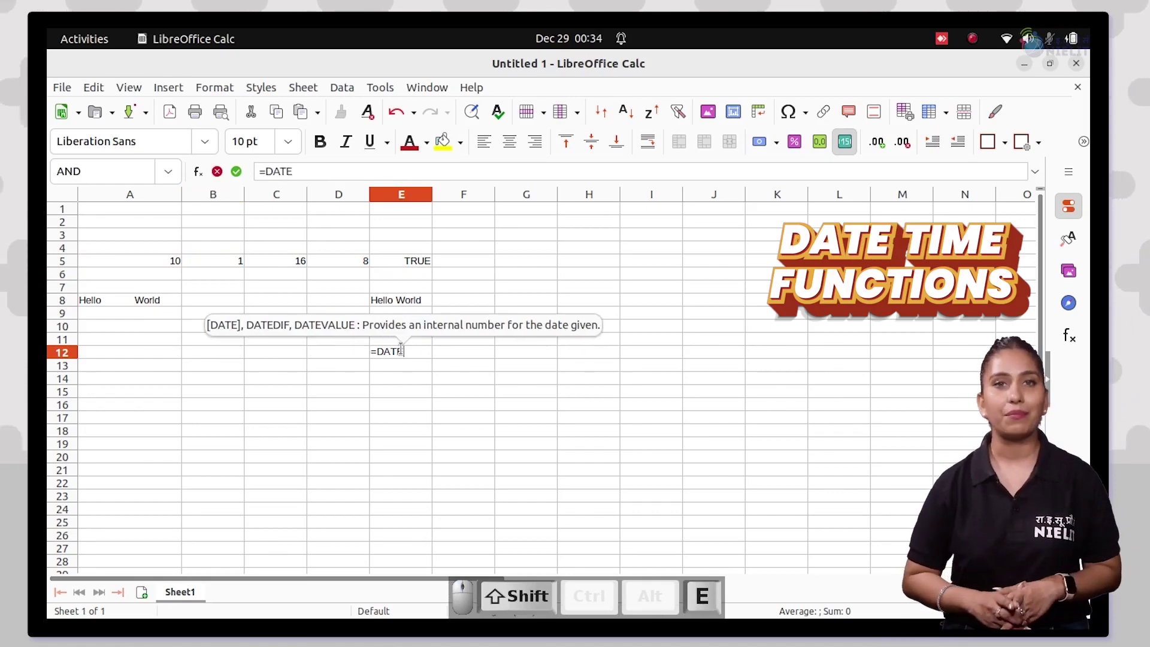
key(shift+9)
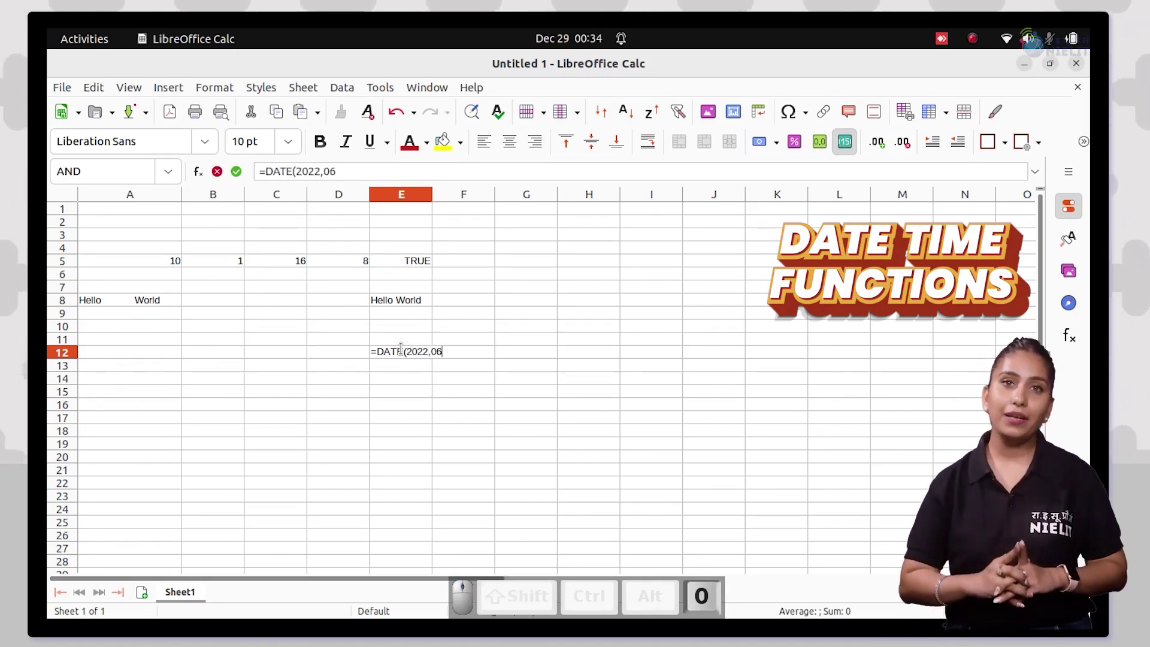
key(,)
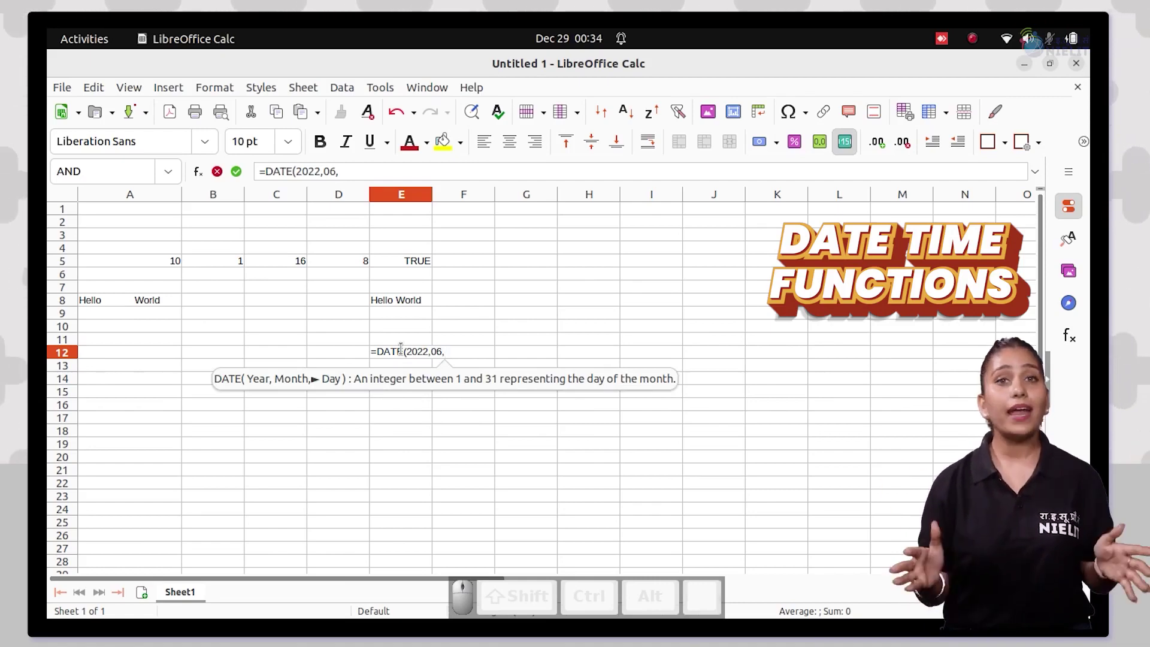
key(1)
key(shift+0)
key(Return)
click(409, 353)
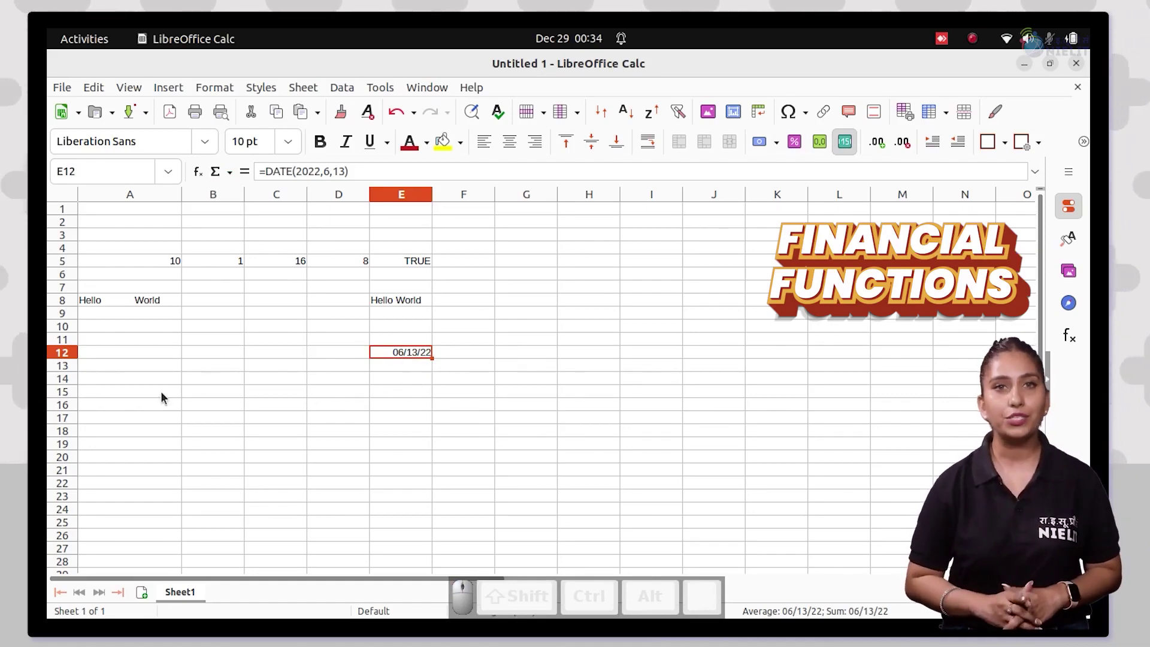
click(138, 397)
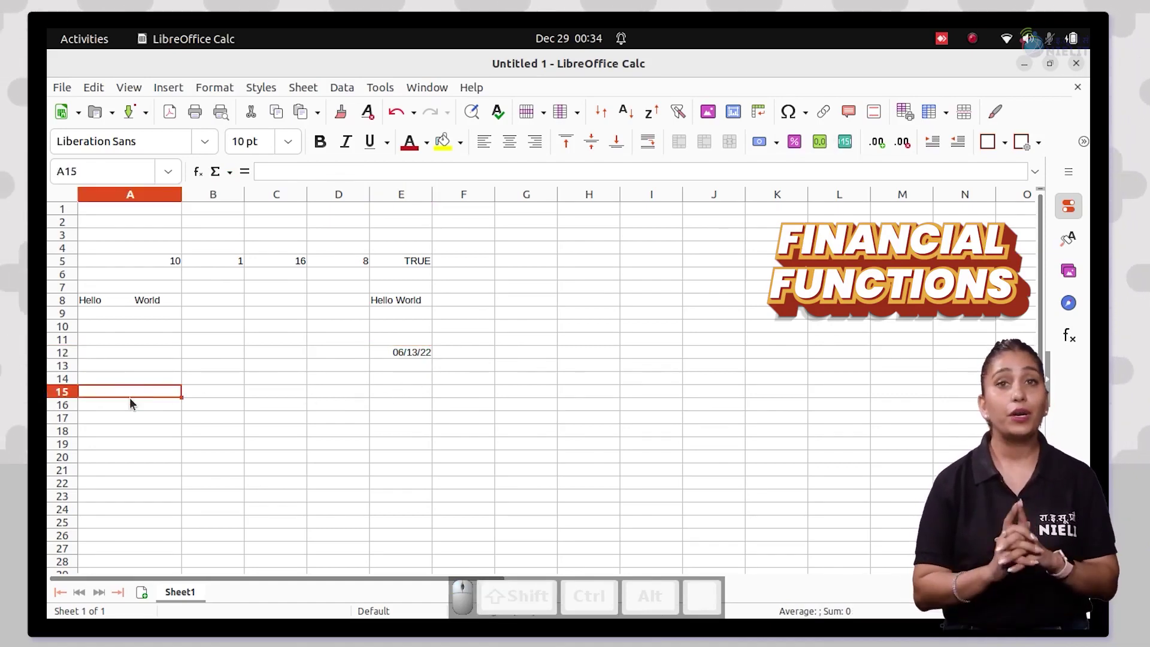
- Enter =SIN(30) in E15, giving -0.988031624
click(411, 396)
key(=)
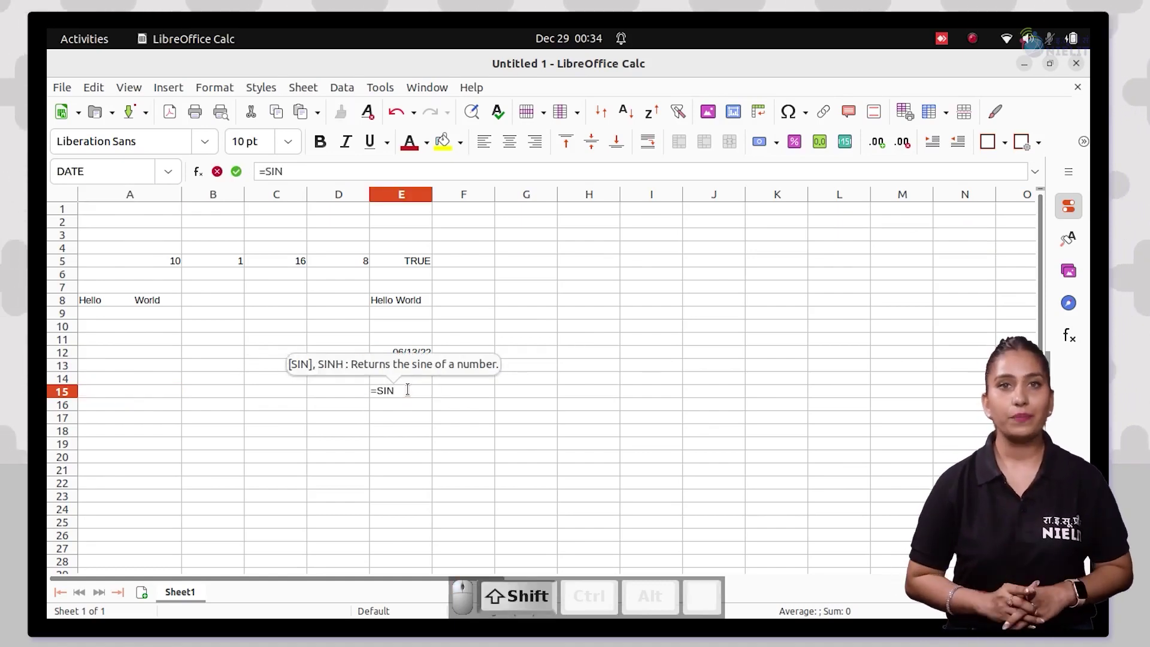
key(shift+9)
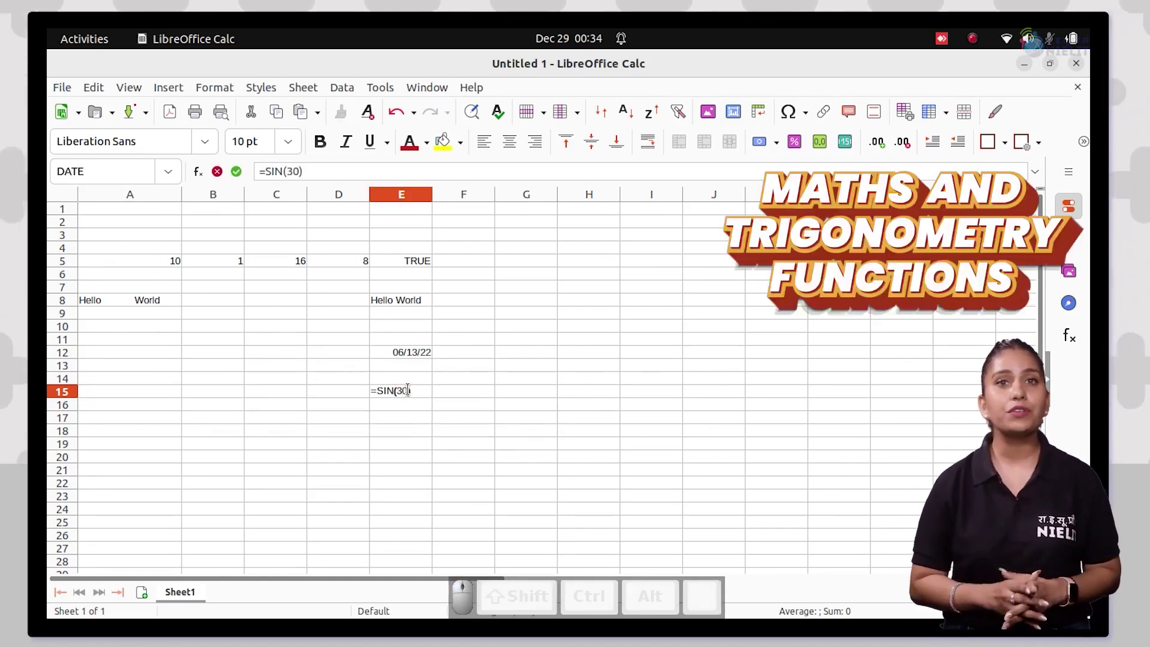
key(Return)
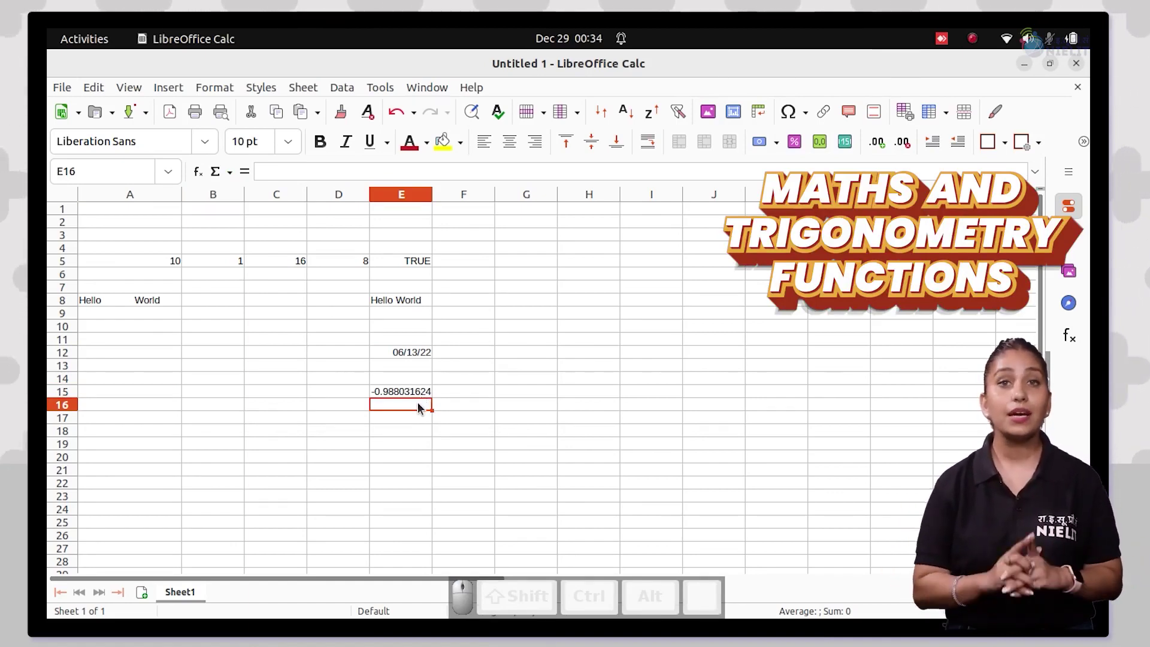
- Enter =TAN(90) in E16, giving -1.995200412
key(=)
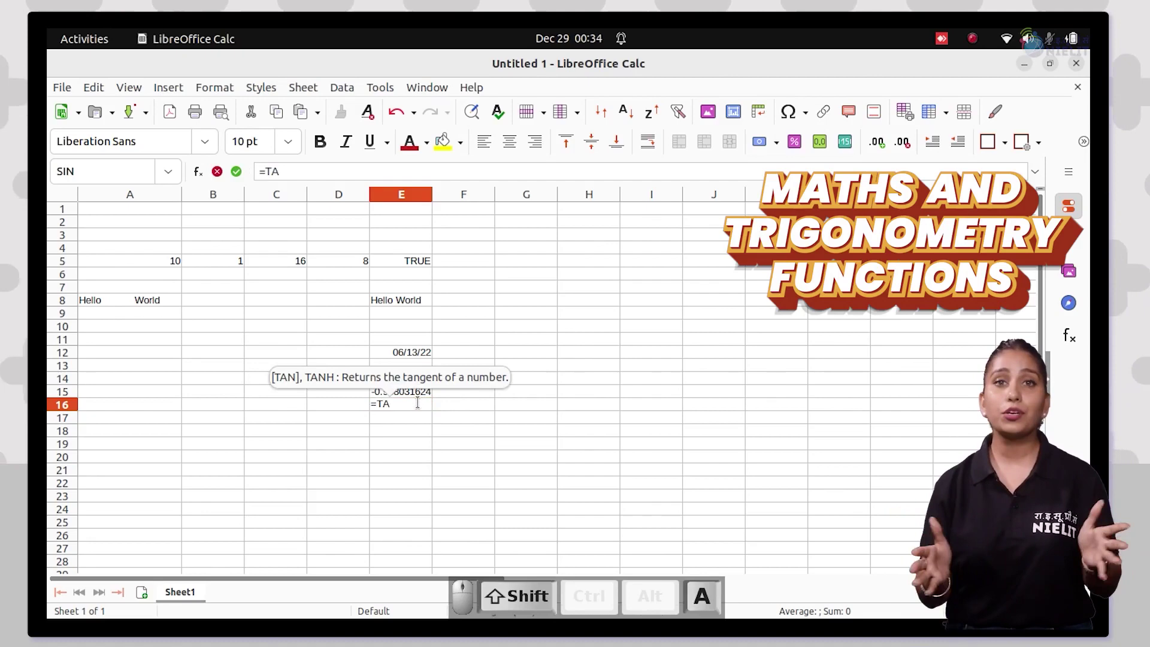
key(shift+n)
key(shift+9)
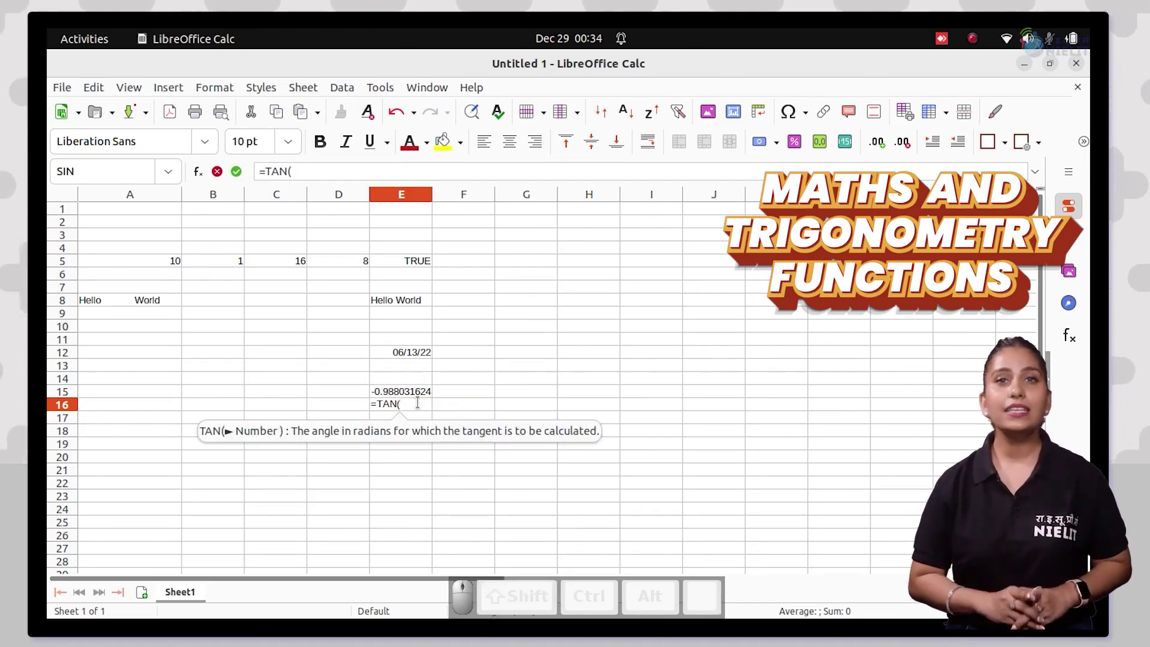
key(0)
- Type the label Value = into A15
key(Return)
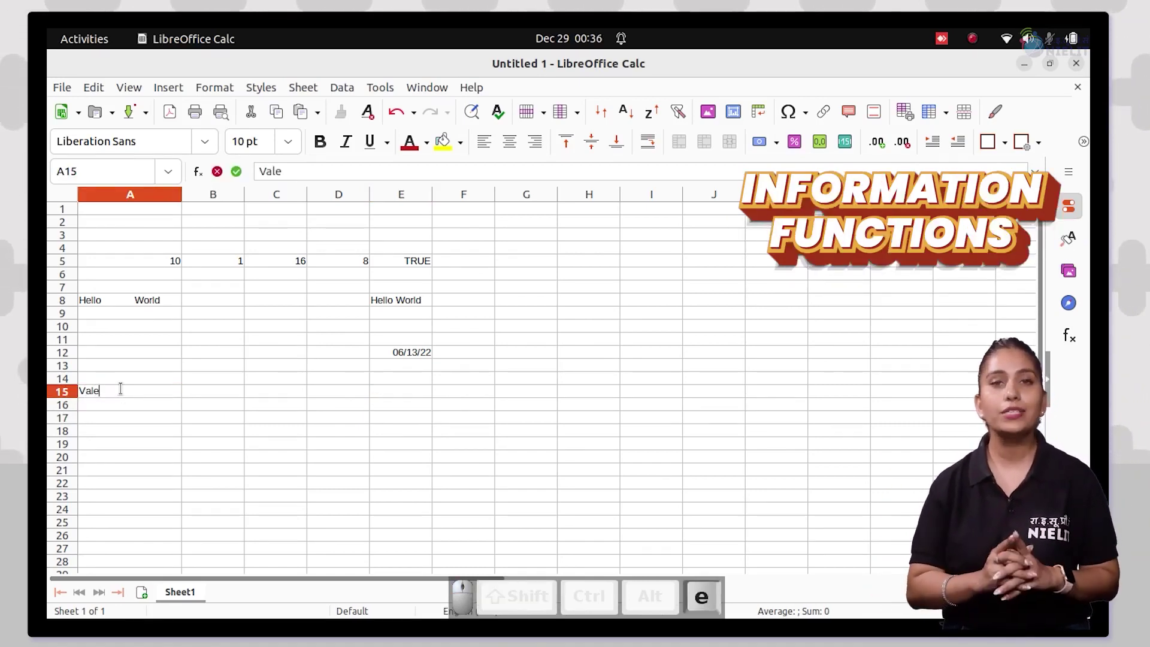
key(BackSpace)
key(u)
key(space)
key(=)
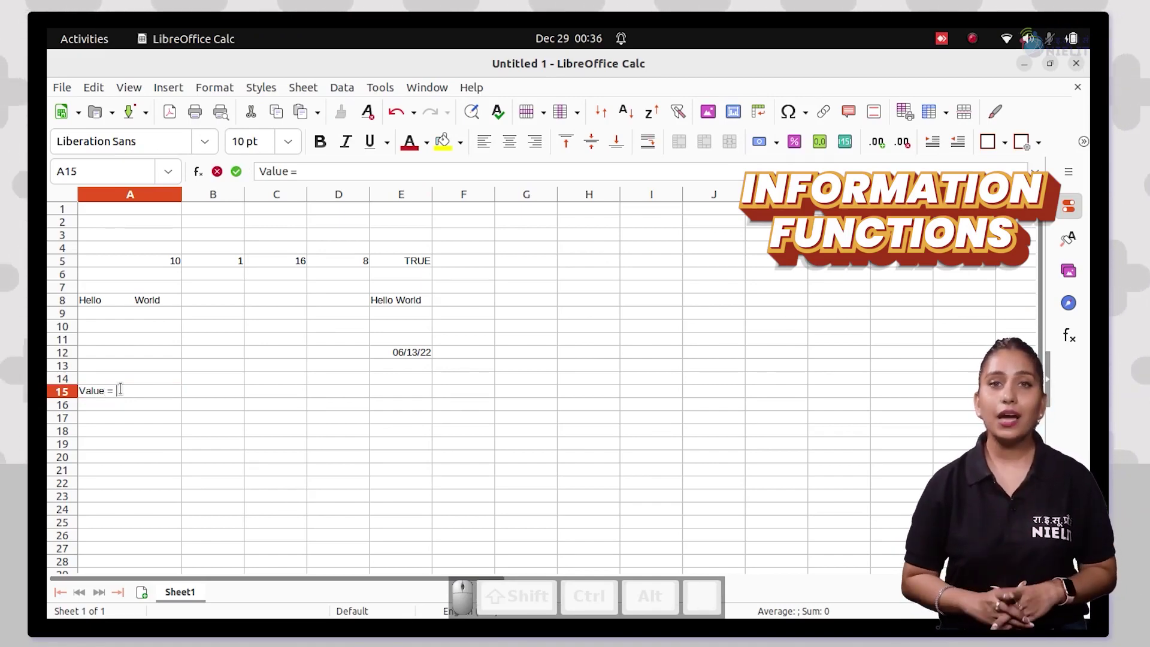
- List 10, 120, 156, 2, 67 and 13 in A20:A25 and start a function formula in A26
key(3)
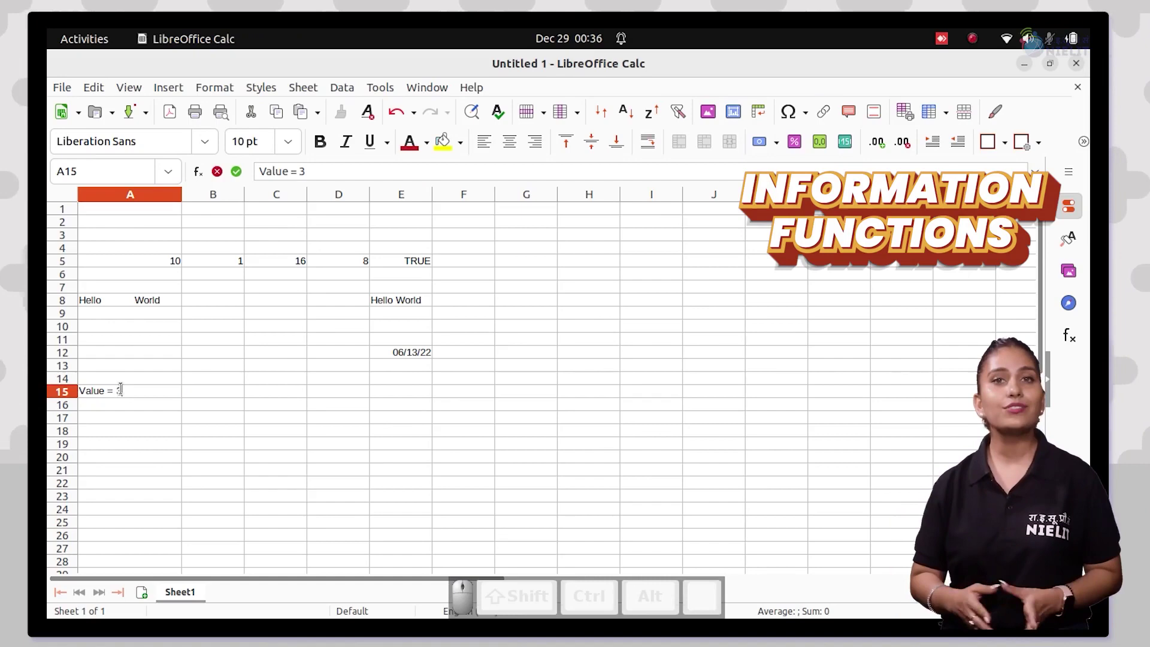
key(BackSpace)
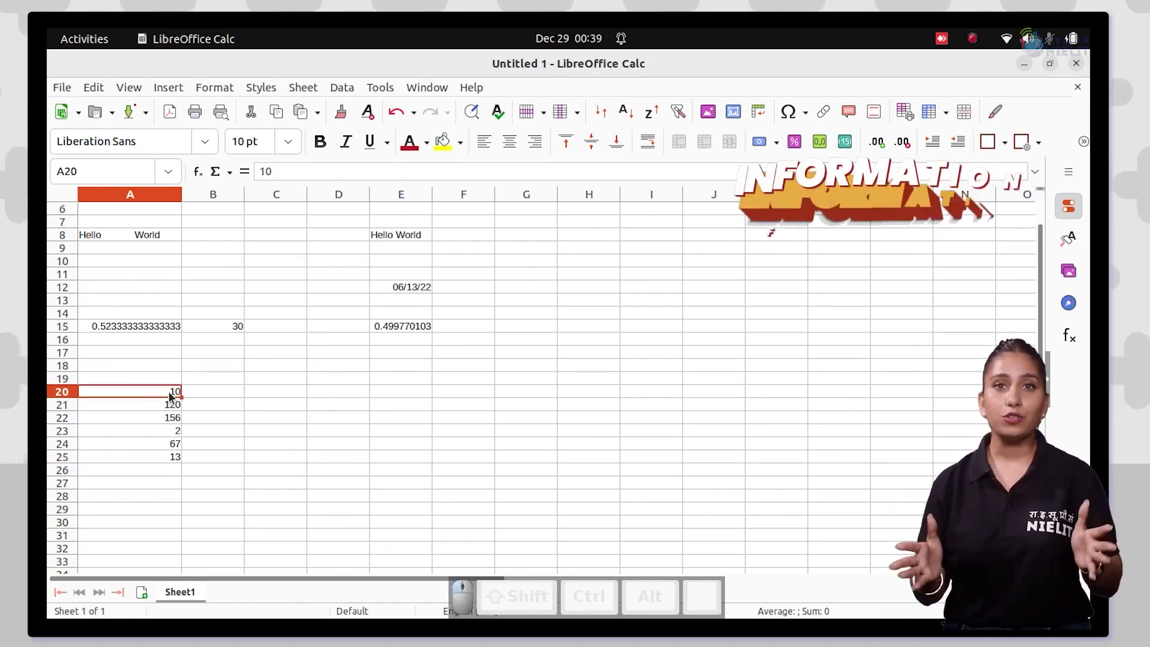
key(=)
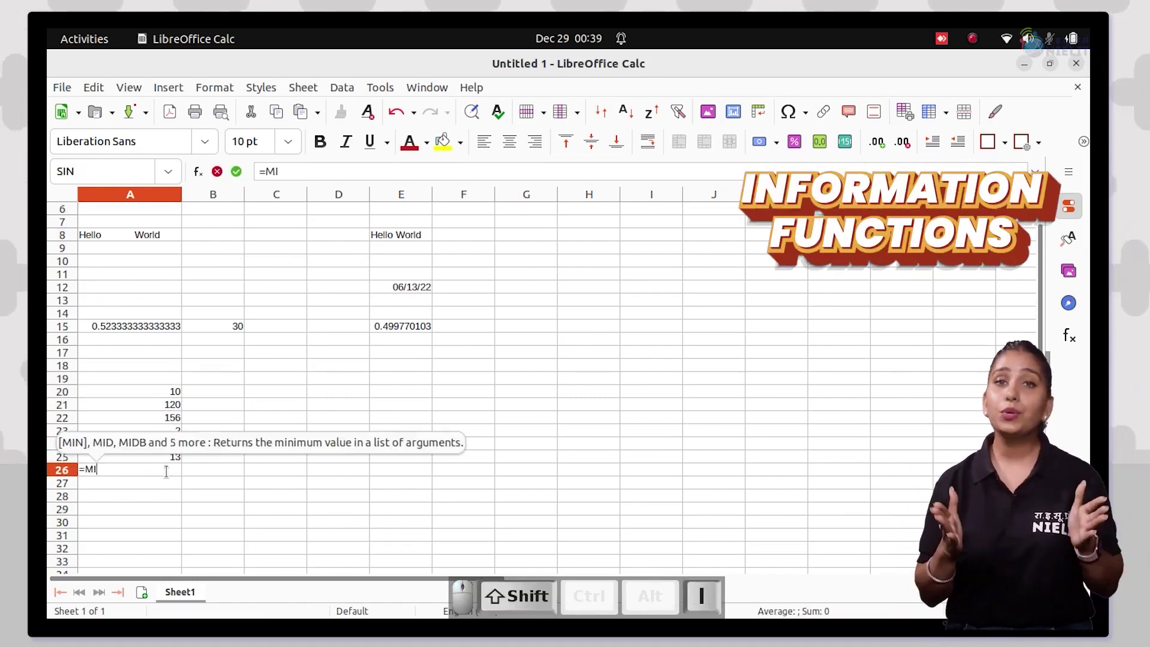
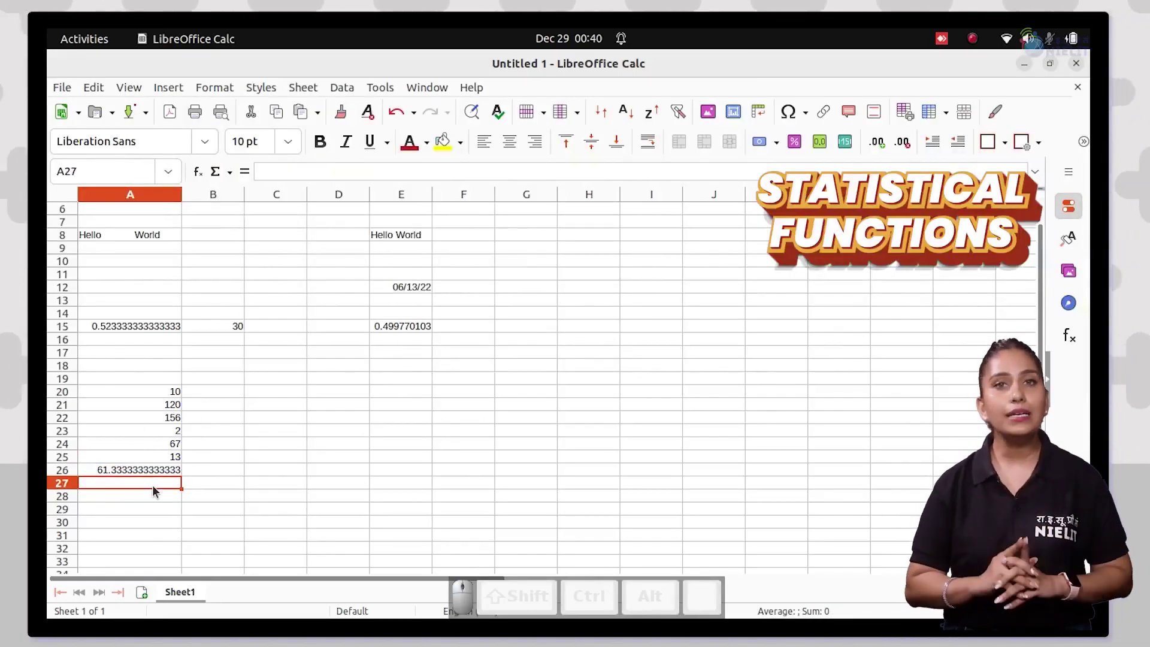
- Add Sheet2 and enter 50, 45, 29, 13, 65 and 117 into A1:A6
click(249, 467)
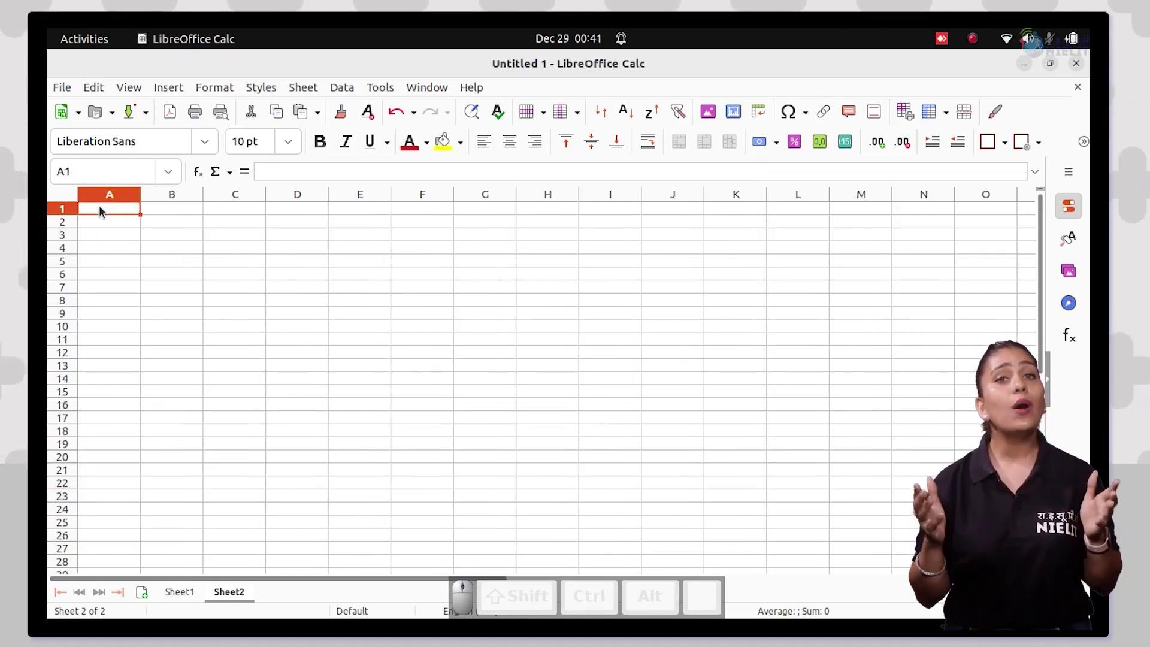
key(Return)
key(Return)
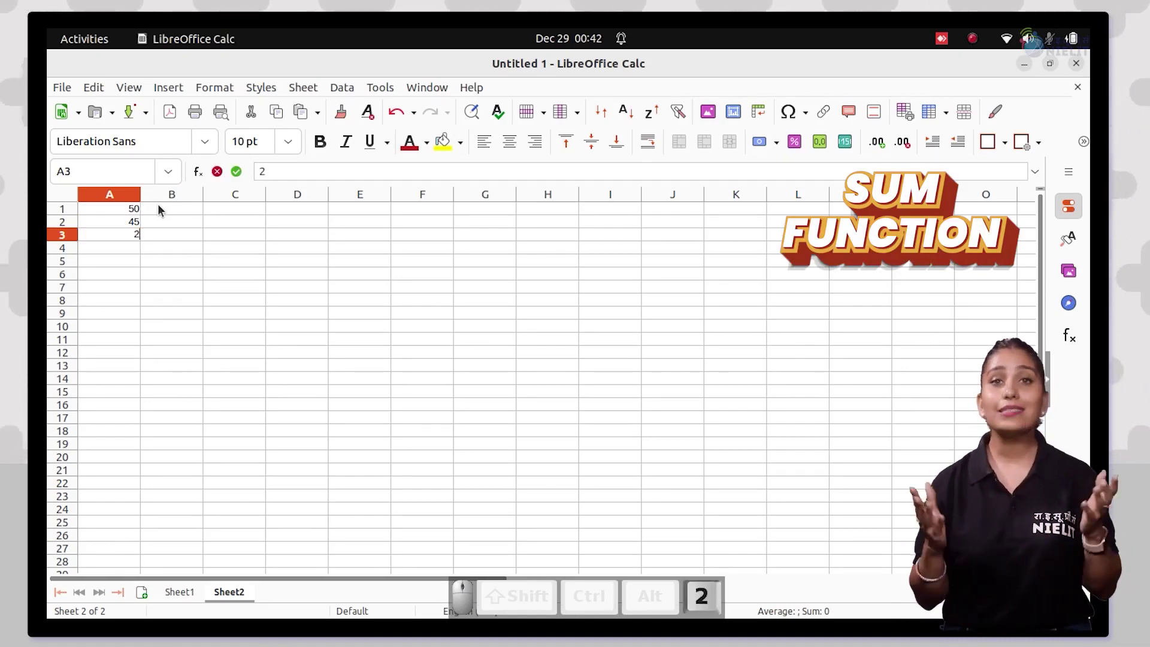
key(Return)
key(3)
key(Return)
key(6)
key(5)
key(Return)
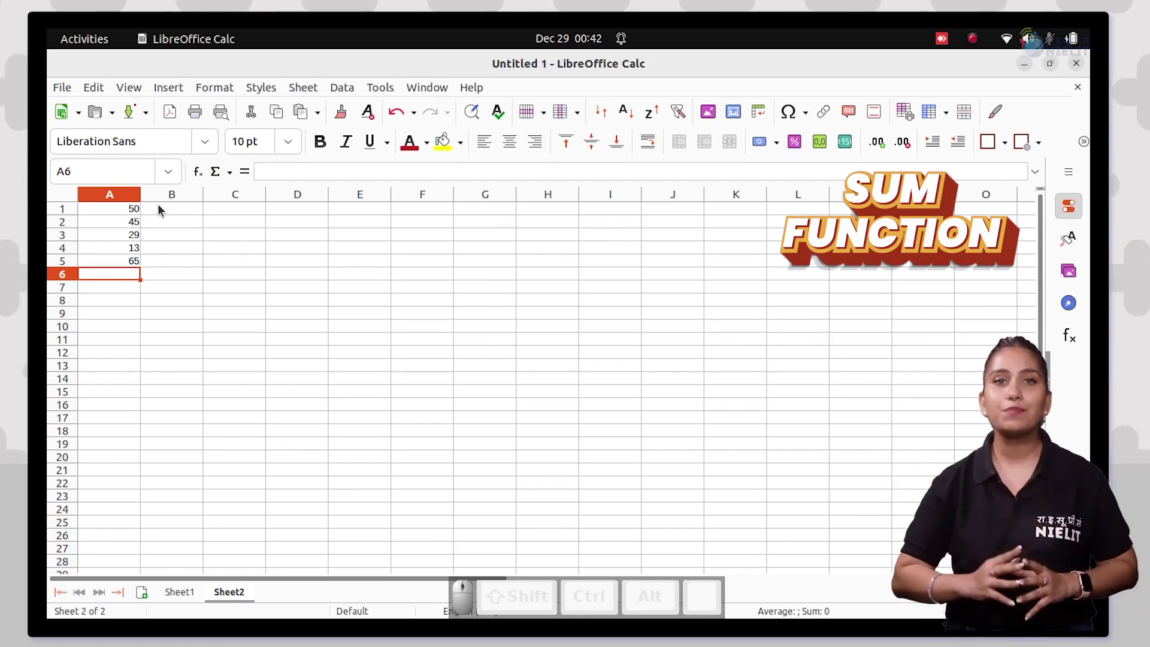
key(Return)
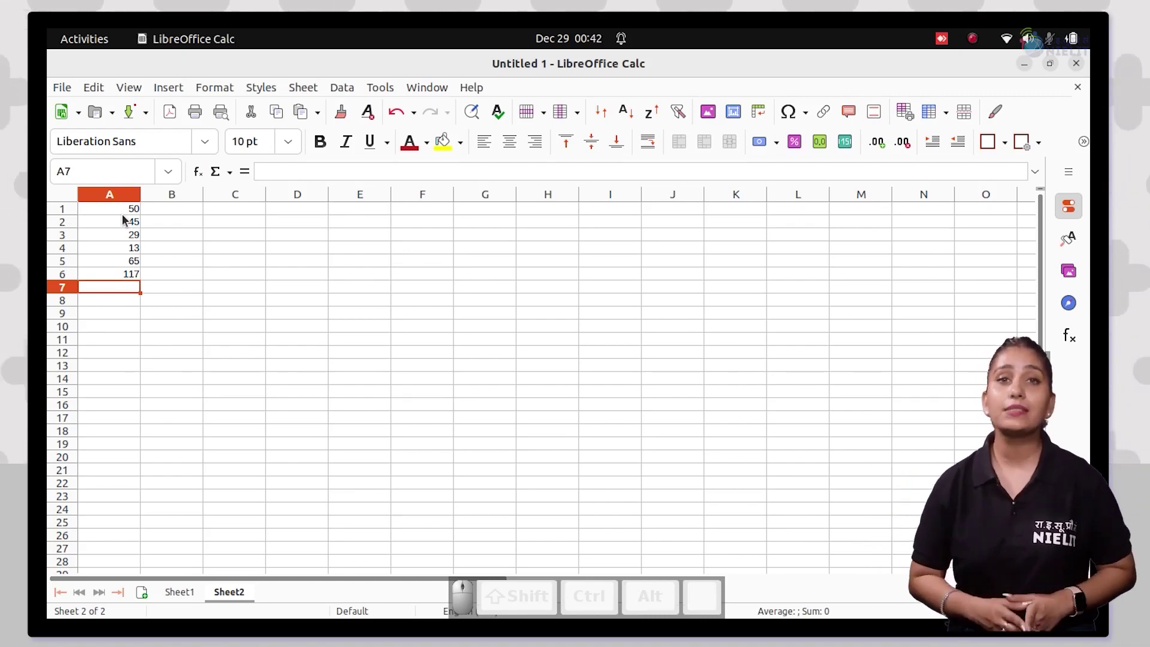
- Enter =SUM(A1,A2,A5,A6) in A9 so it totals those four cells as 277
click(111, 319)
key(shift+9)
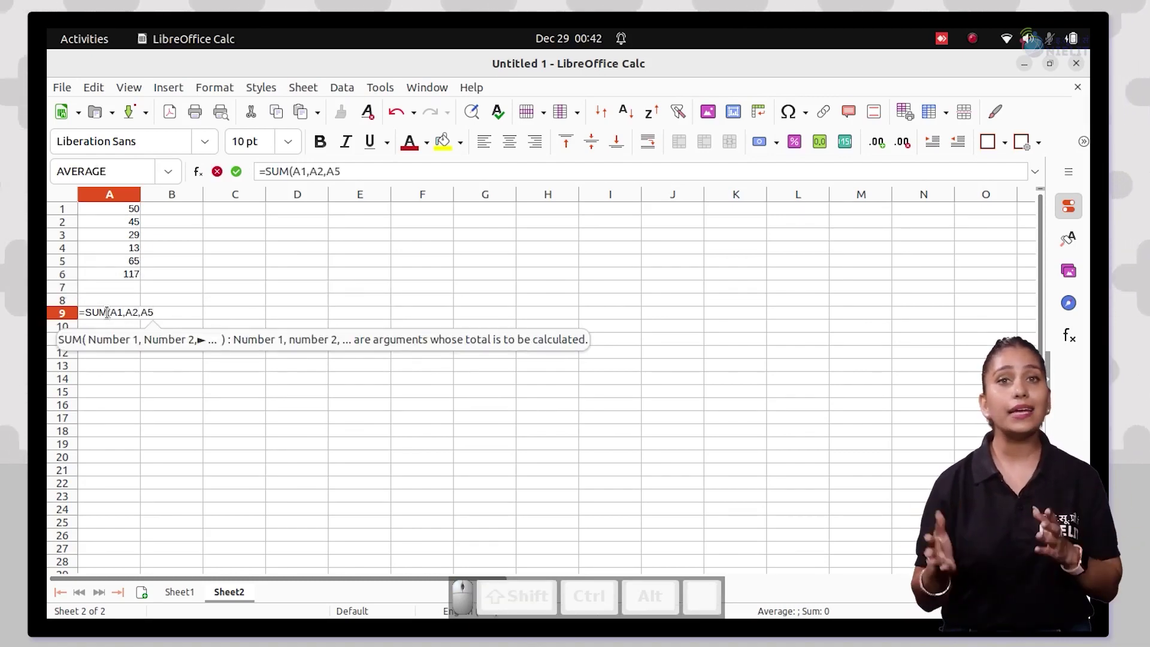
key(Return)
click(123, 317)
key(Escape)
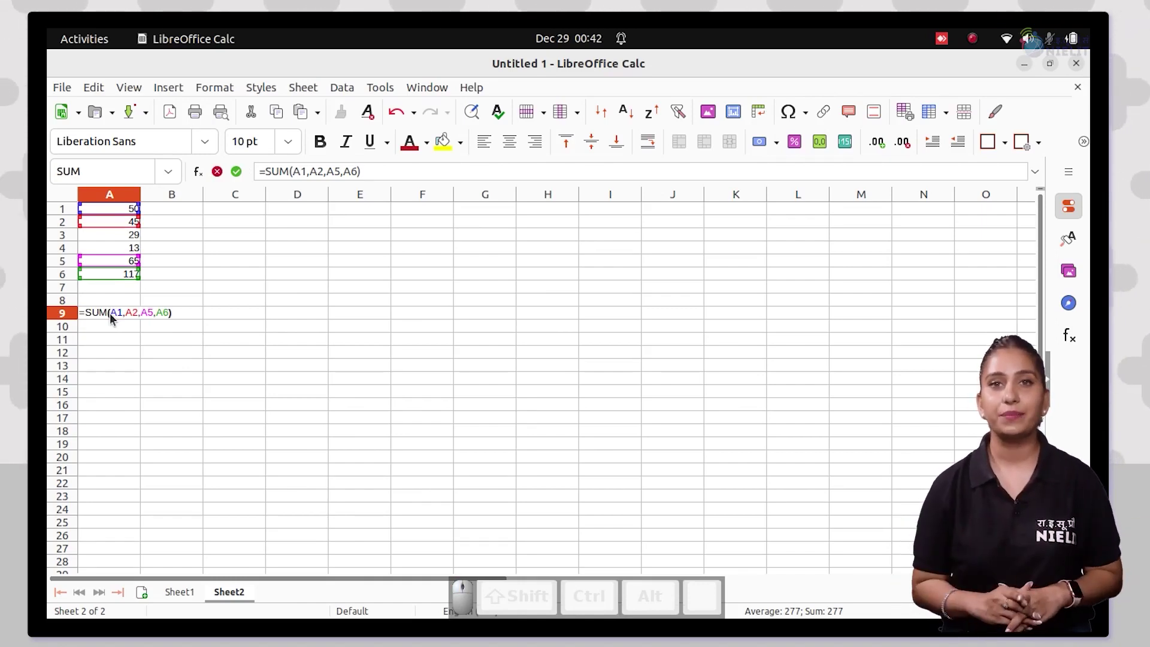
key(Right)
key(Right)
key(Left)
key(BackSpace)
key(BackSpace)
key(BackSpace)
key(BackSpace)
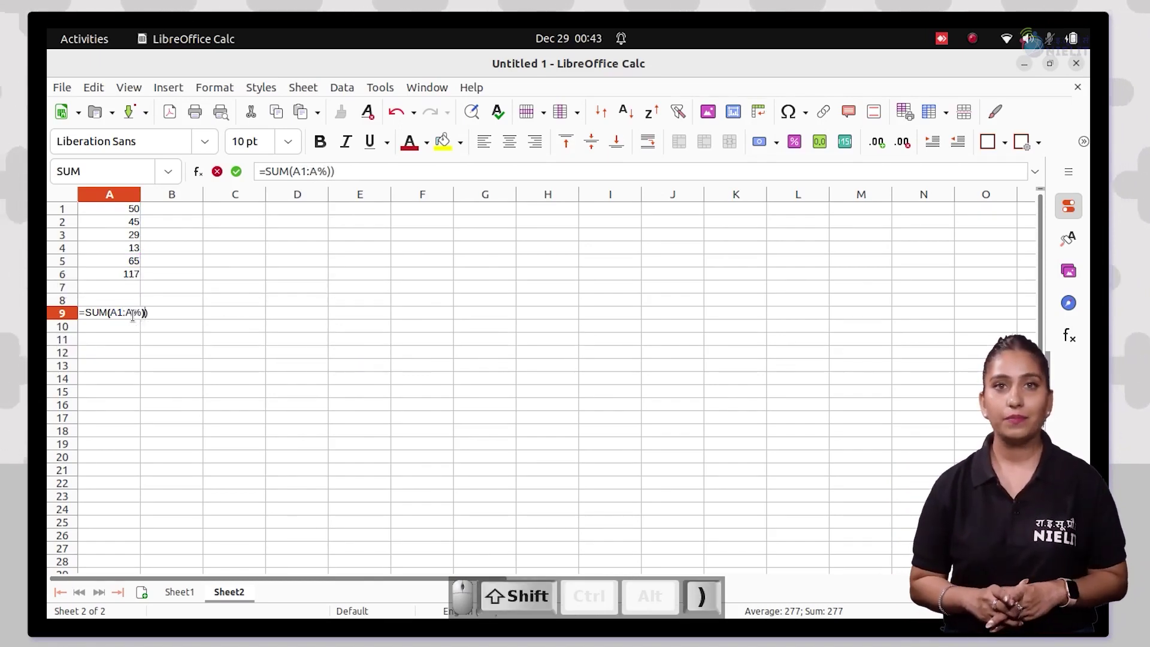
key(BackSpace)
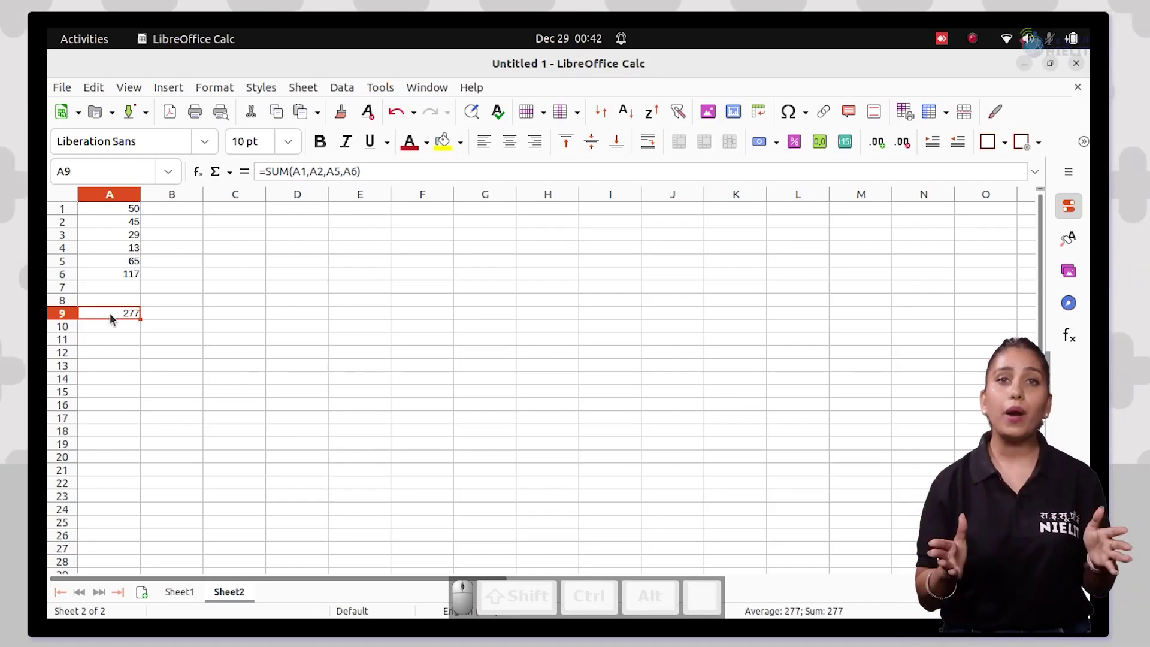
- Reopen A9 and strip the individual cell references from the SUM formula
click(113, 319)
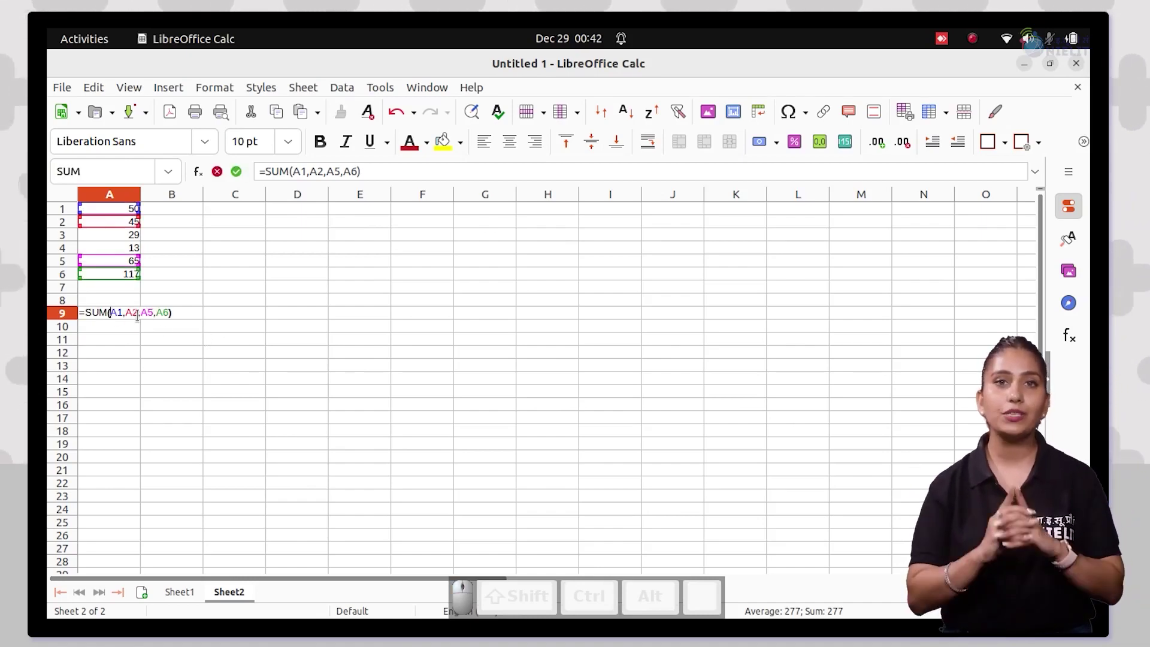
key(Right)
key(Right)
key(Right)
key(Left)
key(BackSpace)
key(BackSpace)
key(BackSpace)
key(BackSpace)
key(BackSpace)
key(shift+;)
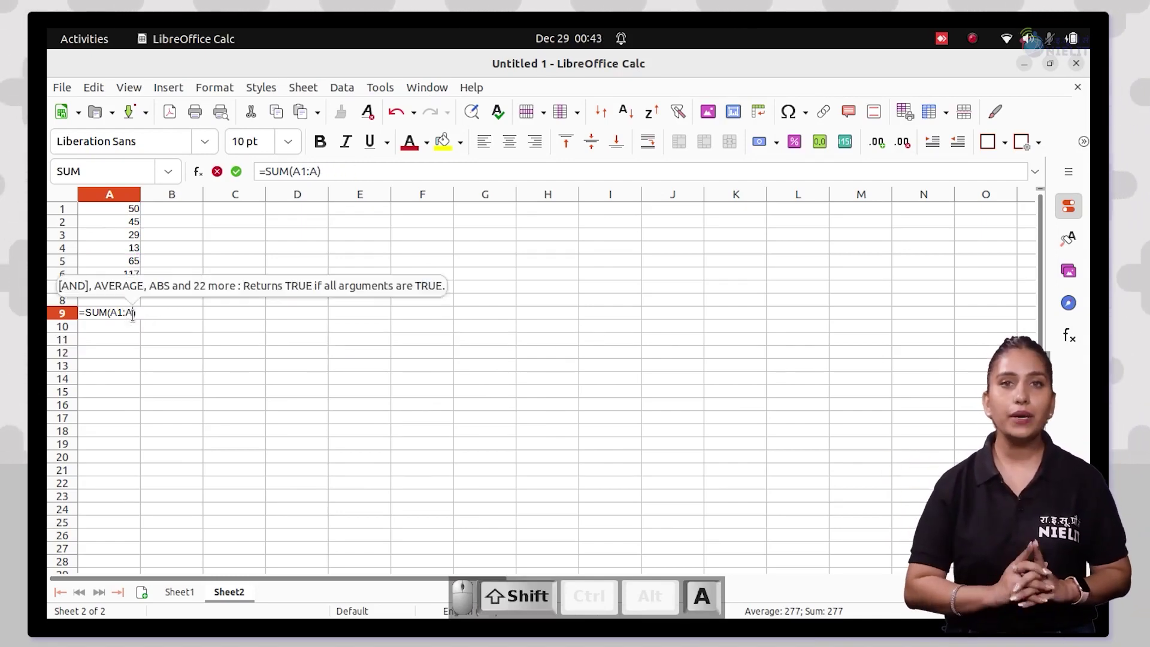
- Rewrite A9 as the range formula =SUM(A1:A5), giving 202
key(BackSpace)
key(BackSpace)
key(5)
key(shift+0)
key(BackSpace)
key(Return)
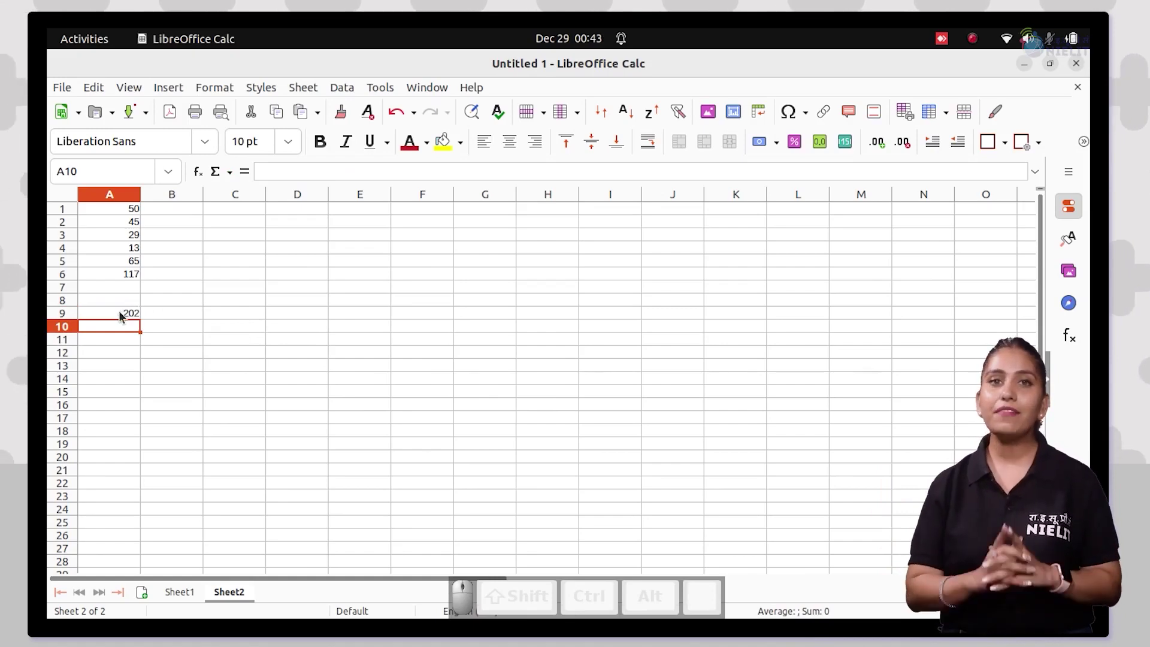
key(Escape)
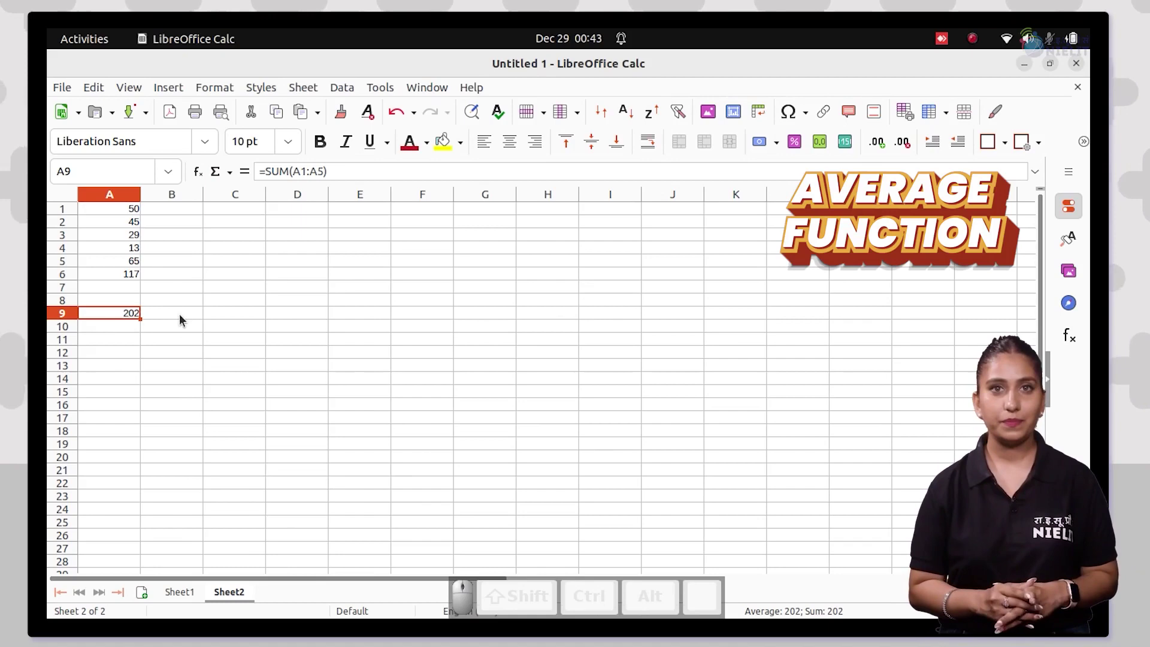
- Start an =AVERAGE( formula in B9 with A1 as the first reference
click(183, 321)
click(188, 318)
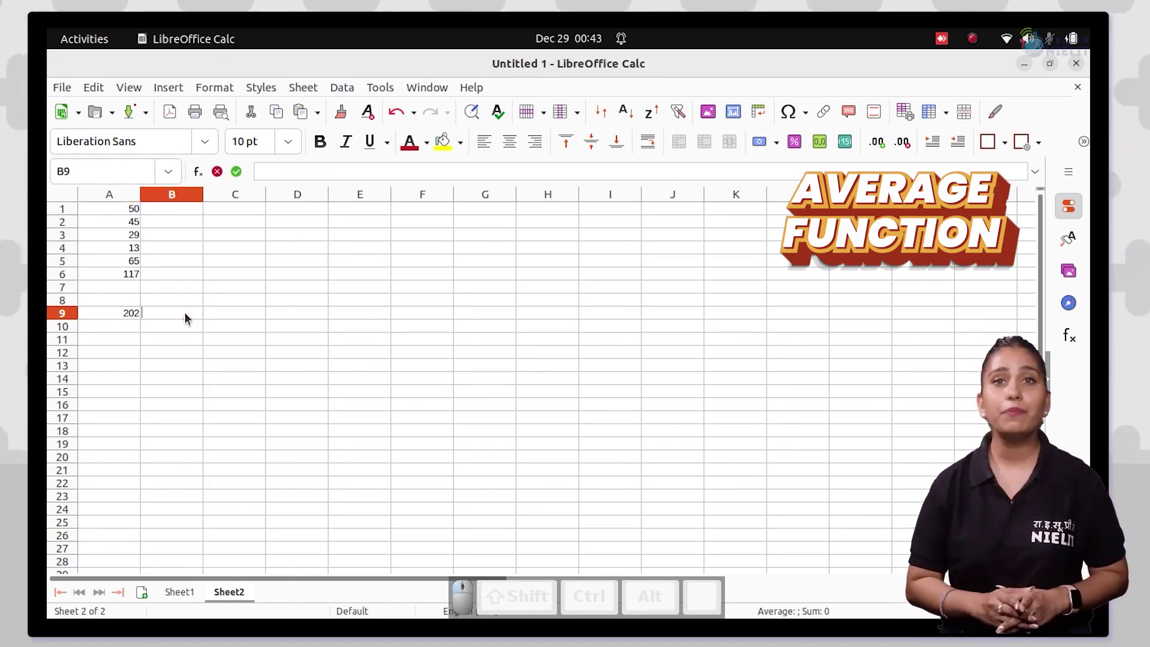
click(188, 318)
key(=)
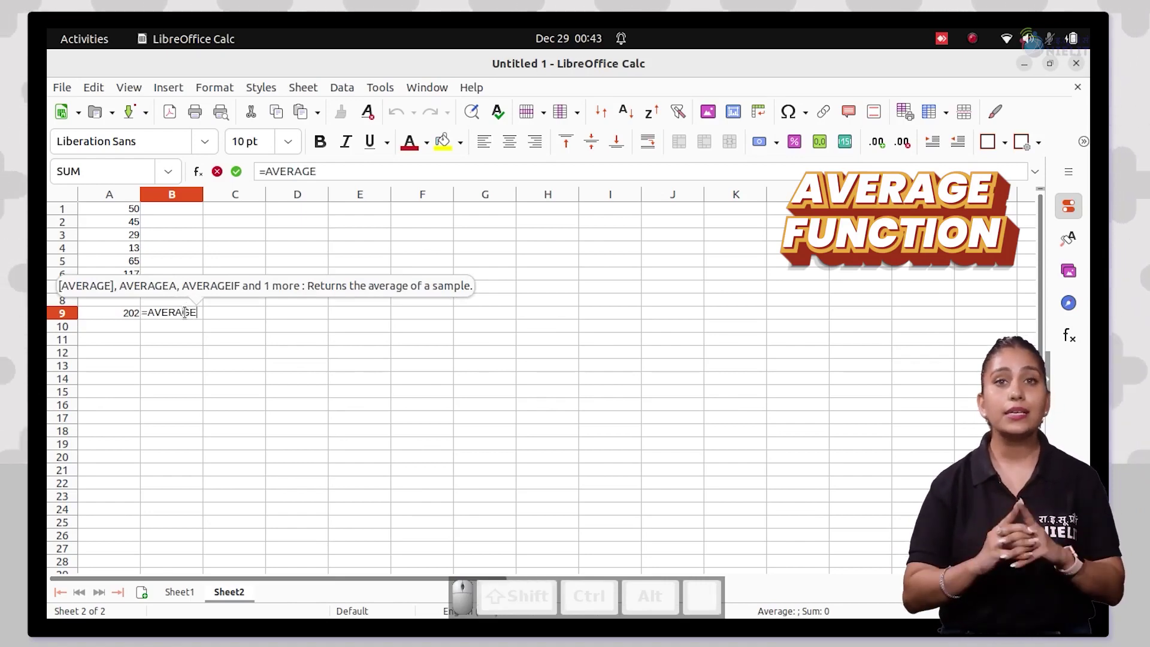
key(shift+9)
key(shift+a)
key(shift+1)
key(shift+;)
key(BackSpace)
key(BackSpace)
key(1)
- Complete B9 as =AVERAGE(A1:A5), returning 40.4
key(shift+;)
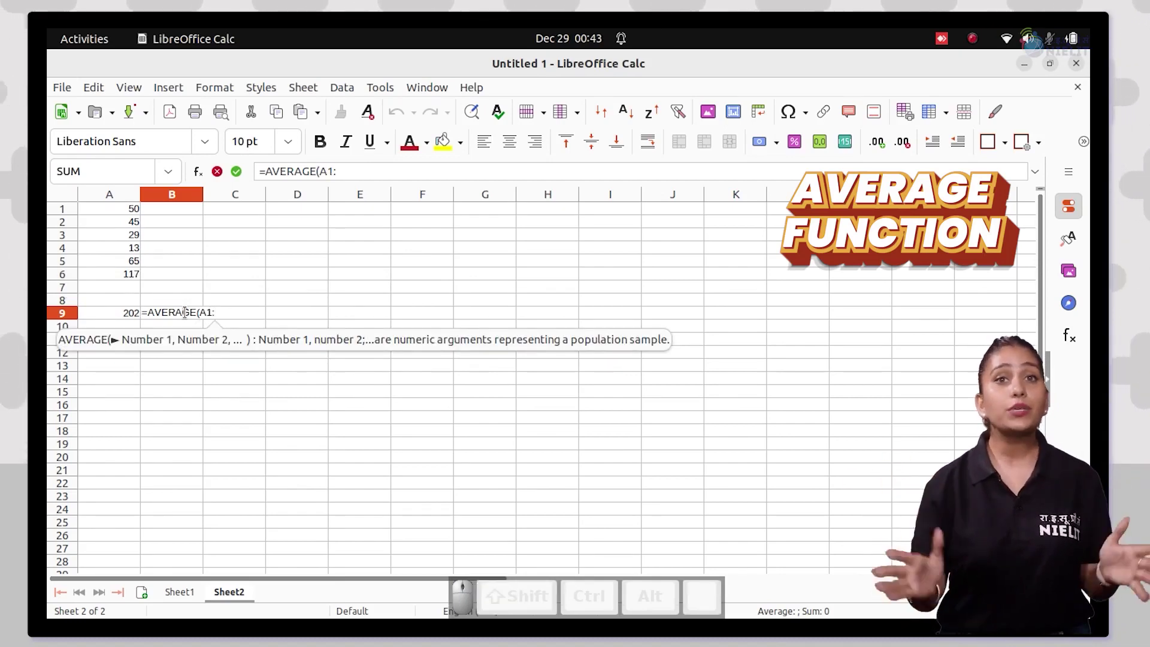
key(shift+a)
key(5)
key(shift+0)
key(Return)
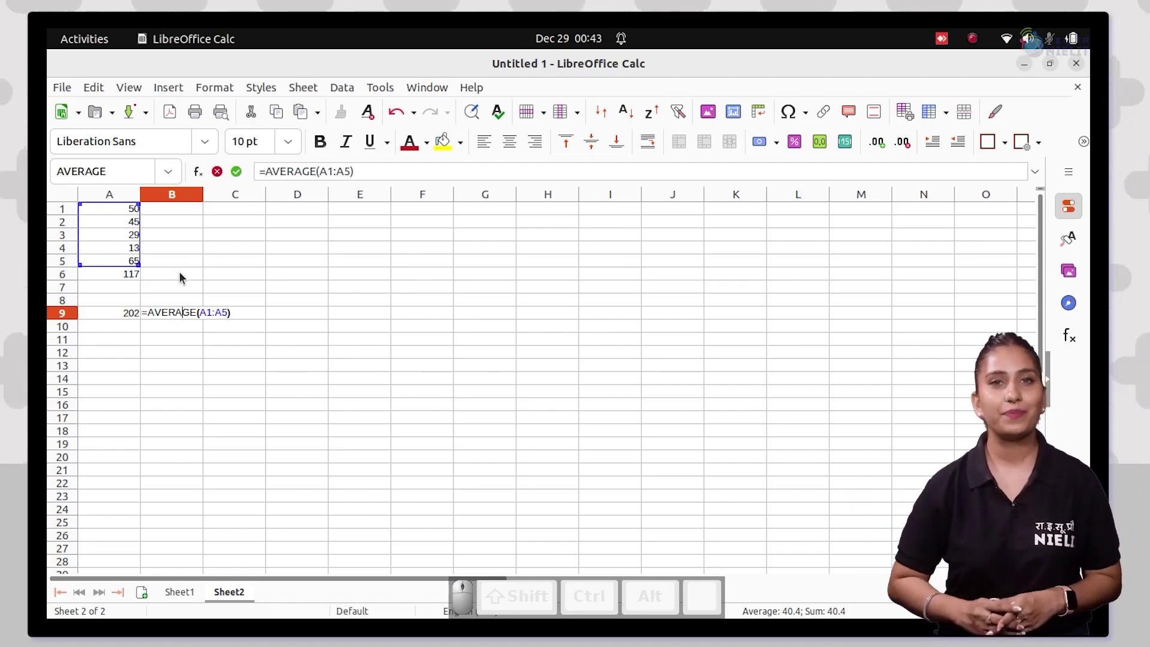
key(Escape)
- Clear the sample numbers and formulas so Sheet2 is blank
drag(177, 376, 204, 325)
key(BackSpace)
key(Return)
- Enter 5, 7, a non-numeric TRUE and 10 down A1:A4 of Sheet2
click(125, 264)
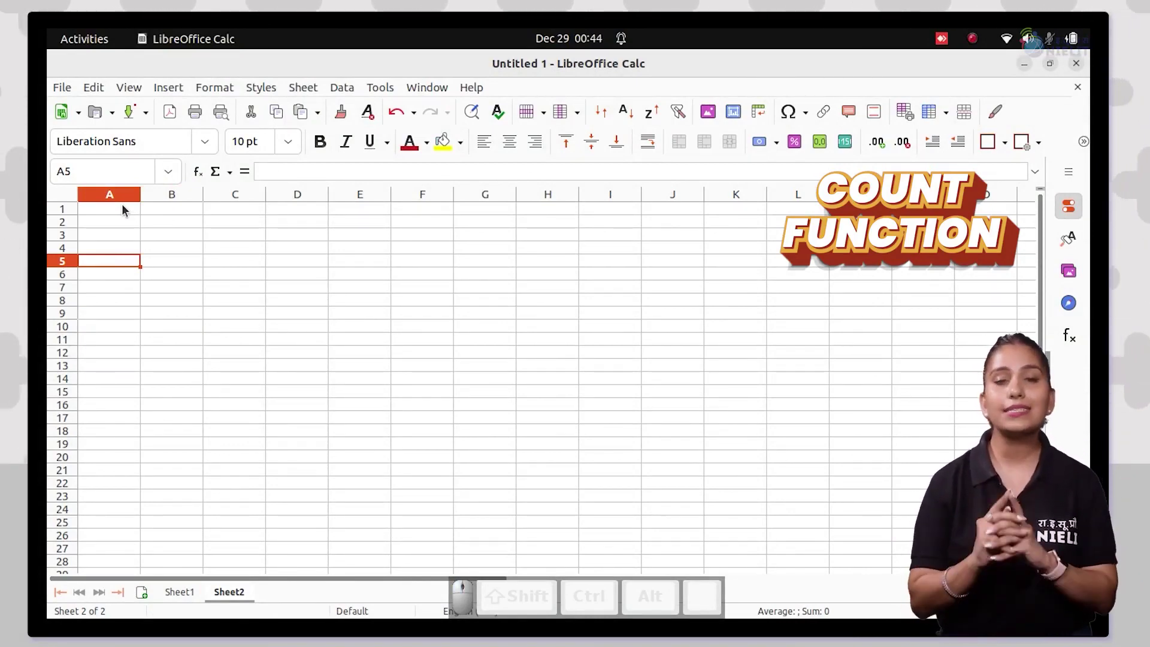
click(129, 210)
key(5)
key(Return)
key(7)
key(Return)
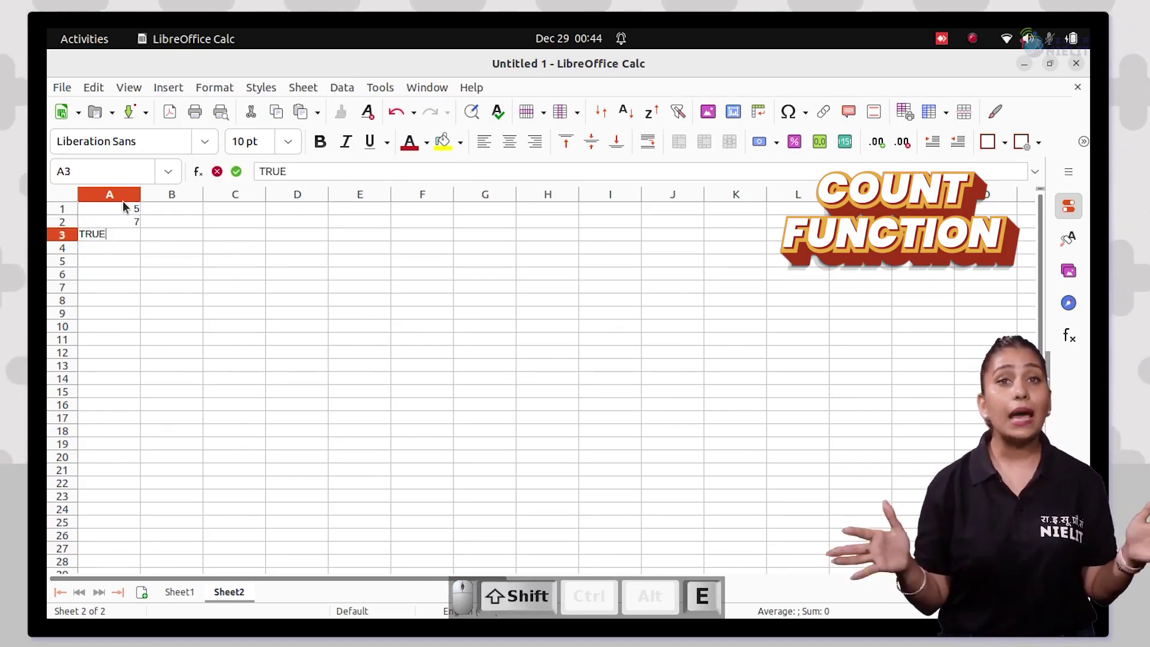
key(Return)
key(Return)
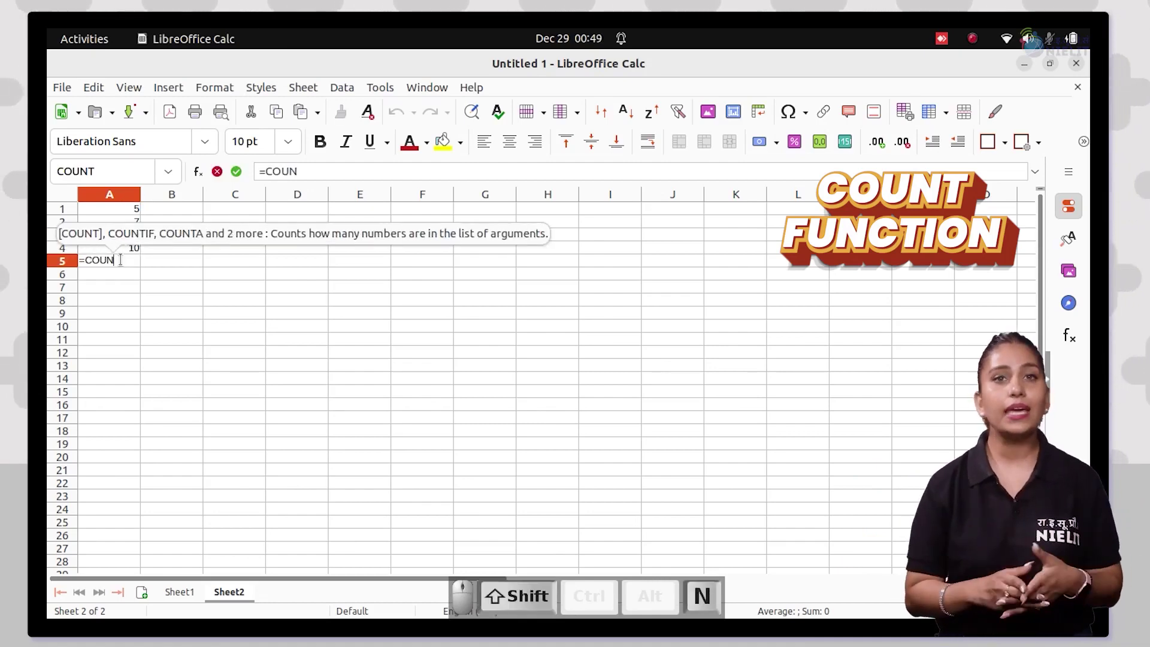
- Enter =COUNT(A1:A4) in A5 so it counts the three numbers as 3
key(shift+9)
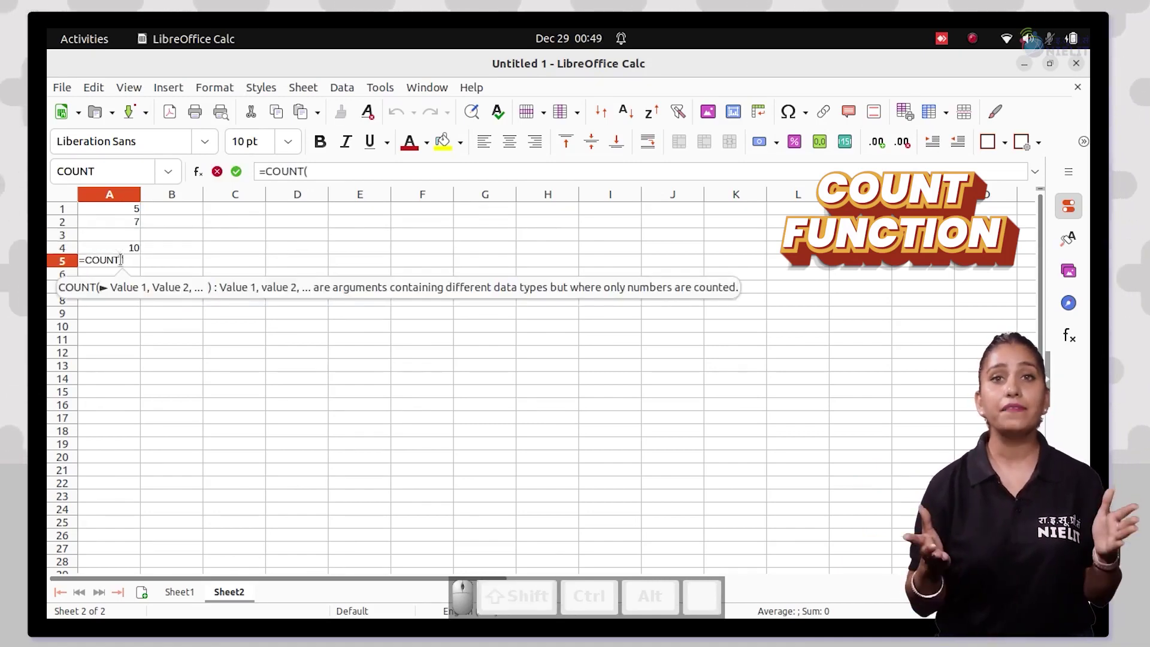
key(shift+a)
key(1)
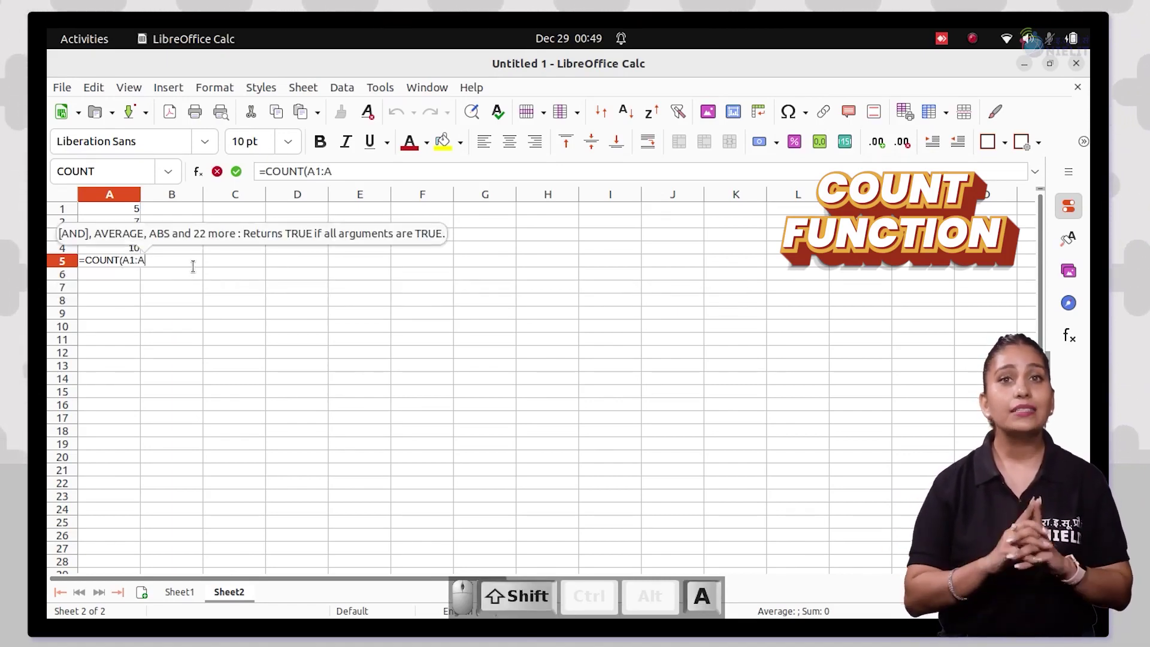
key(Return)
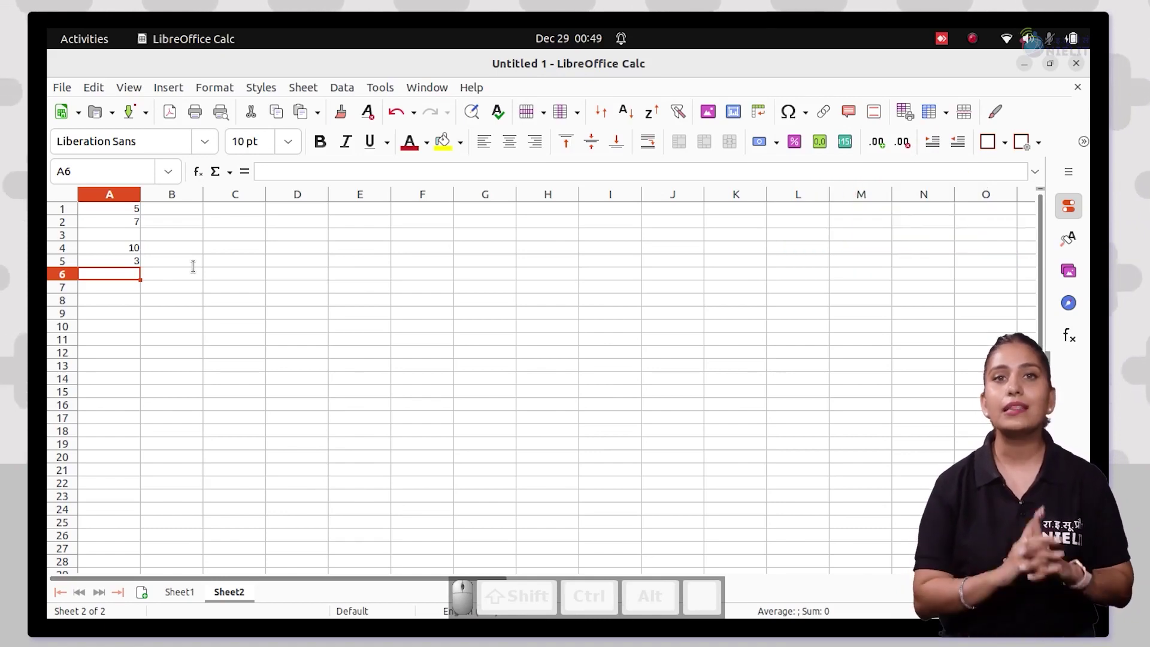
click(120, 235)
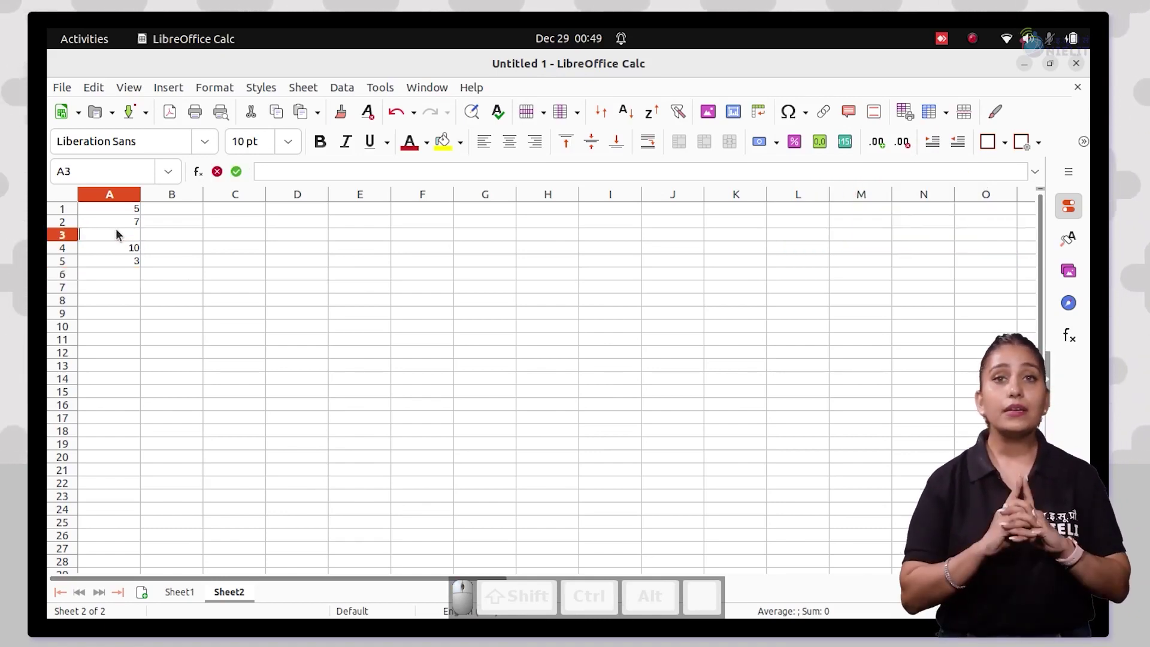
- Put 2 in A3 and change A5 to =MAX(A1:A4), returning 10
key(2)
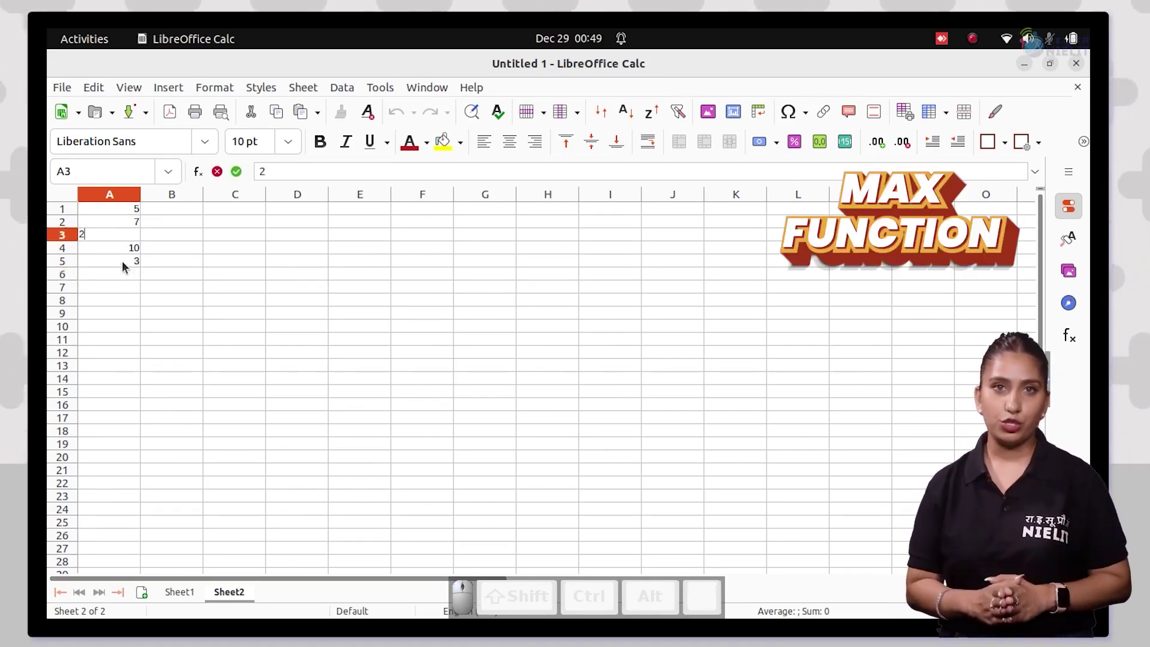
click(126, 267)
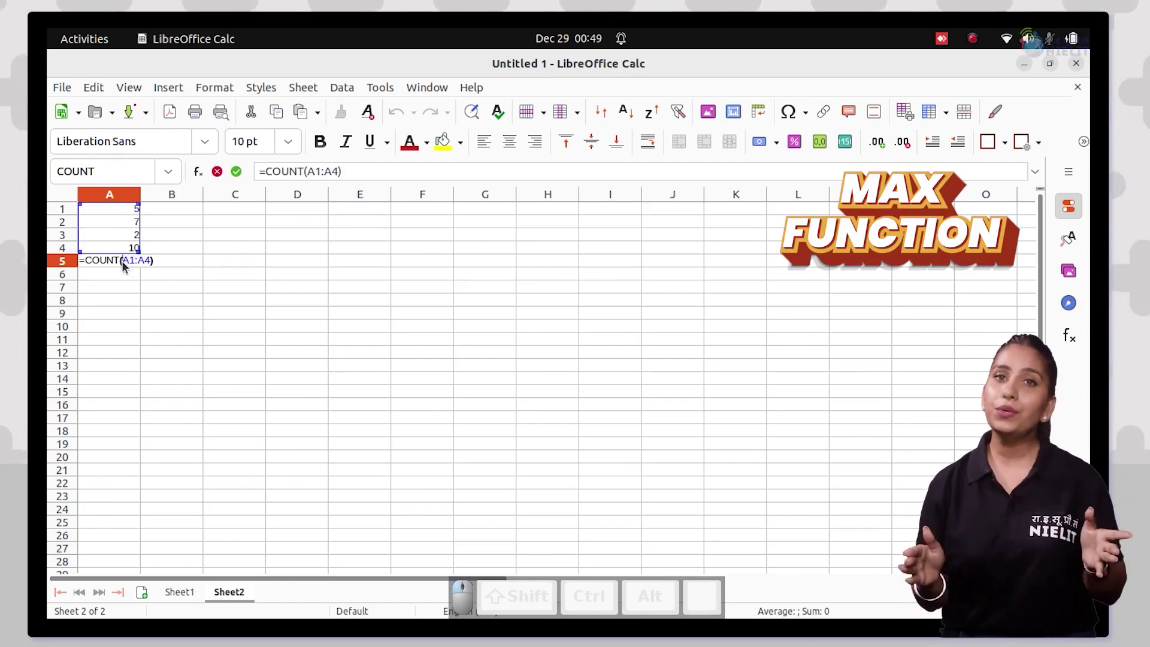
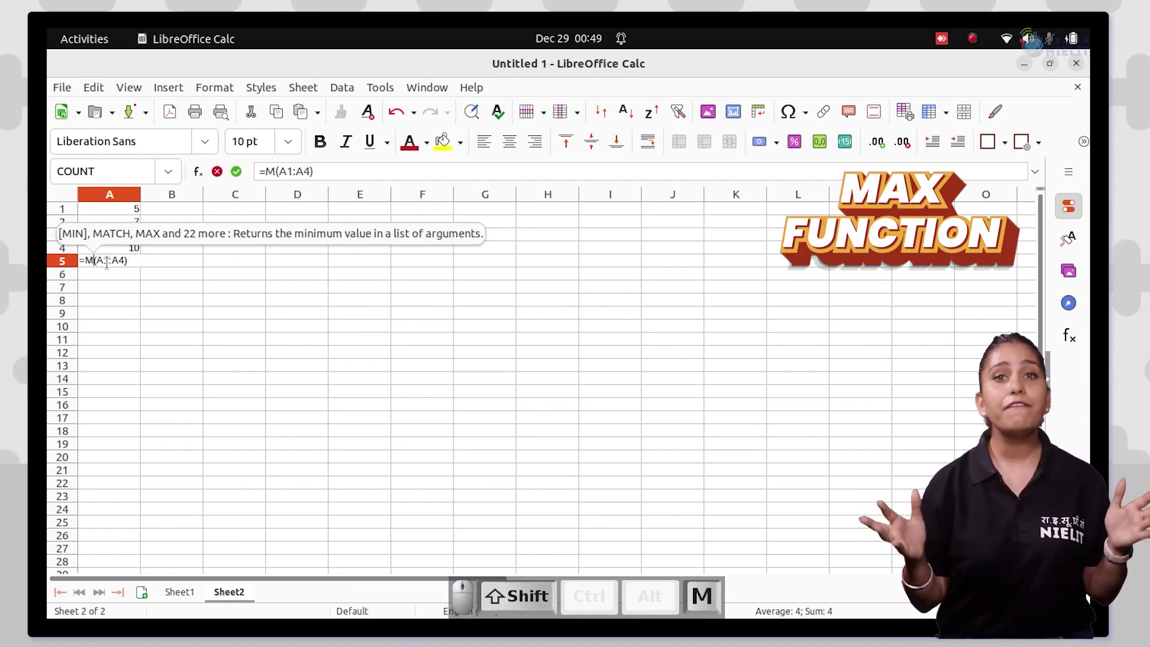
key(Return)
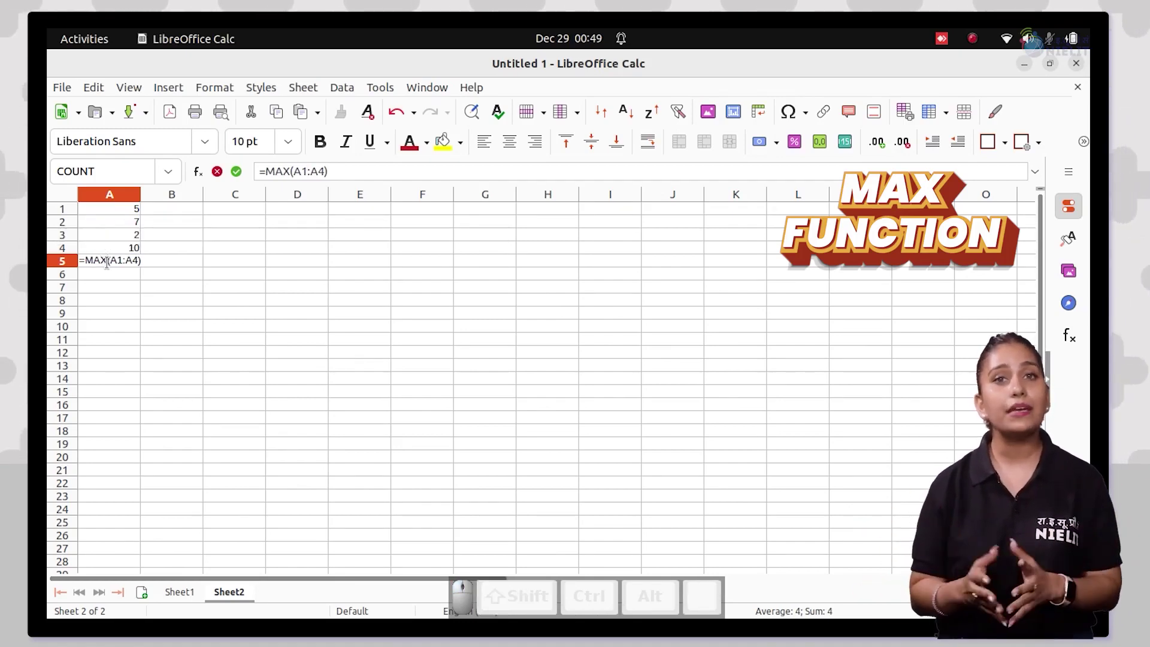
key(Return)
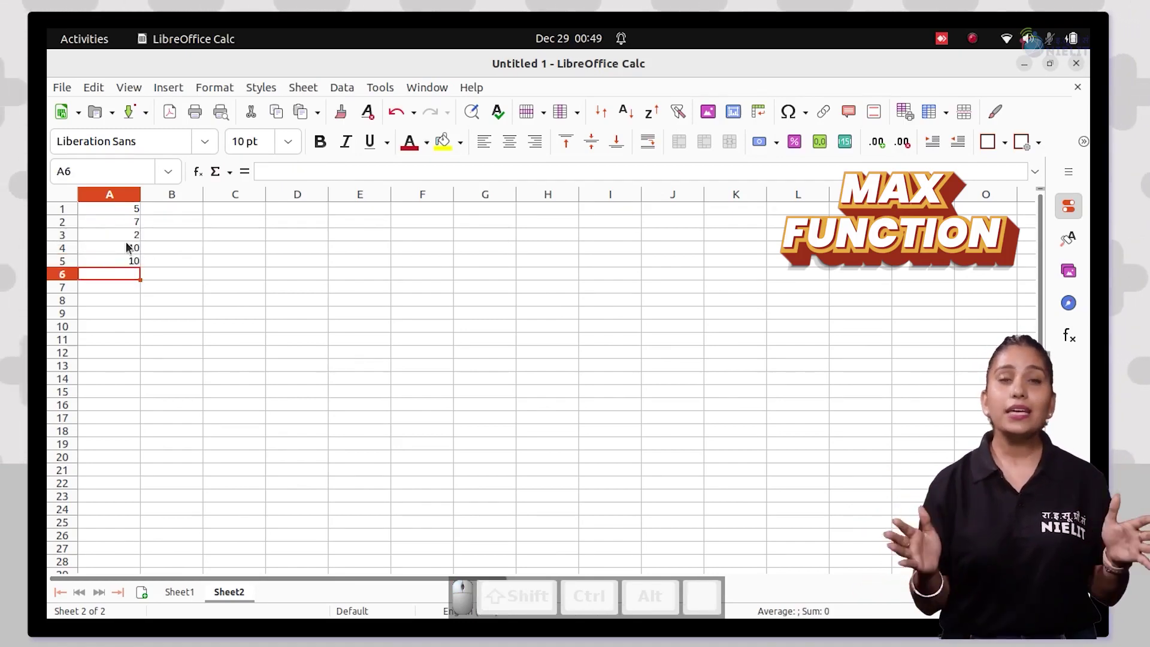
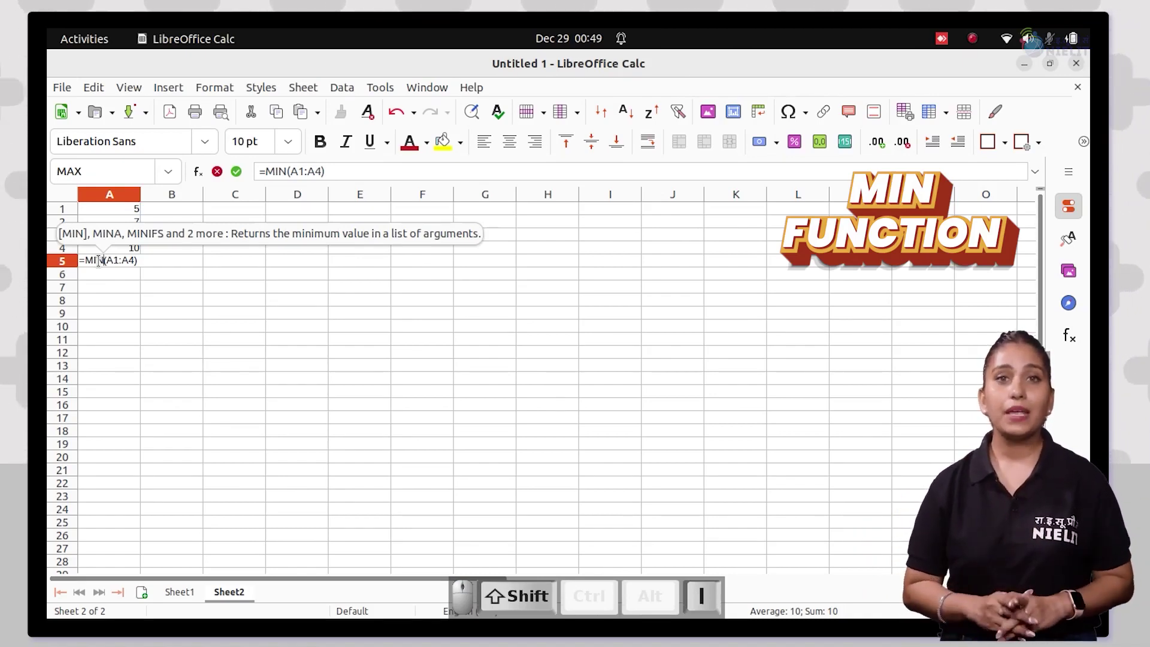
- Change A5 to =MIN(A1:A4) so it returns 2, then move to Sheet3's S.NO/AGE/SALARY table
key(shift+n)
key(Return)
key(Return)
click(112, 269)
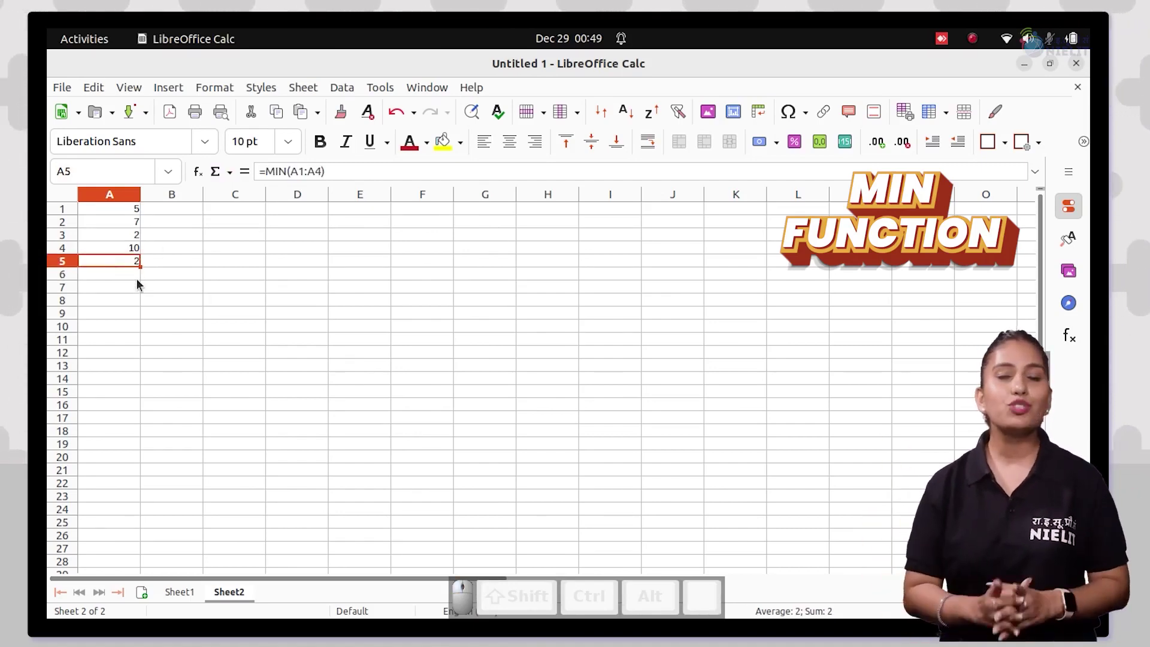
- Start a column chart from the AGE and SALARY columns, using the first column as labels
drag(235, 325, 260, 283)
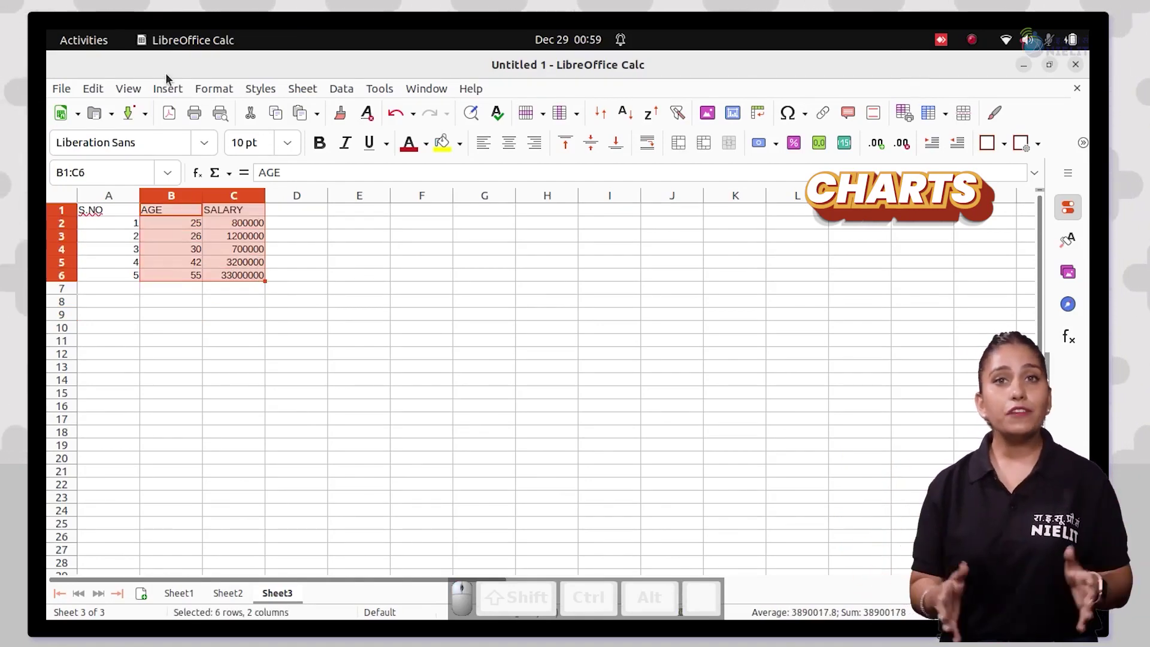
click(164, 99)
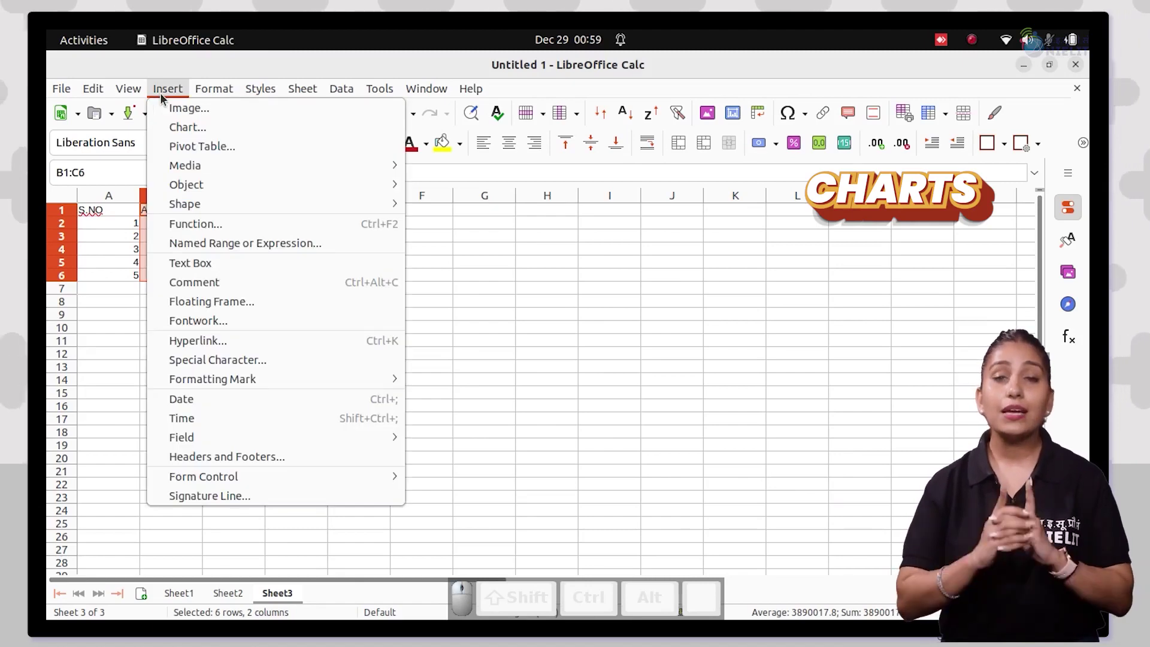
click(181, 138)
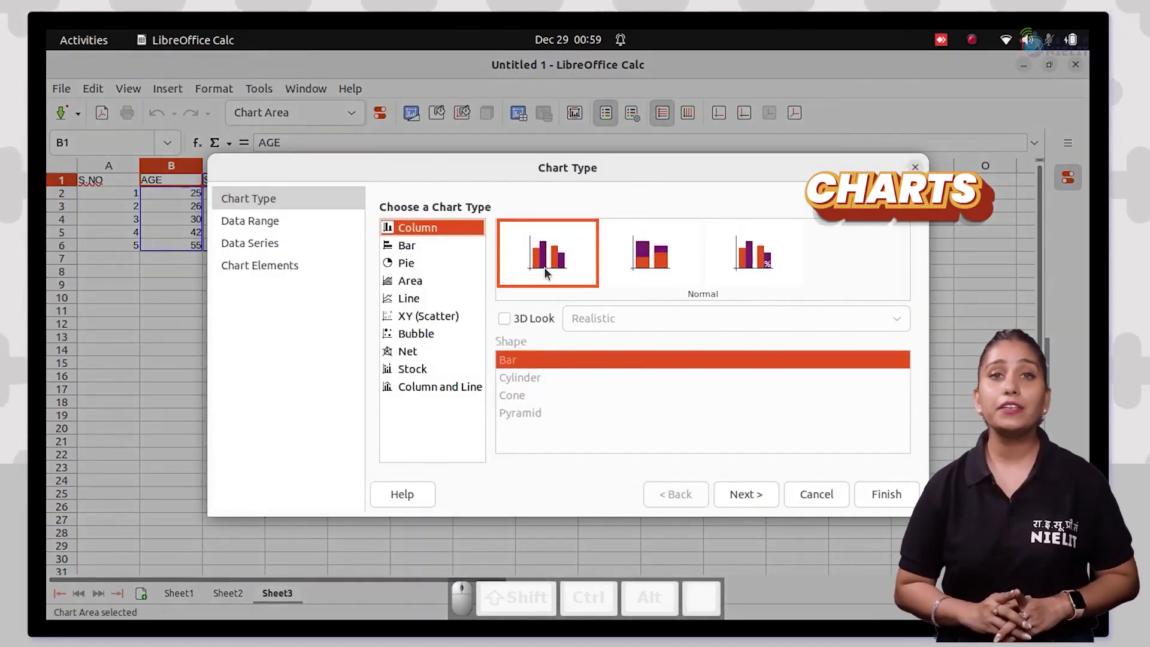
click(728, 511)
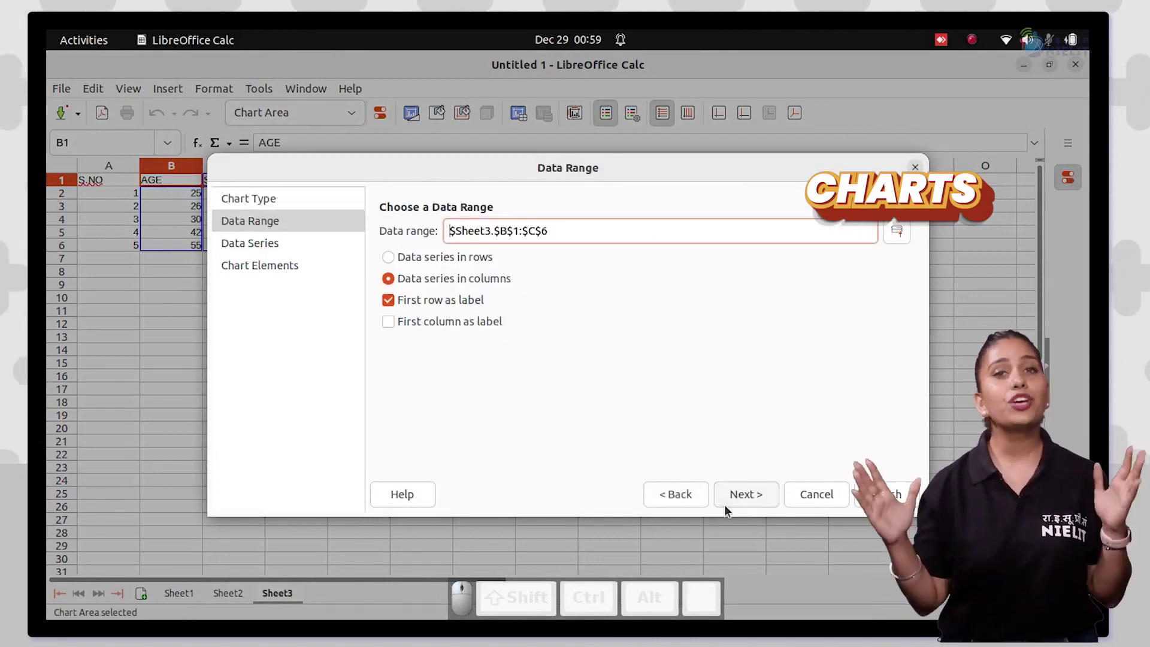
click(398, 323)
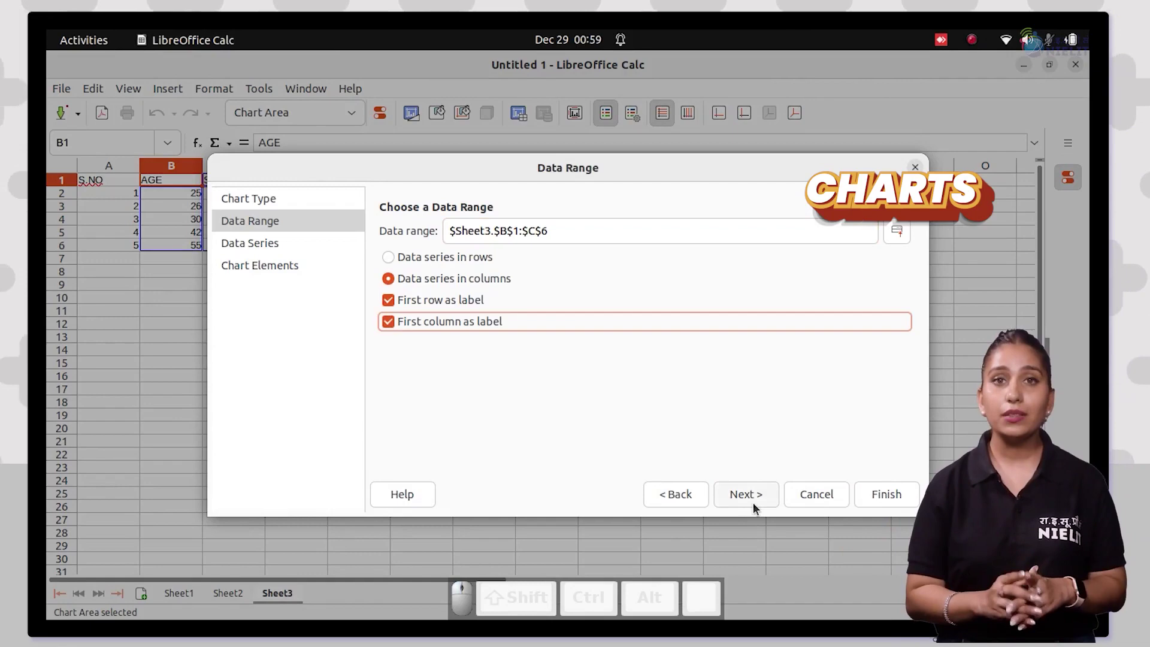
click(756, 509)
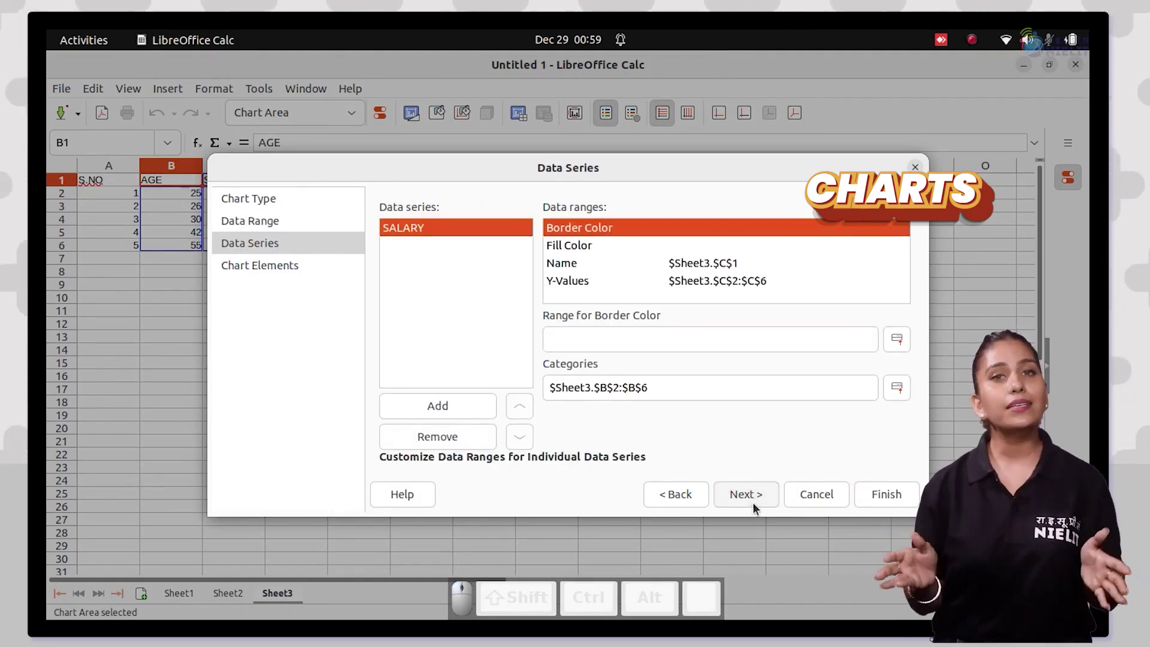
click(757, 509)
- Title the chart Age Vs Salary with Age and Salary axis titles and finish it
key(space)
key(space)
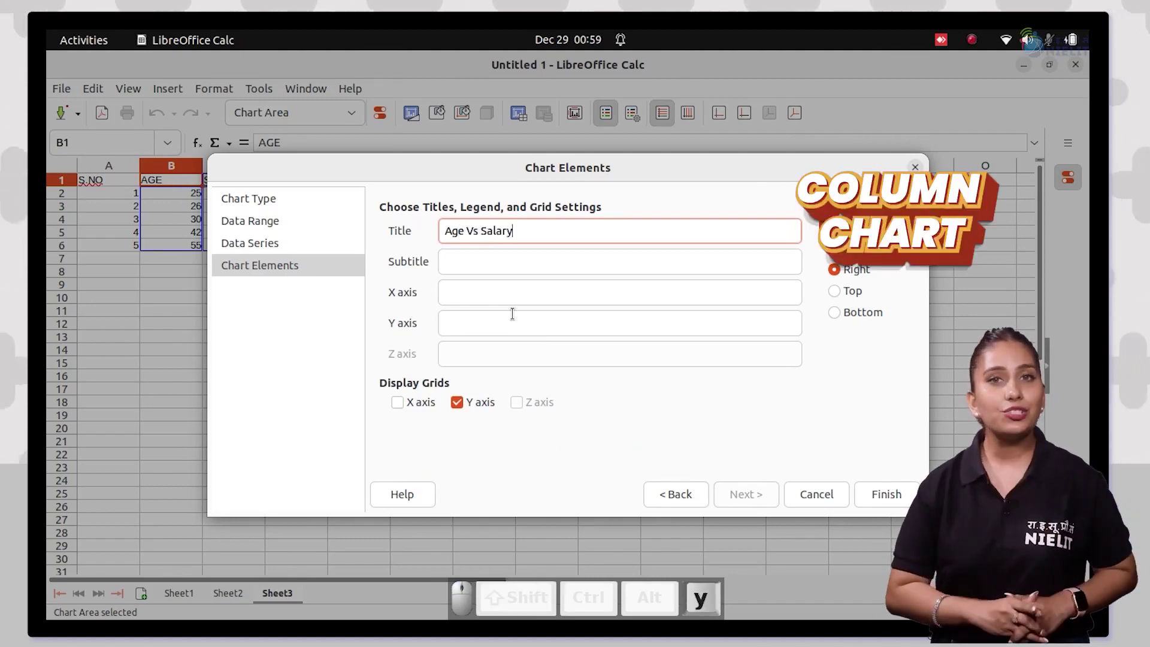
scroll(up, 3)
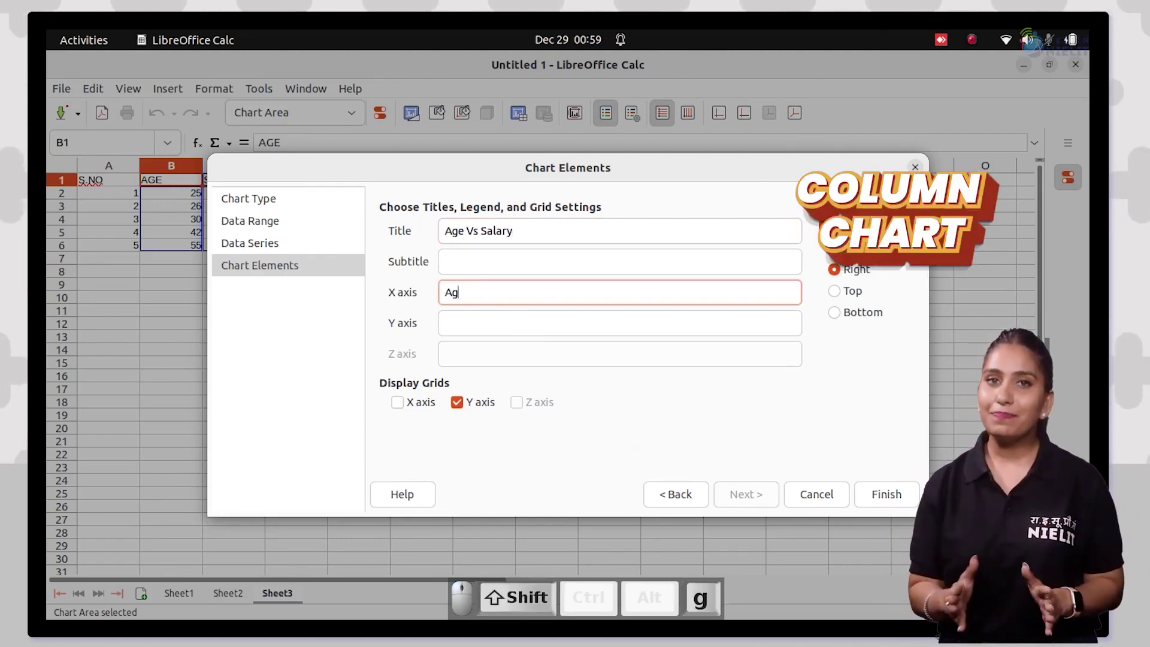
key(Tab)
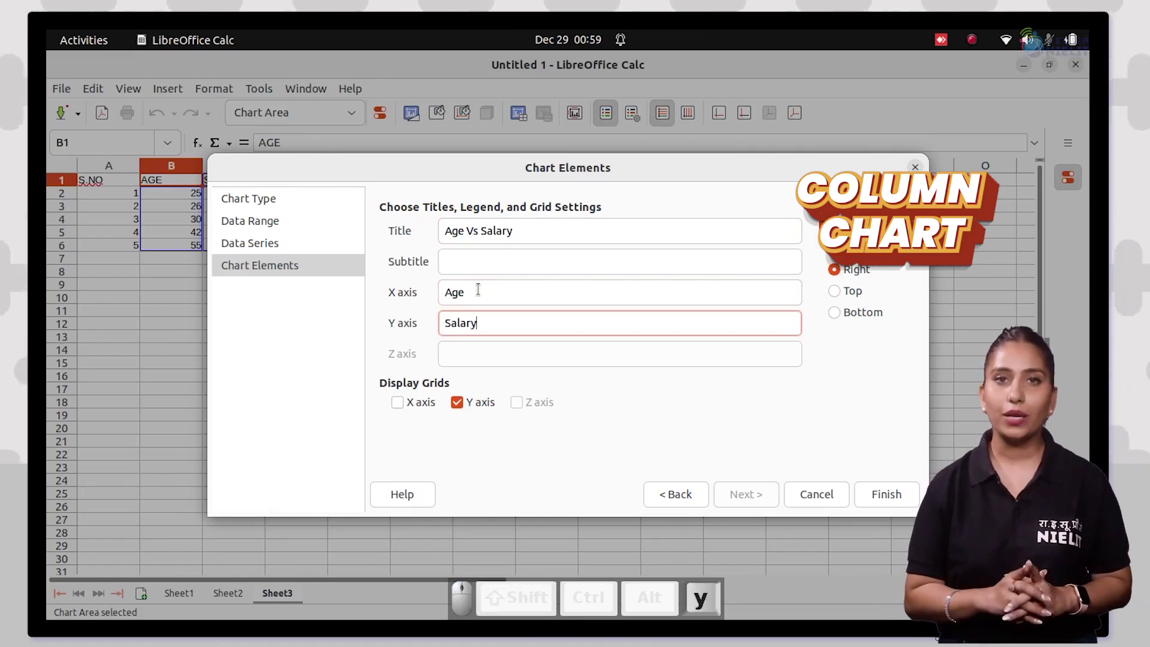
scroll(up, 3)
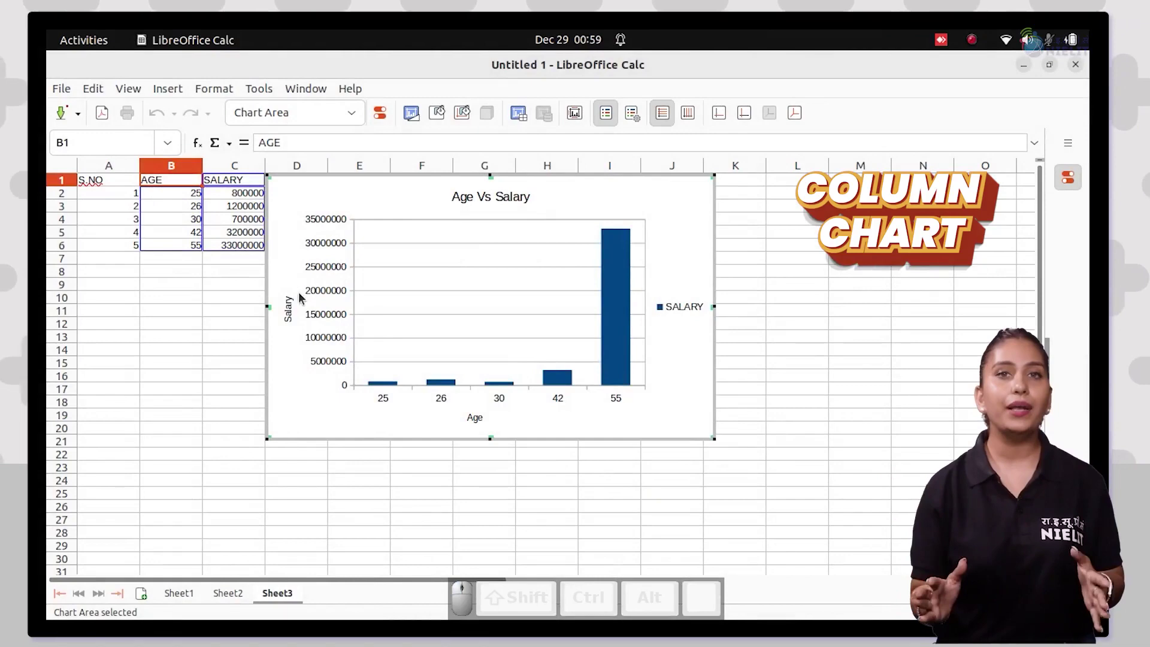
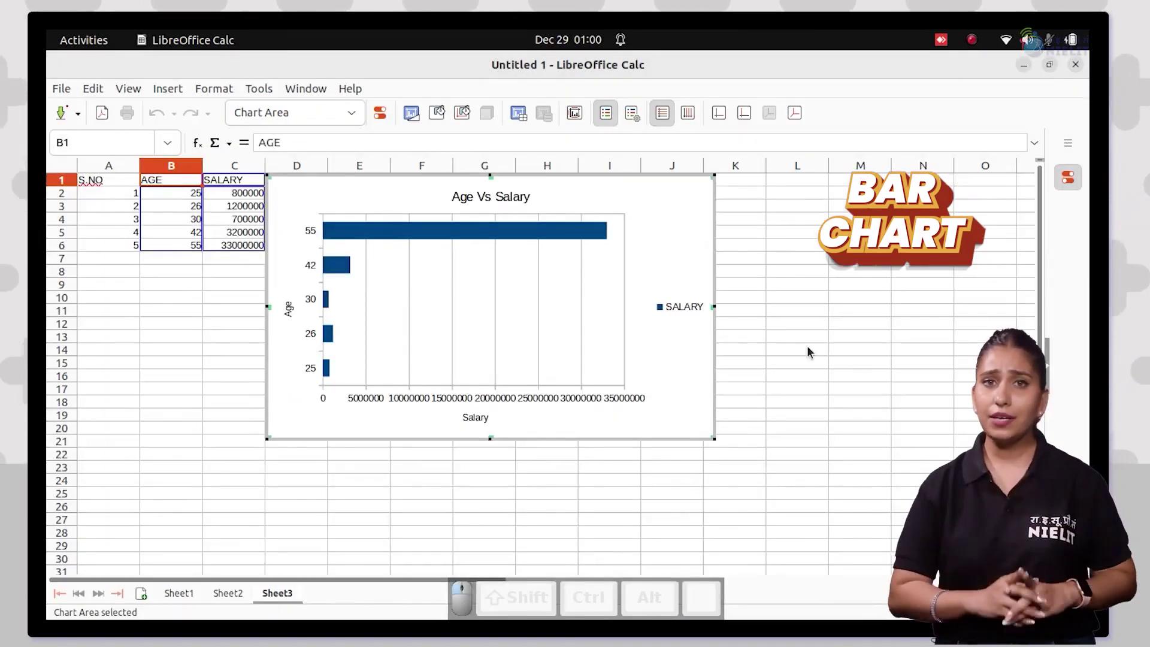
- Reinsert the chart from the data, choosing the Line chart type in the wizard
click(402, 185)
click(186, 275)
click(177, 213)
click(424, 305)
click(659, 260)
click(737, 498)
click(389, 328)
double_click(761, 501)
- Give the line chart the title Age Vs Salary with Age and Salary axis titles and finish
key(space)
key(space)
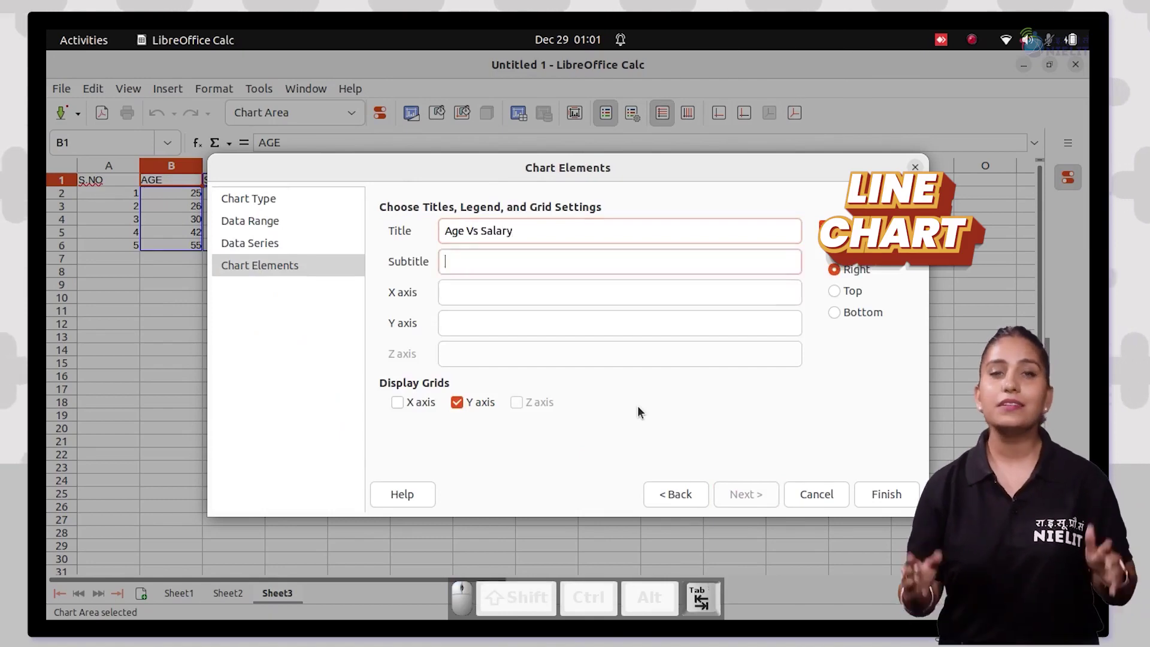
key(space)
key(Tab)
- Recreate the chart as a pie chart and finish the wizard
click(881, 495)
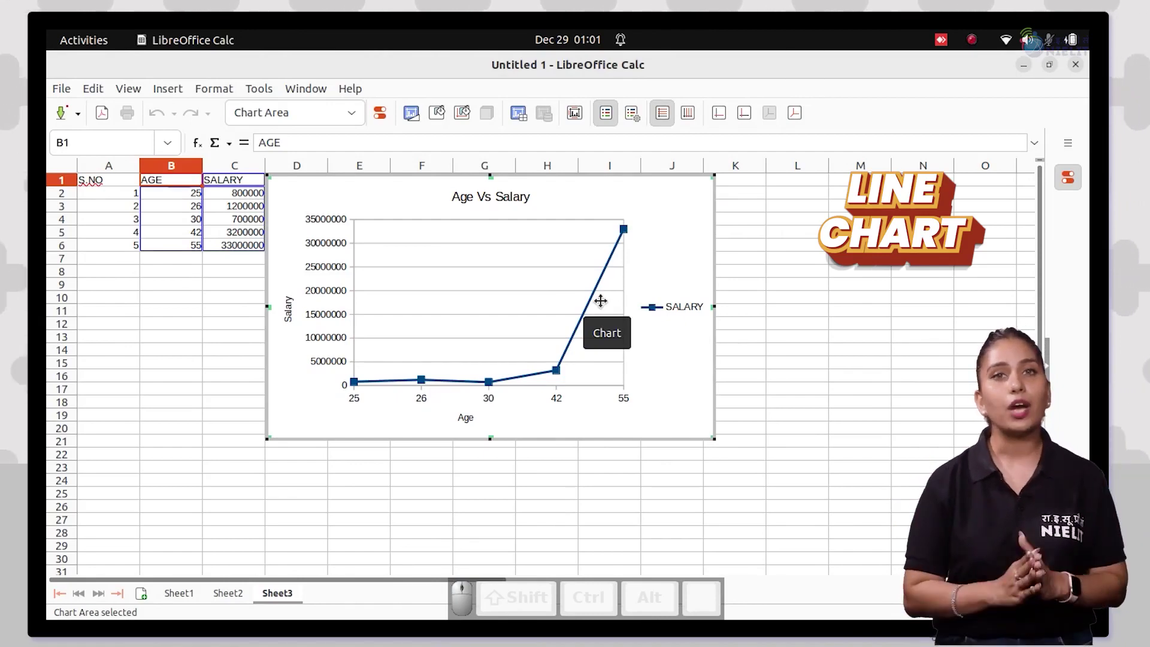
middle_click(187, 295)
middle_click(182, 84)
middle_click(175, 91)
middle_click(181, 138)
scroll(up, 3)
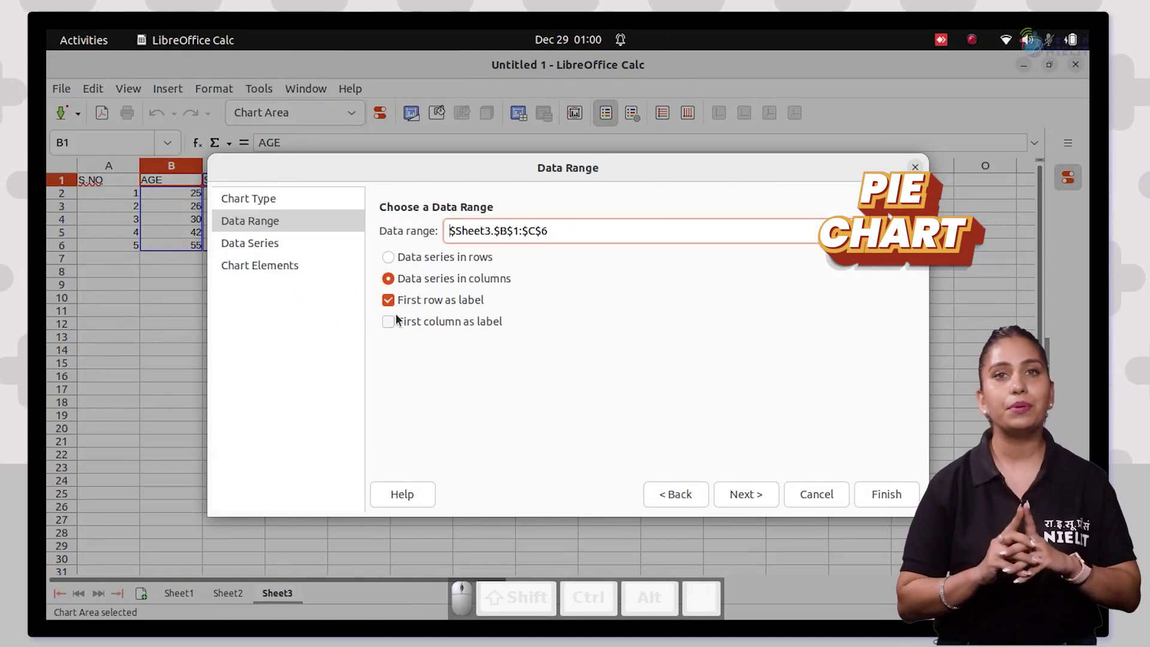
scroll(up, 3)
key(shift+space)
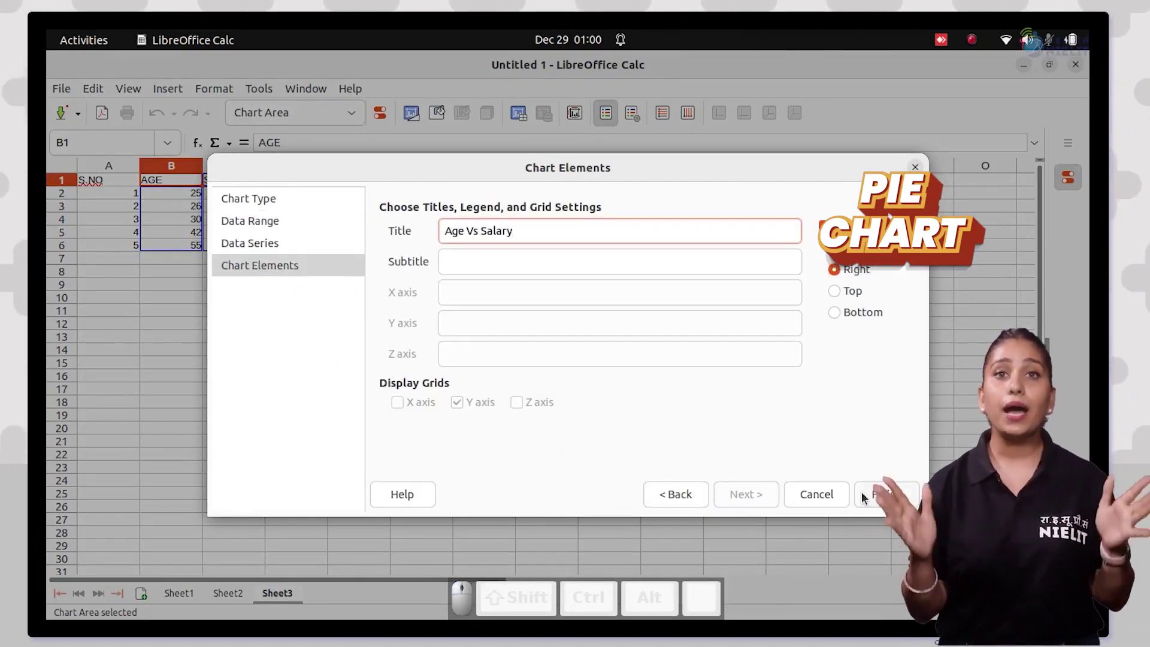
click(876, 505)
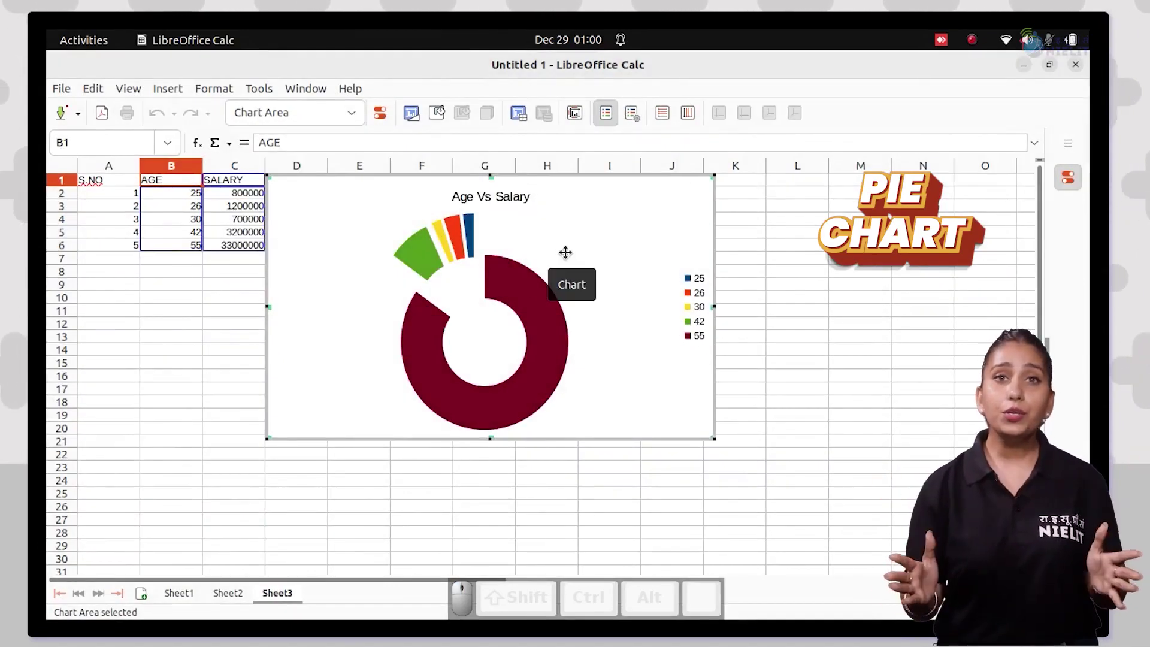
- Recreate it as an area chart titled Age Vs Salary Area with Age and Salary axis titles
click(158, 274)
drag(159, 218, 241, 284)
click(179, 91)
click(192, 135)
drag(187, 294, 178, 249)
click(169, 213)
scroll(down, 3)
scroll(up, 3)
scroll(down, 3)
scroll(up, 3)
scroll(down, 3)
click(431, 288)
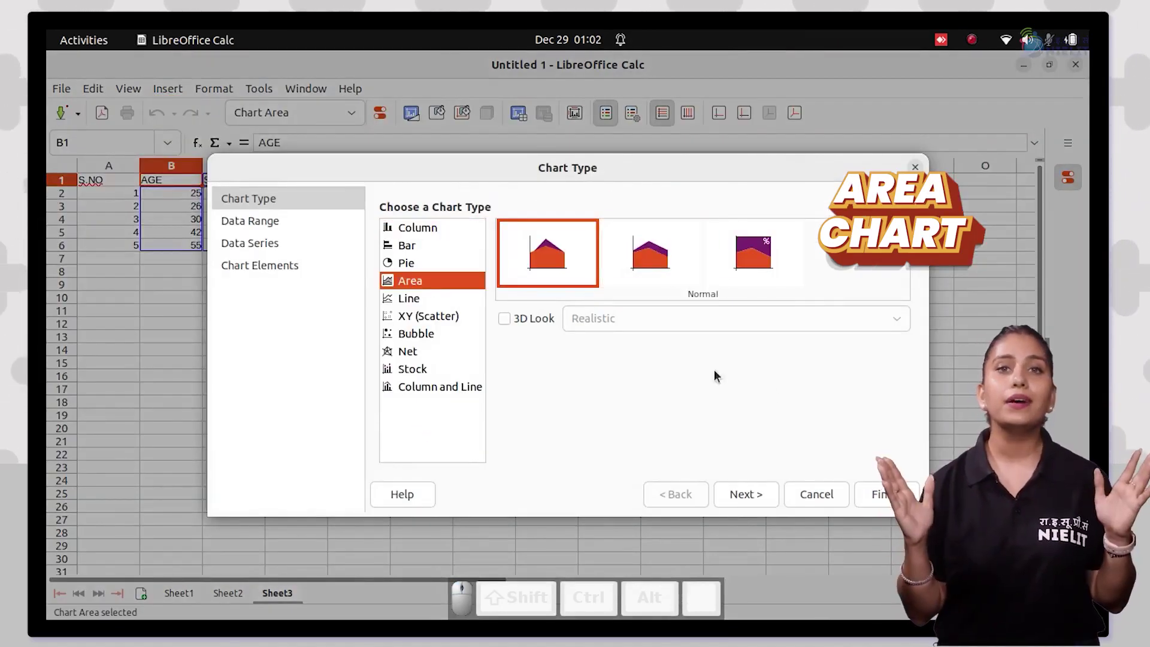
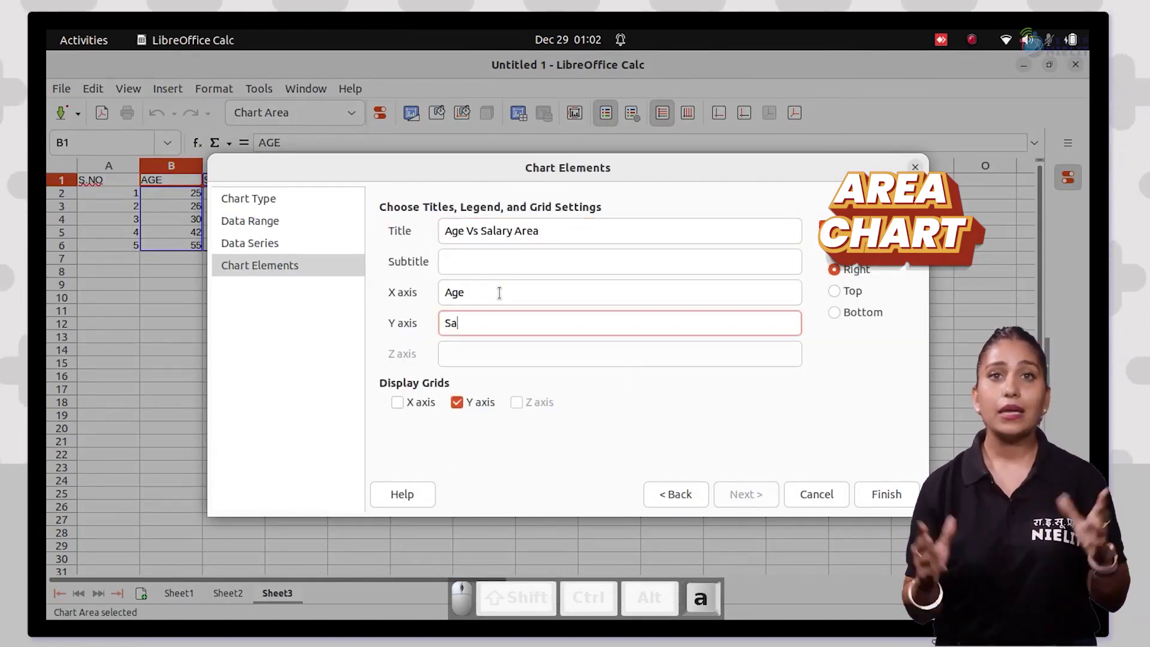
click(889, 499)
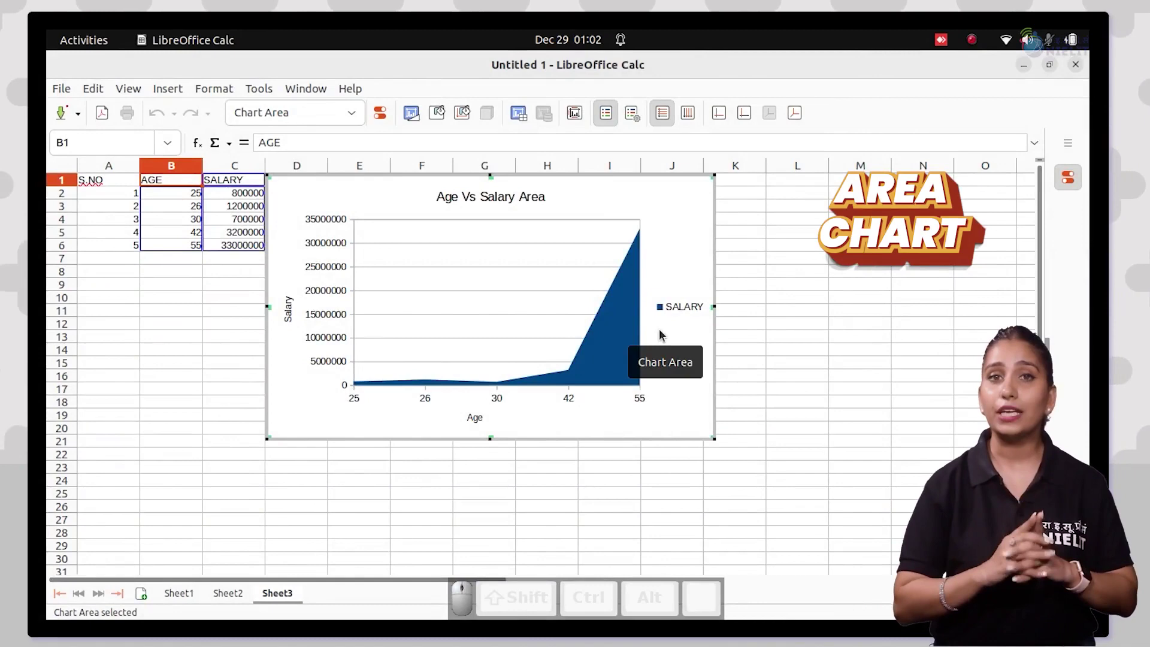
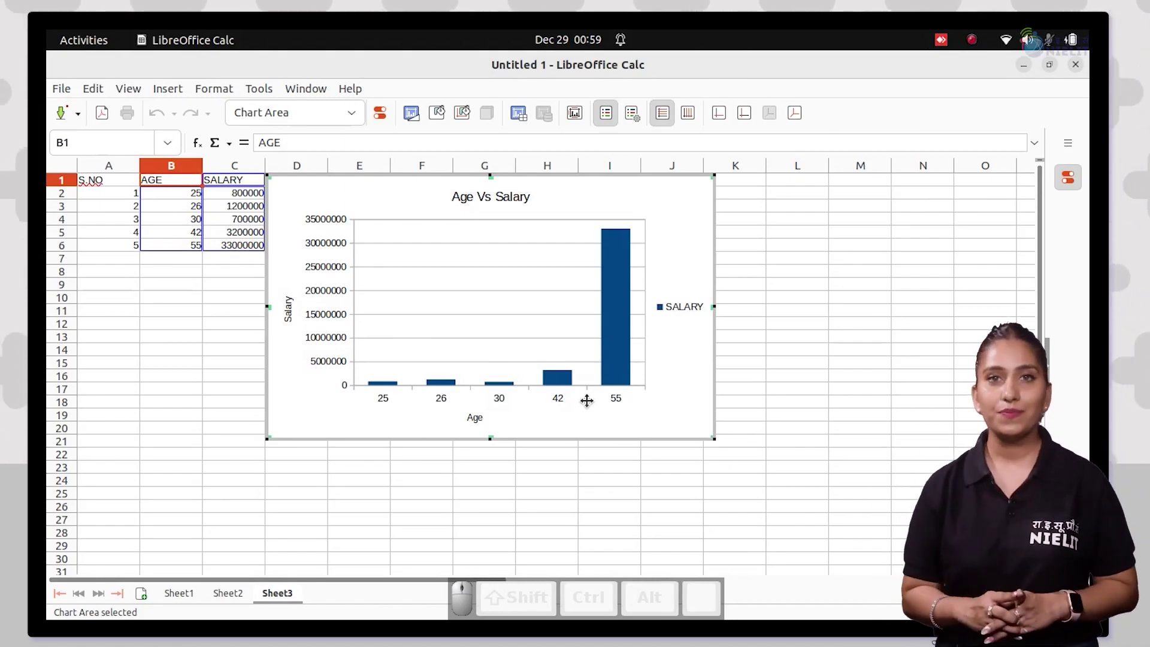
- Start a column chart from the AGE and SALARY data in B1:C6 and step through Data Range and Series
drag(235, 324, 200, 253)
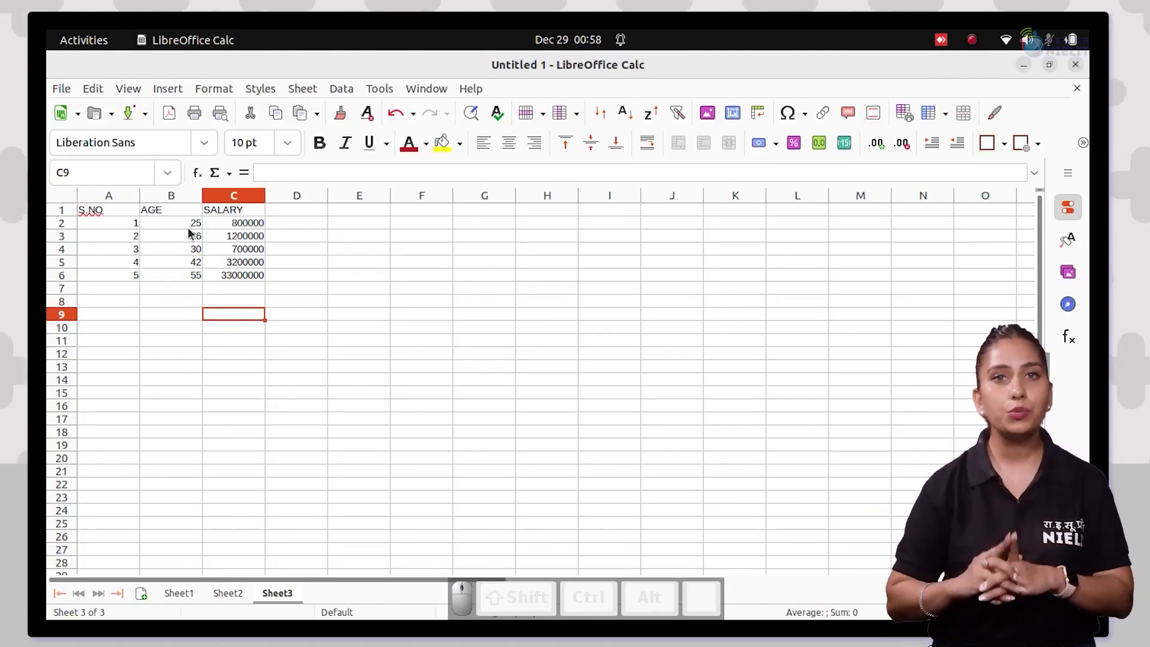
drag(158, 213, 261, 284)
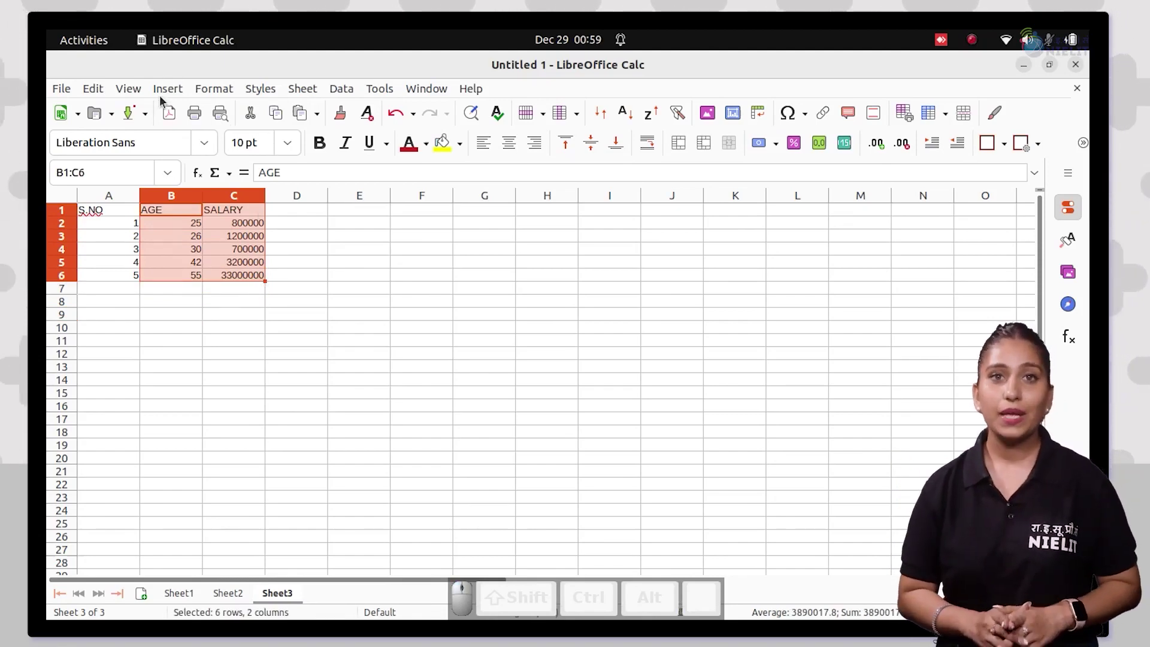
click(165, 99)
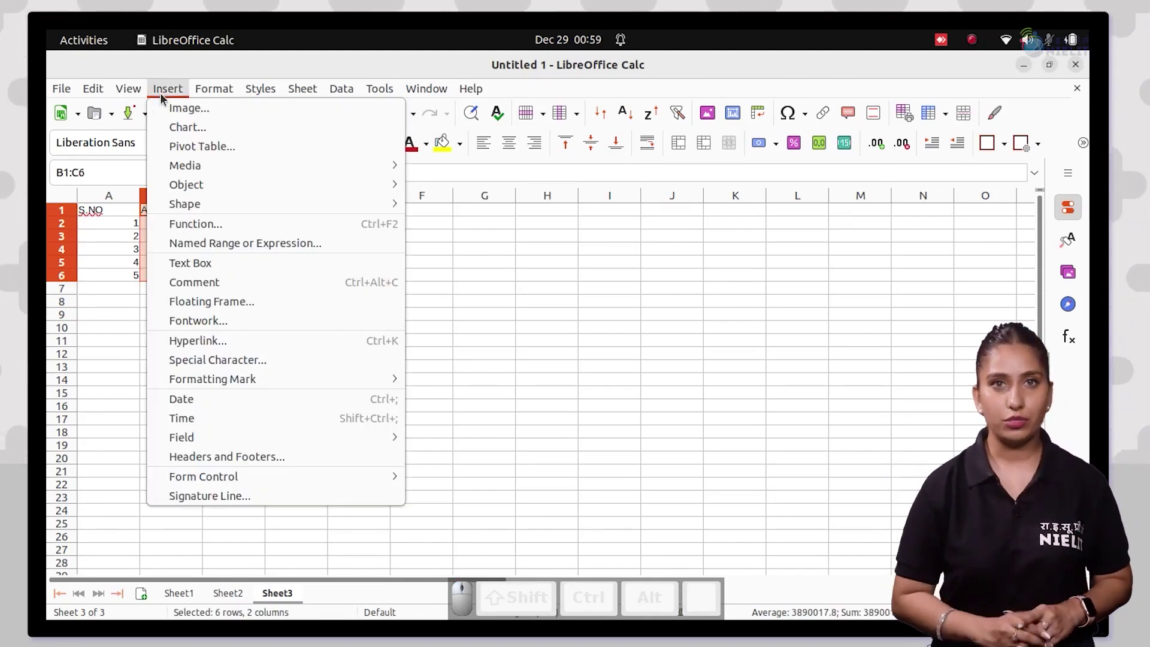
middle_click(181, 138)
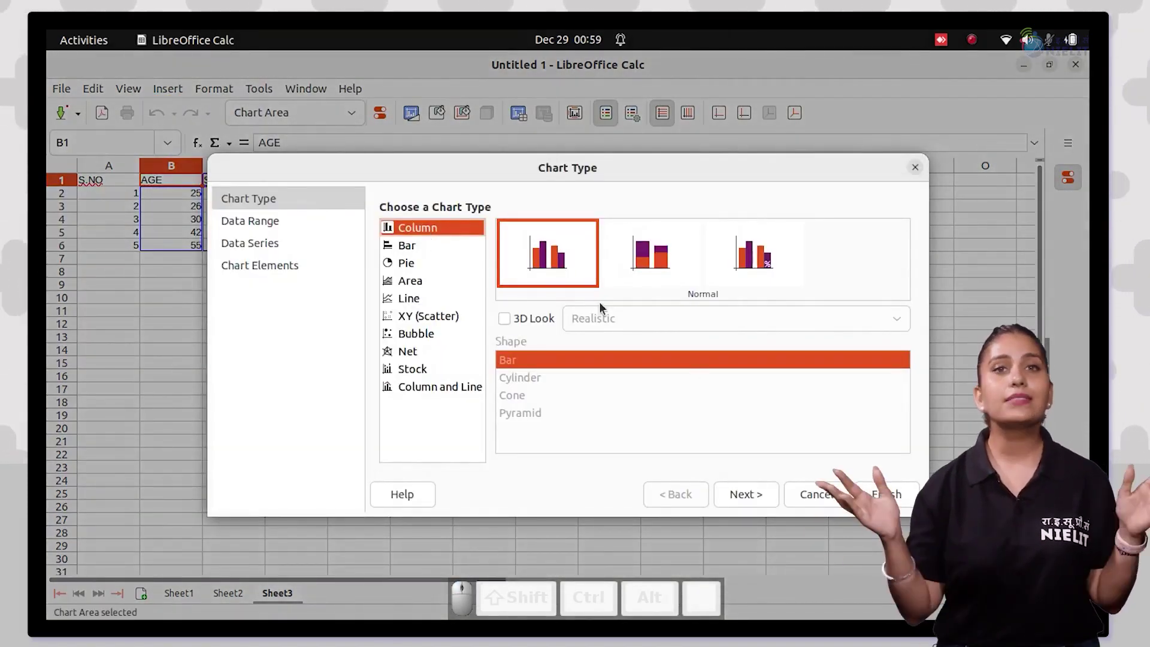
click(729, 511)
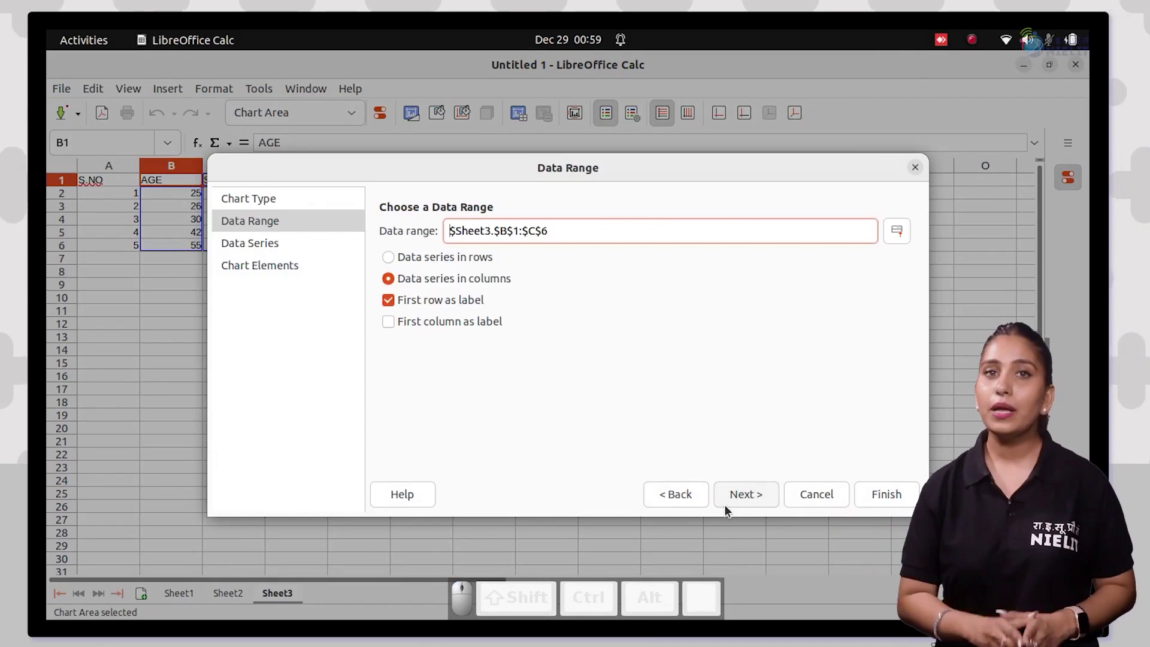
click(394, 323)
click(757, 509)
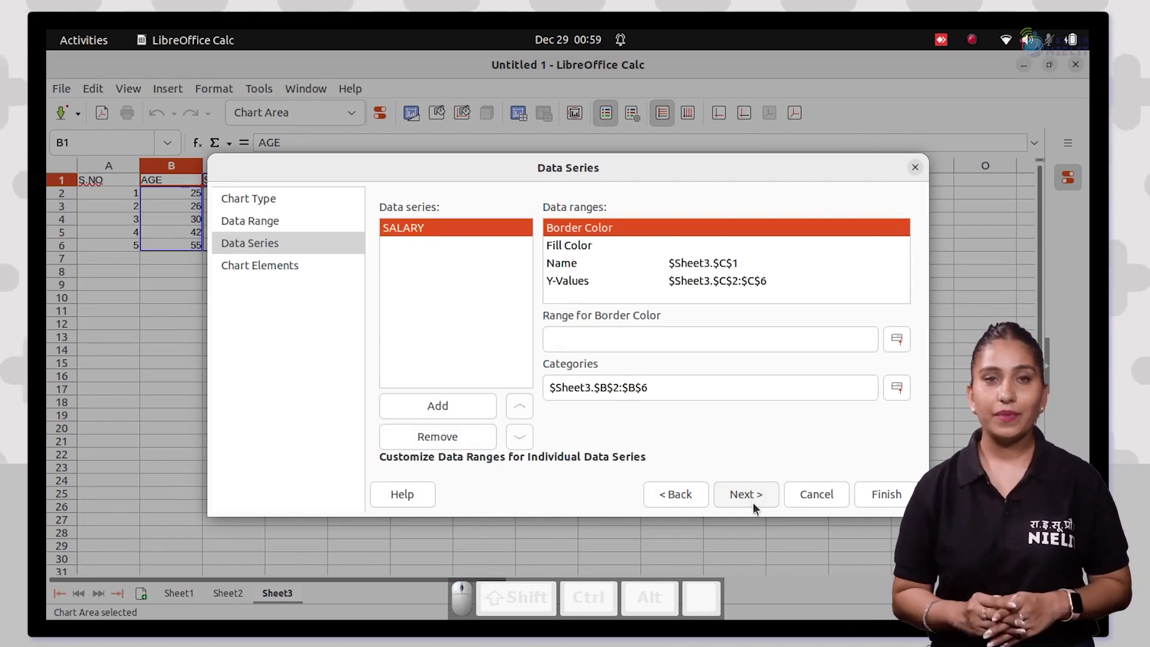
click(757, 509)
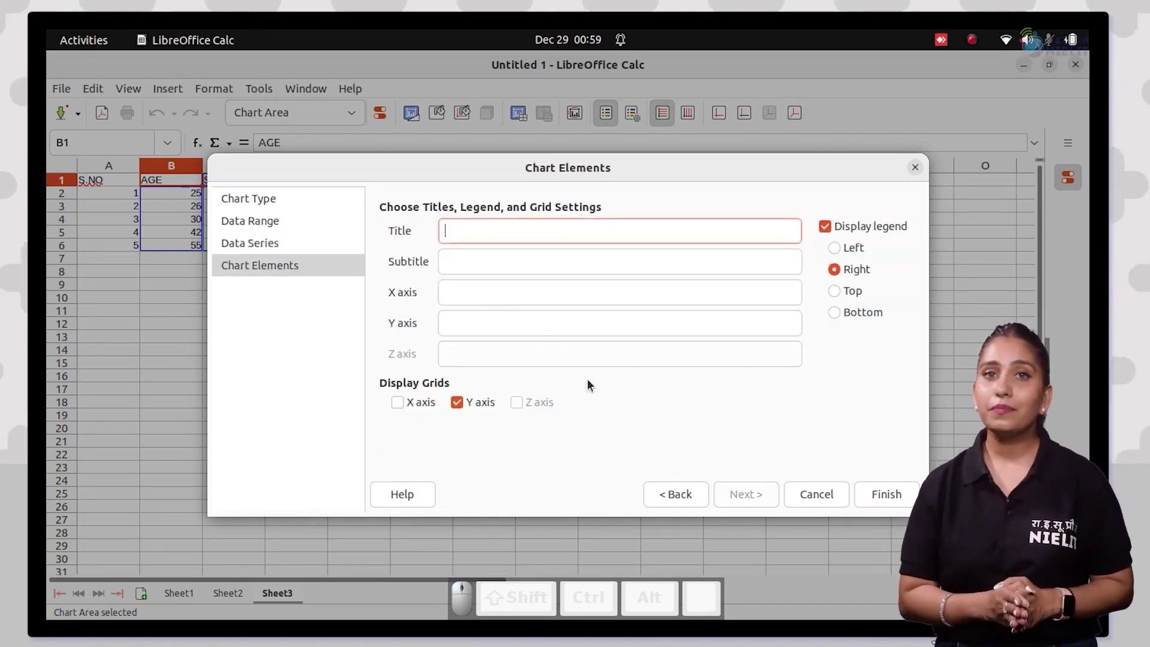
- Title the chart Age Vs Salary with Age and Salary axis titles and finish it
key(space)
key(shift+v)
key(s)
key(space)
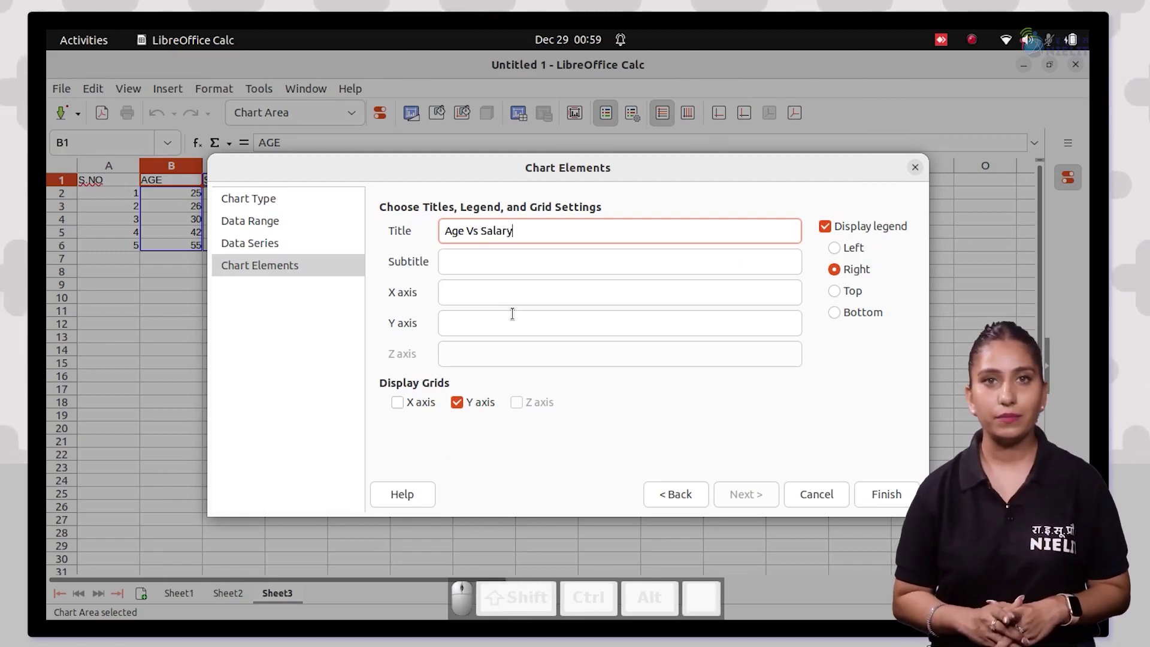
scroll(up, 3)
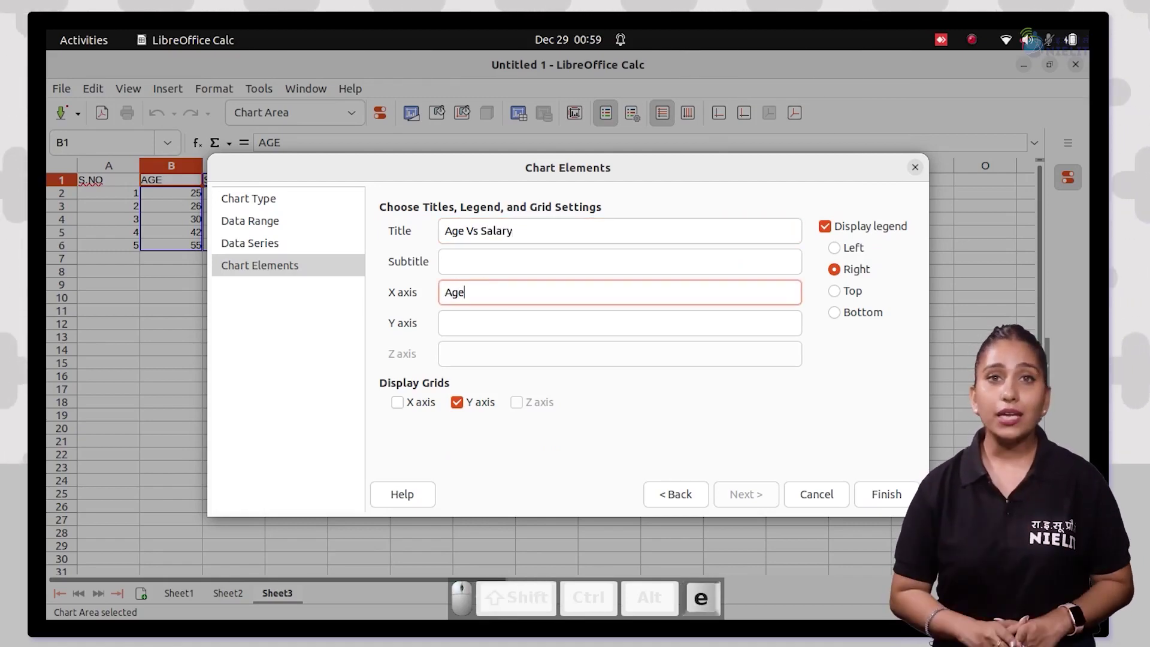
key(Tab)
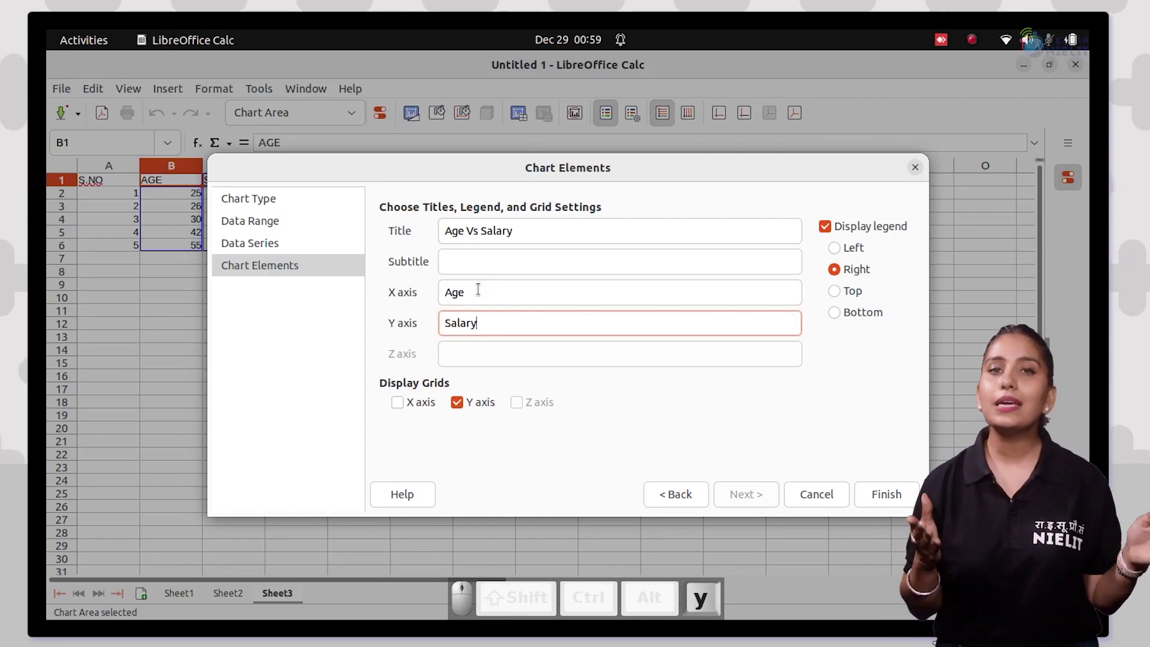
middle_click(901, 497)
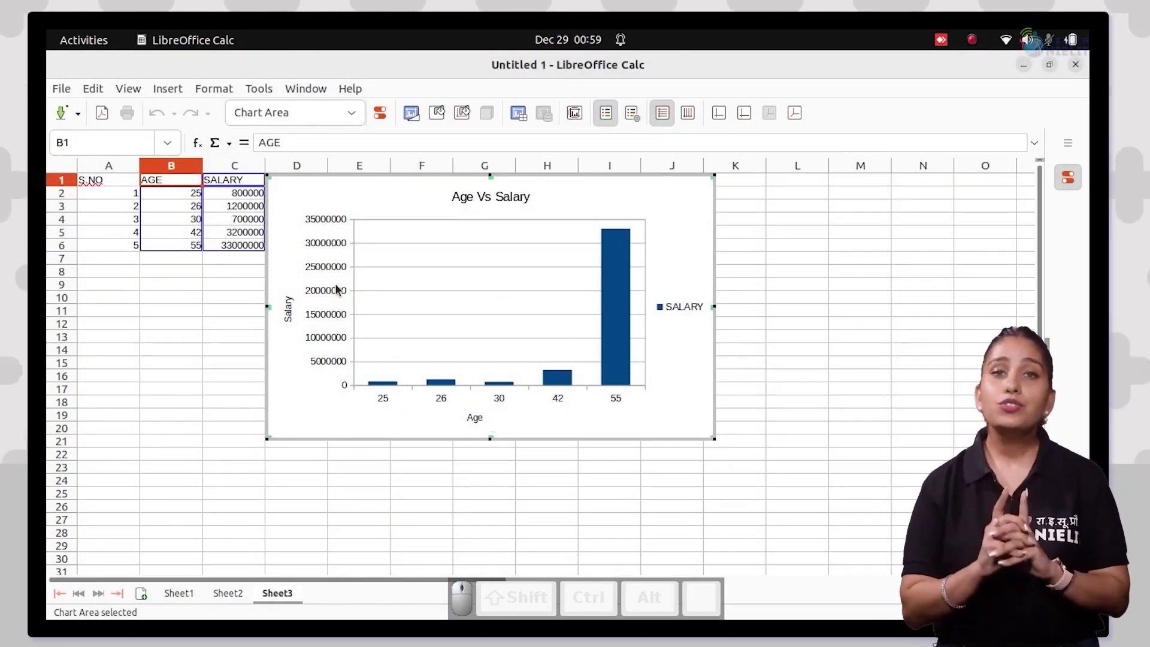